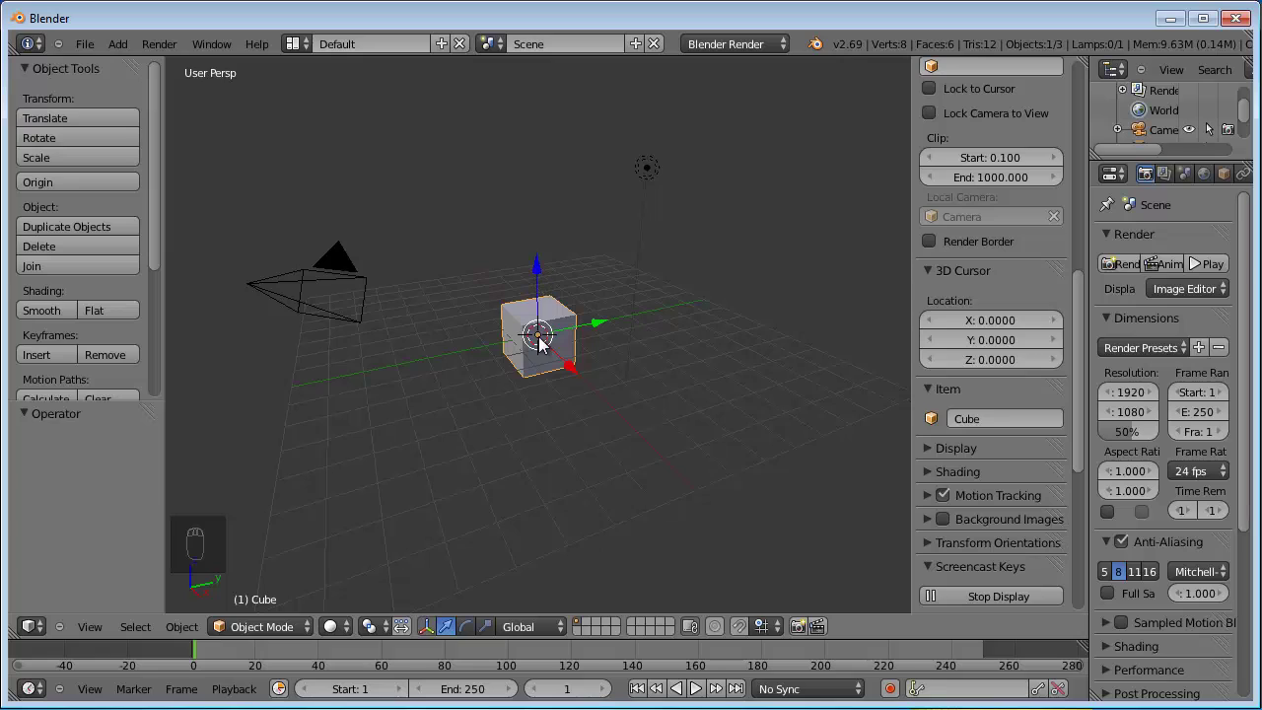
- Delete the default cube and add a UV sphere with 128 segments and 128 rings
{"action": "left_click_drag", "start_coordinate": [548, 343], "coordinate": [548, 344]}
{"action": "key", "text": "Delete"}
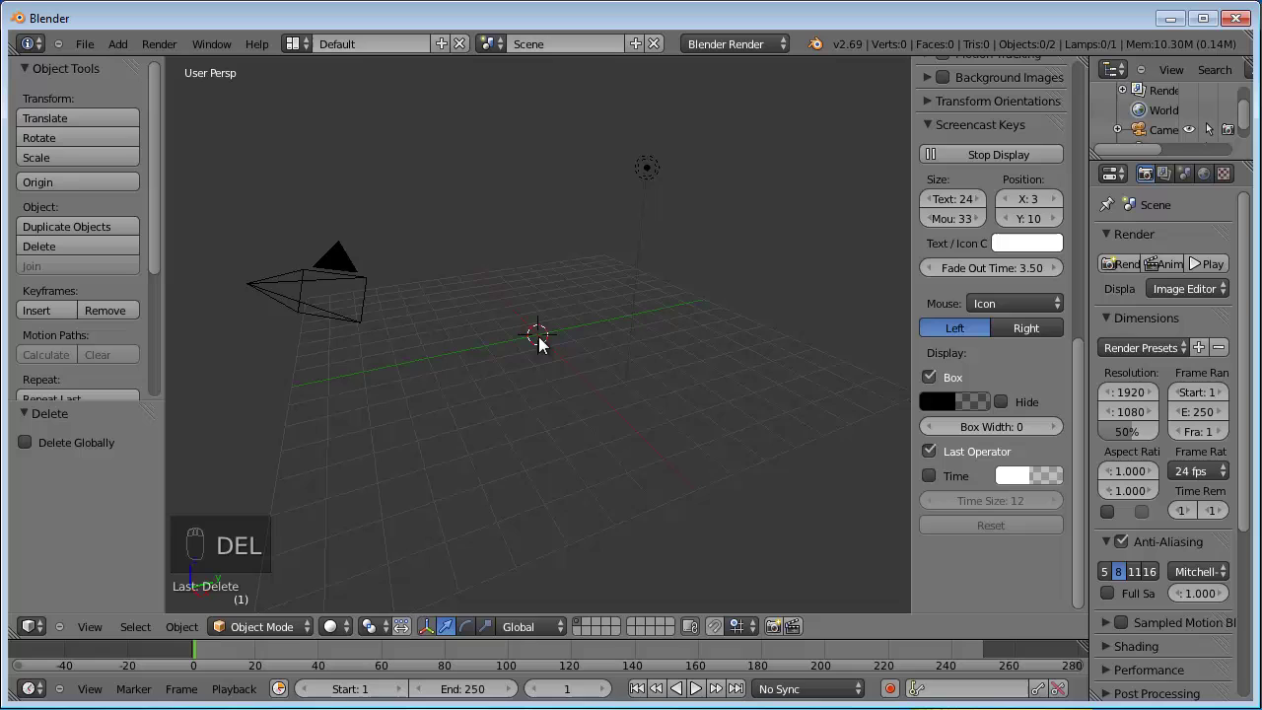
{"action": "left_click_drag", "start_coordinate": [547, 344], "coordinate": [547, 343]}
{"action": "key", "text": "shift+a"}
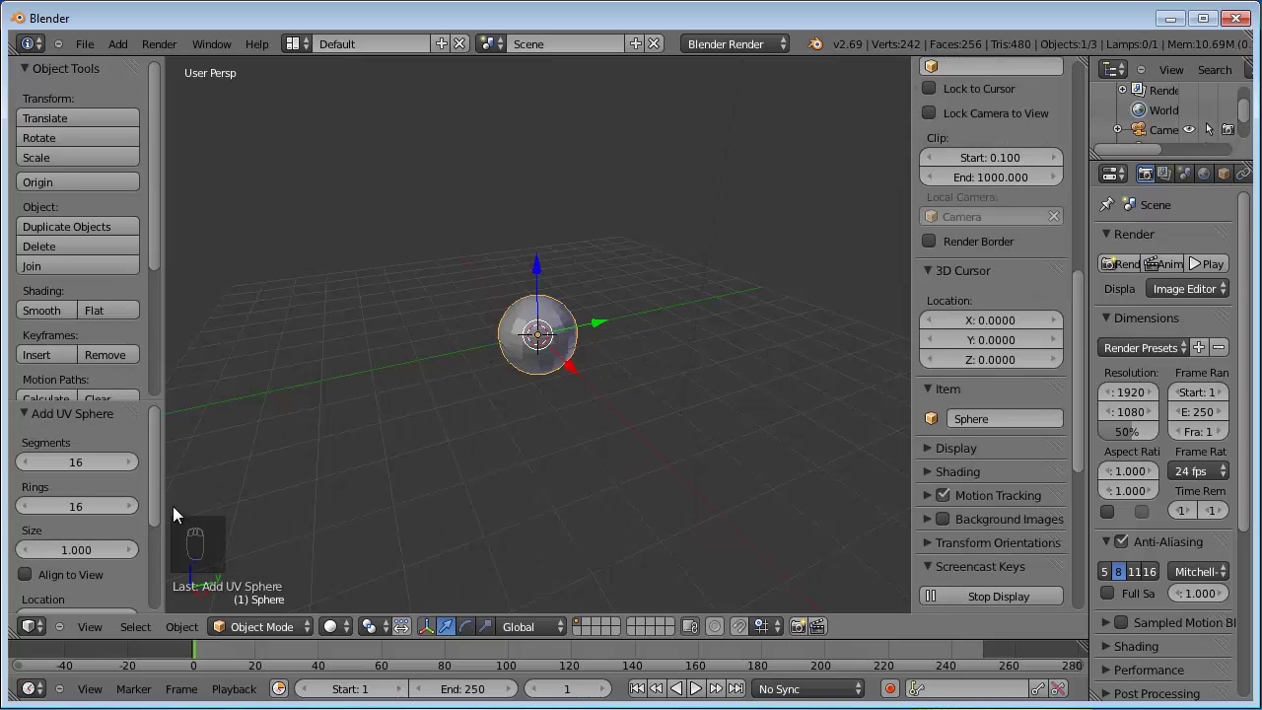
{"action": "left_click_drag", "start_coordinate": [71, 471], "coordinate": [62, 461]}
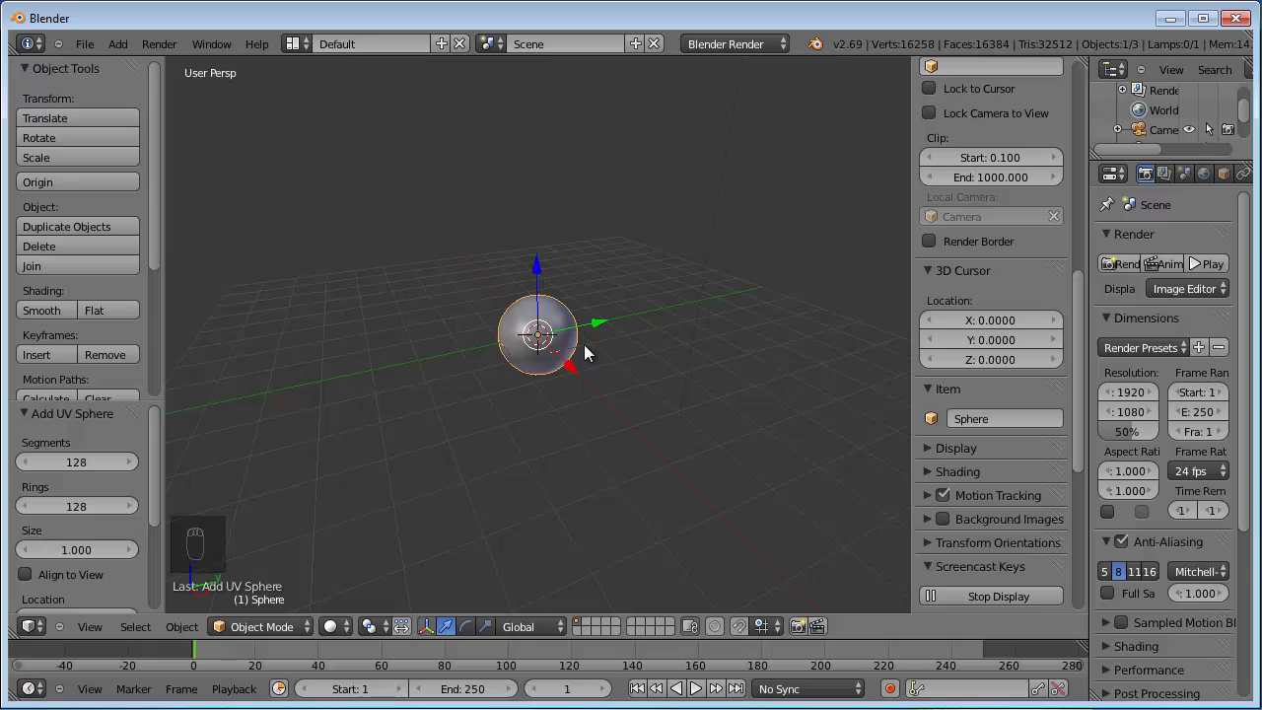
- Clear the sphere's location with Alt+G, shade it smooth and enter Edit Mode
{"action": "key", "text": "alt+g"}
{"action": "left_click", "coordinate": [558, 344]}
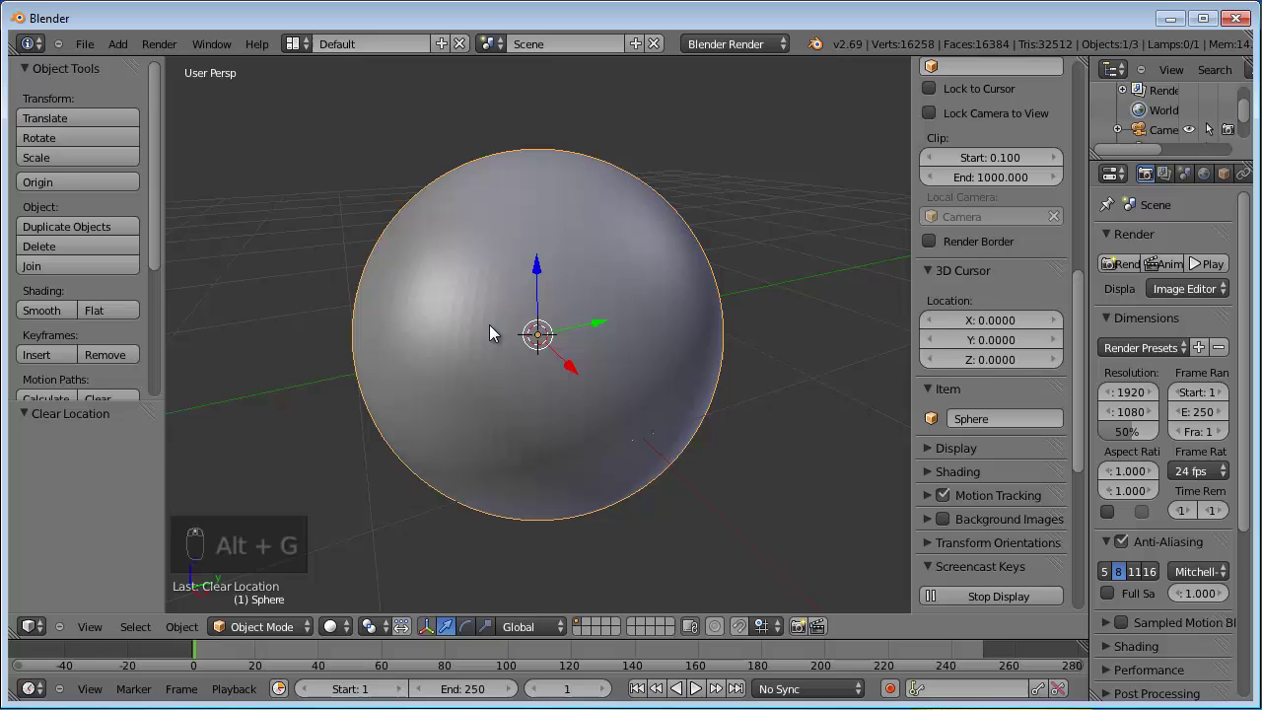
{"action": "left_click", "coordinate": [498, 331]}
{"action": "key", "text": "Tab"}
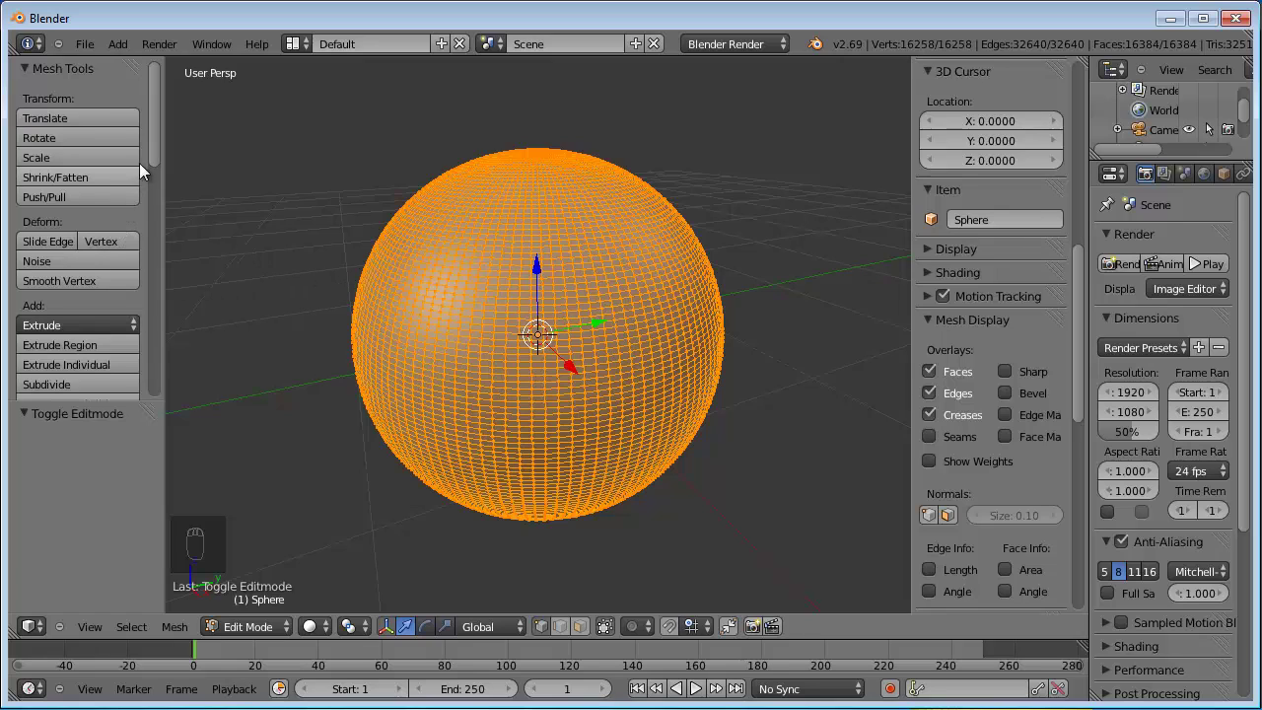
{"action": "left_click_drag", "start_coordinate": [159, 143], "coordinate": [156, 227]}
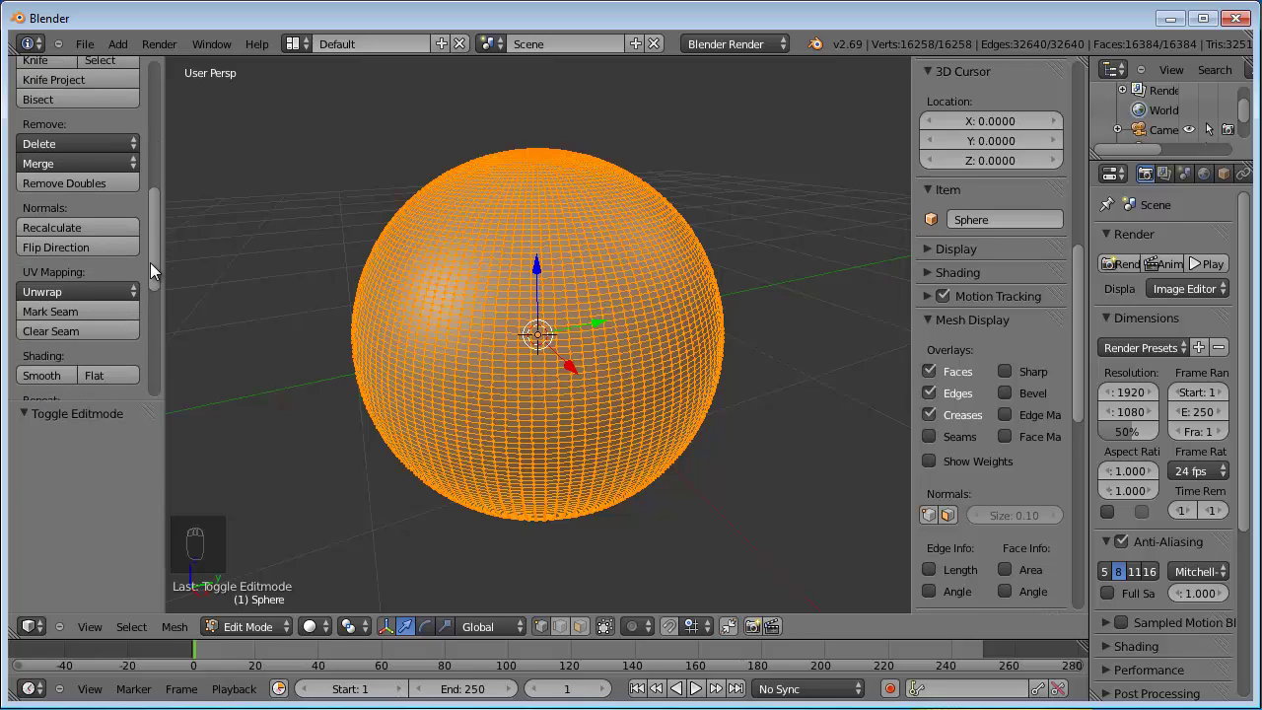
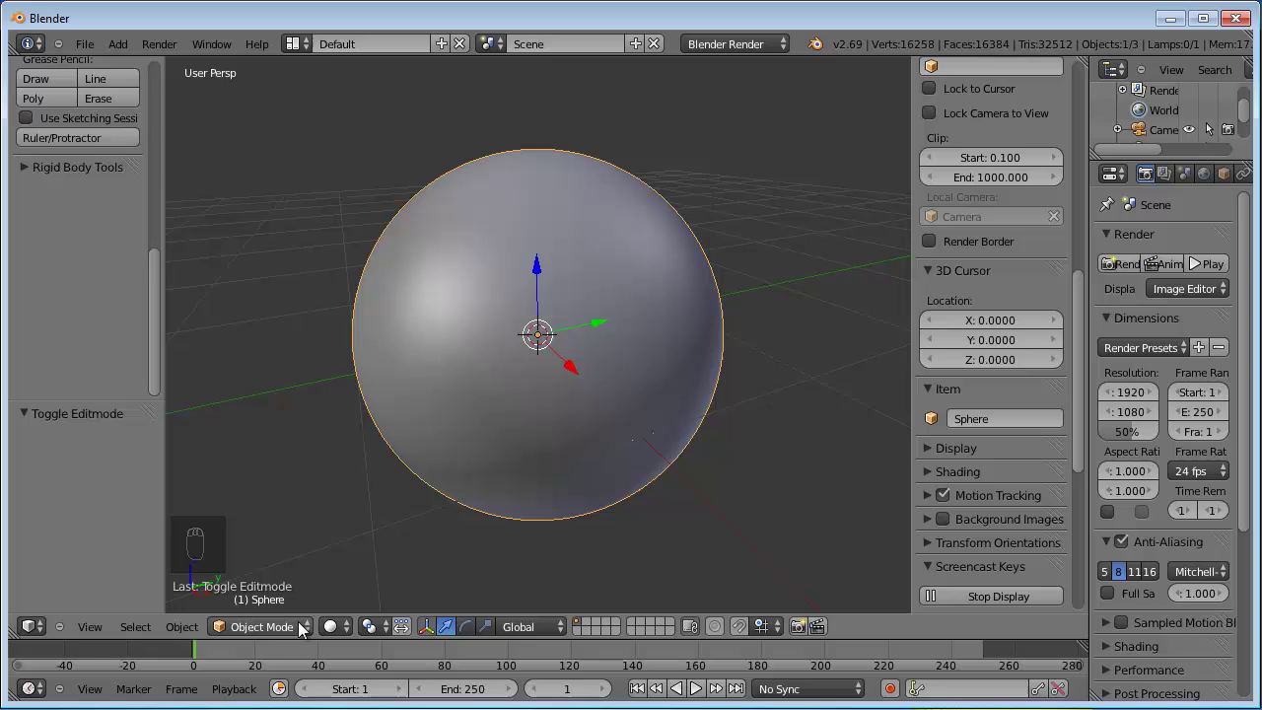
- Enter Sculpt Mode with dynamic topology and smooth shading, then carve a first eyebrow stroke
{"action": "left_click", "coordinate": [301, 632]}
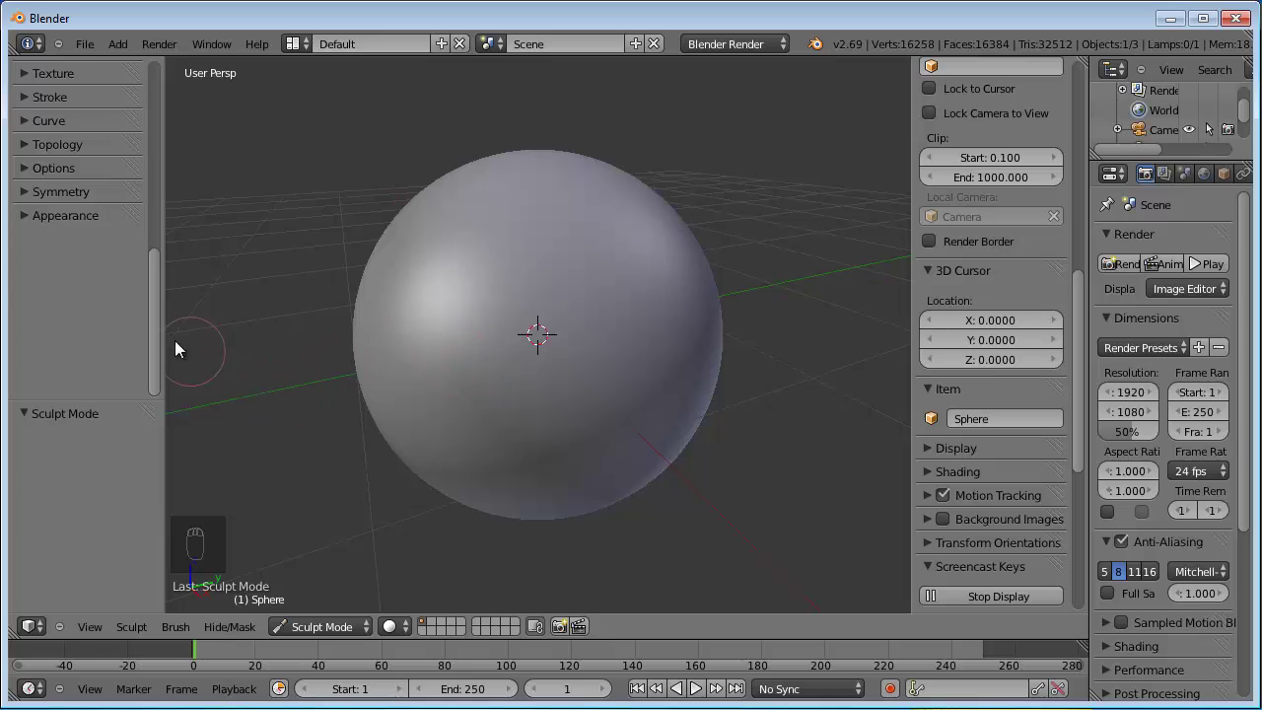
{"action": "left_click_drag", "start_coordinate": [162, 340], "coordinate": [152, 306]}
{"action": "left_click_drag", "start_coordinate": [44, 327], "coordinate": [75, 372]}
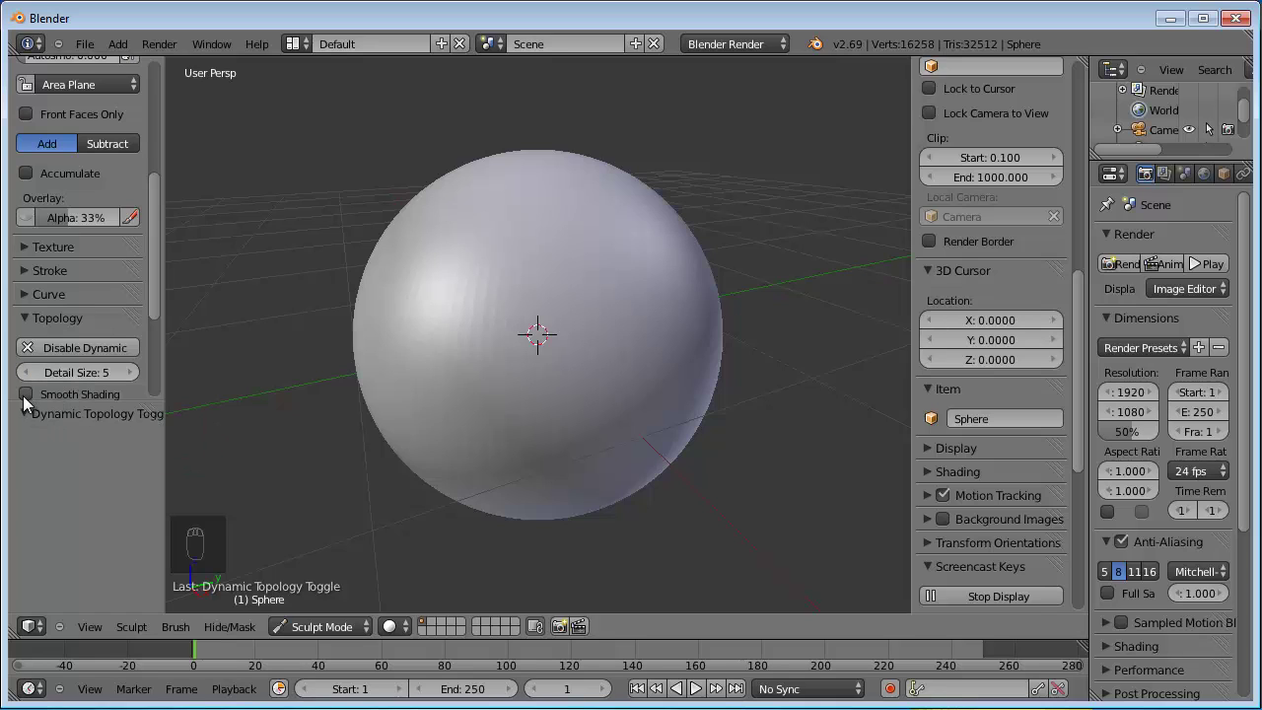
{"action": "left_click_drag", "start_coordinate": [35, 404], "coordinate": [593, 347]}
{"action": "middle_click", "coordinate": [594, 346]}
{"action": "left_click_drag", "start_coordinate": [592, 307], "coordinate": [576, 340]}
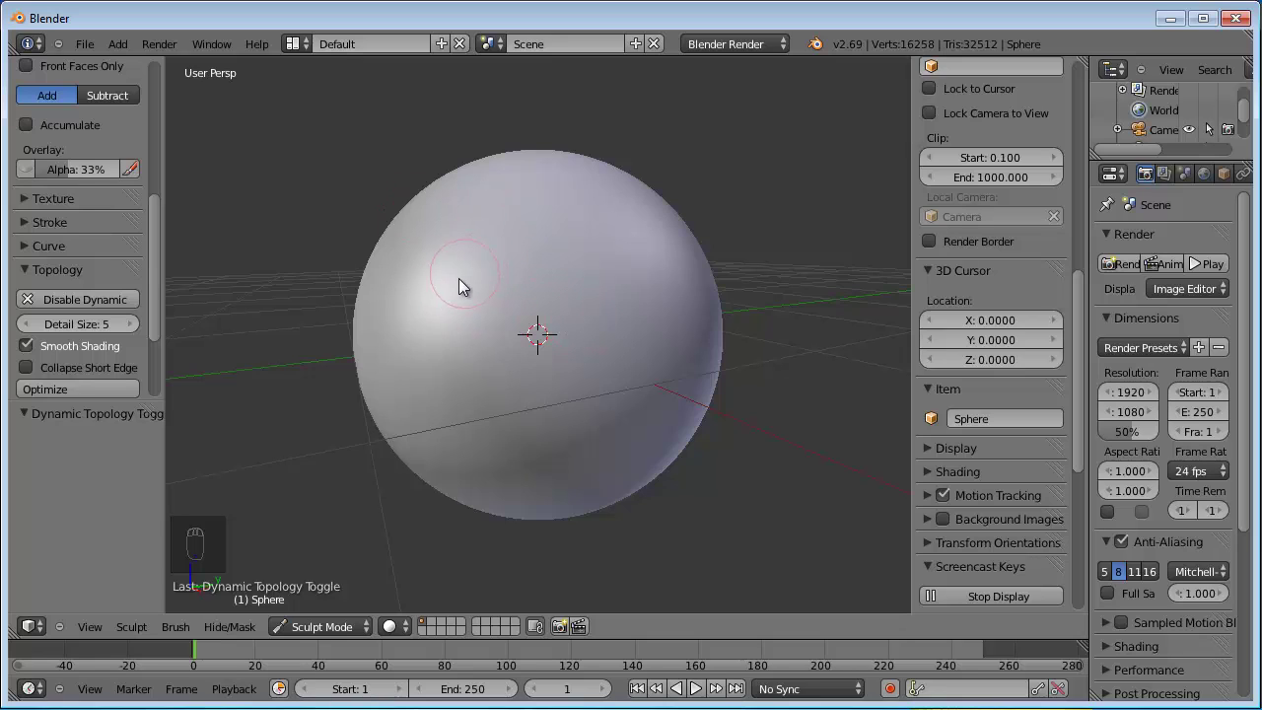
- Sculpt both eyebrow ridges, both eyes, a nose and a wide mouth with refined lips
{"action": "left_click_drag", "start_coordinate": [464, 285], "coordinate": [542, 282]}
{"action": "left_click_drag", "start_coordinate": [584, 282], "coordinate": [514, 316]}
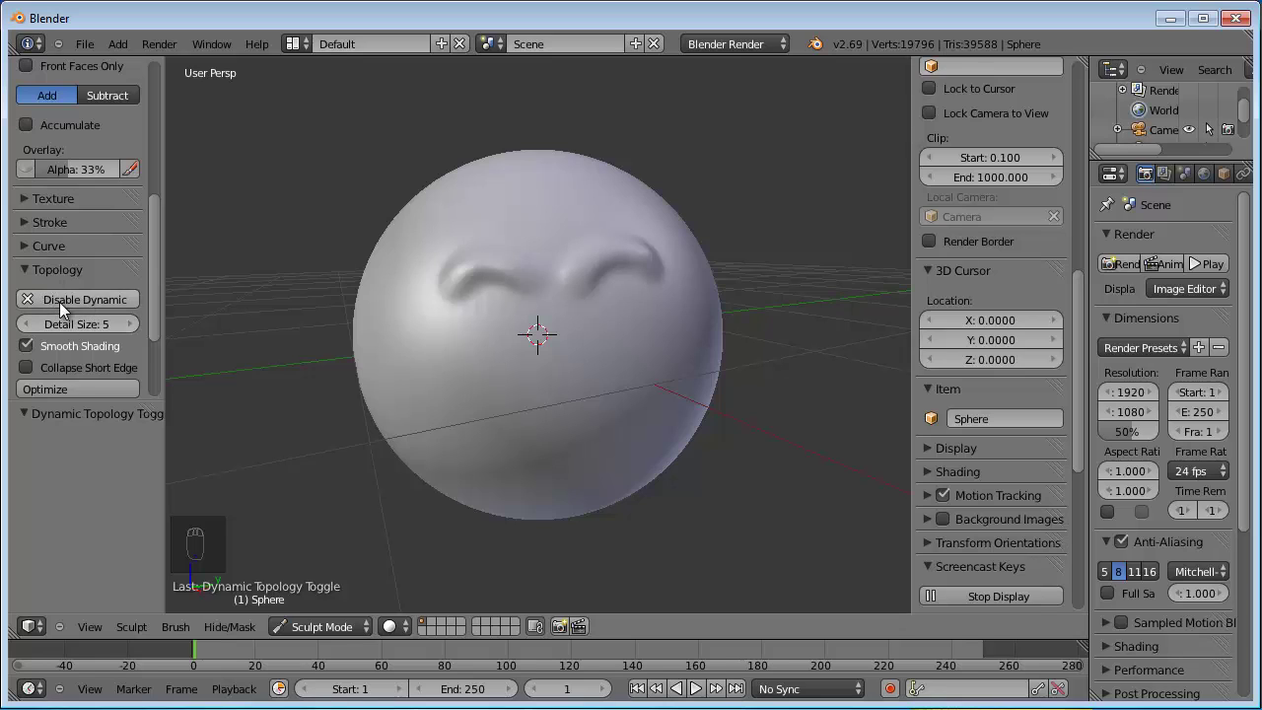
{"action": "left_click_drag", "start_coordinate": [639, 306], "coordinate": [646, 314]}
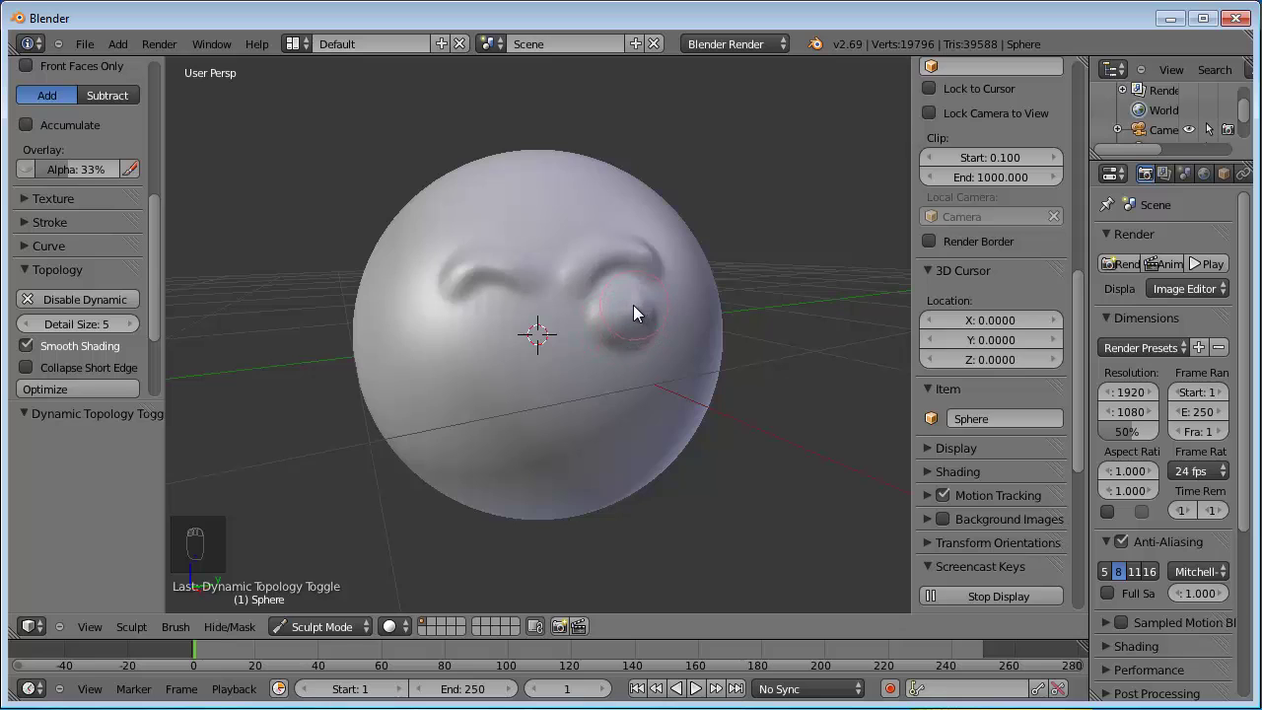
{"action": "left_click_drag", "start_coordinate": [516, 317], "coordinate": [516, 327]}
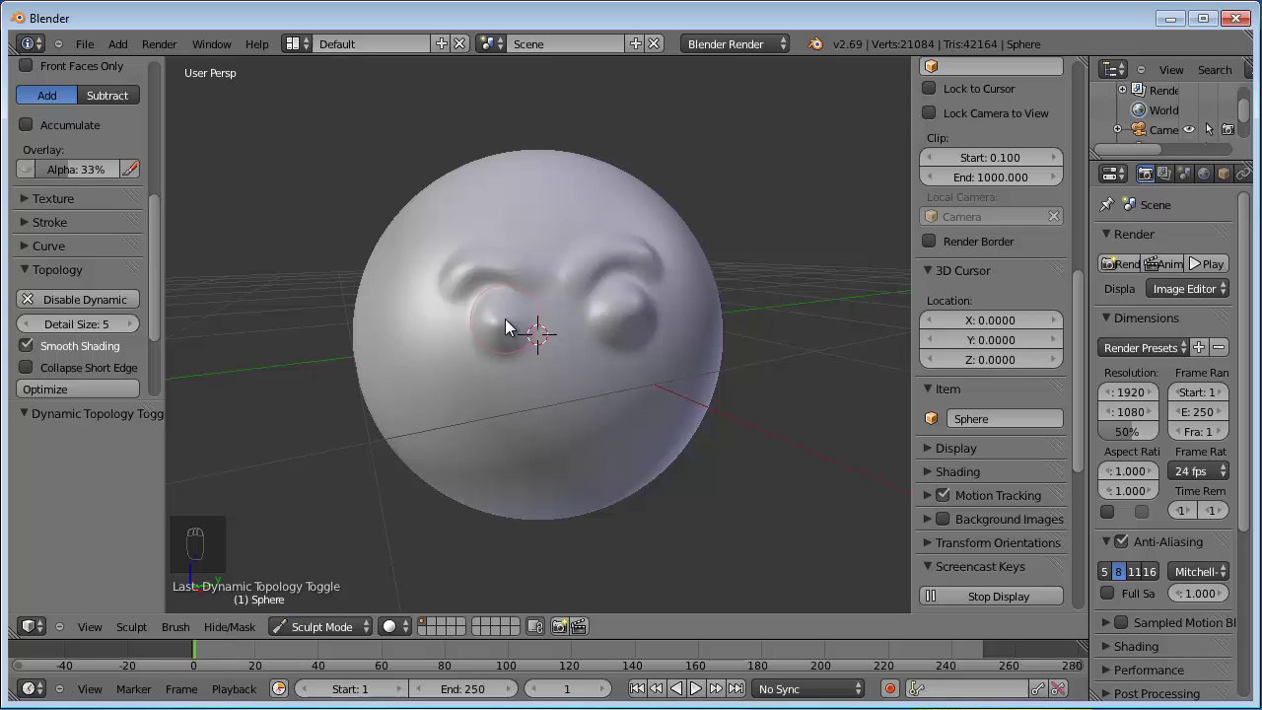
{"action": "left_click_drag", "start_coordinate": [559, 377], "coordinate": [585, 409]}
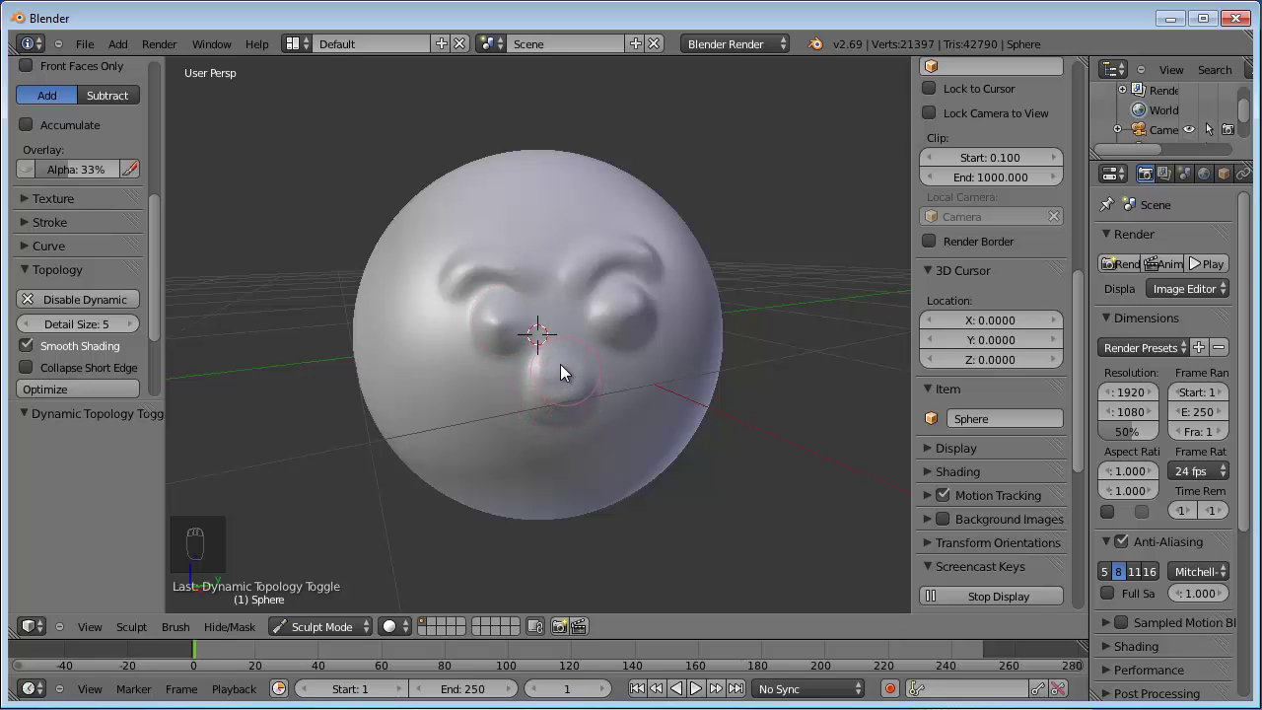
{"action": "left_click_drag", "start_coordinate": [487, 448], "coordinate": [631, 447]}
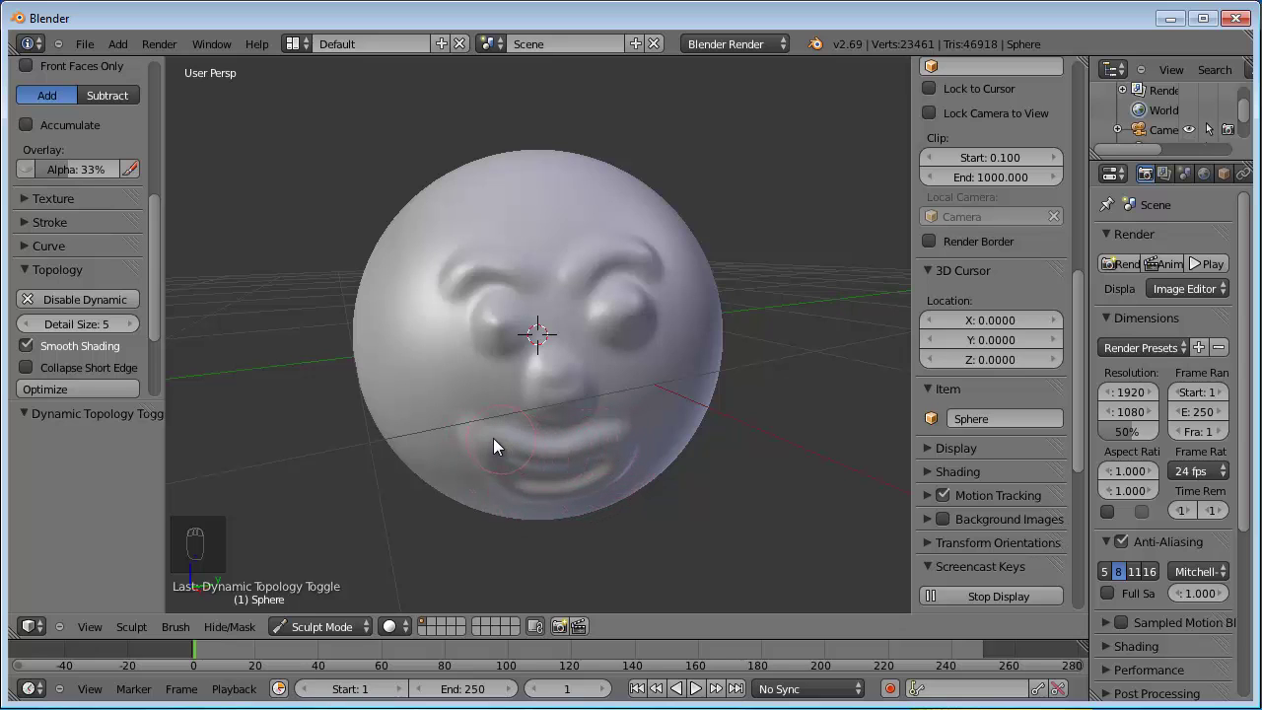
{"action": "left_click_drag", "start_coordinate": [653, 366], "coordinate": [544, 419]}
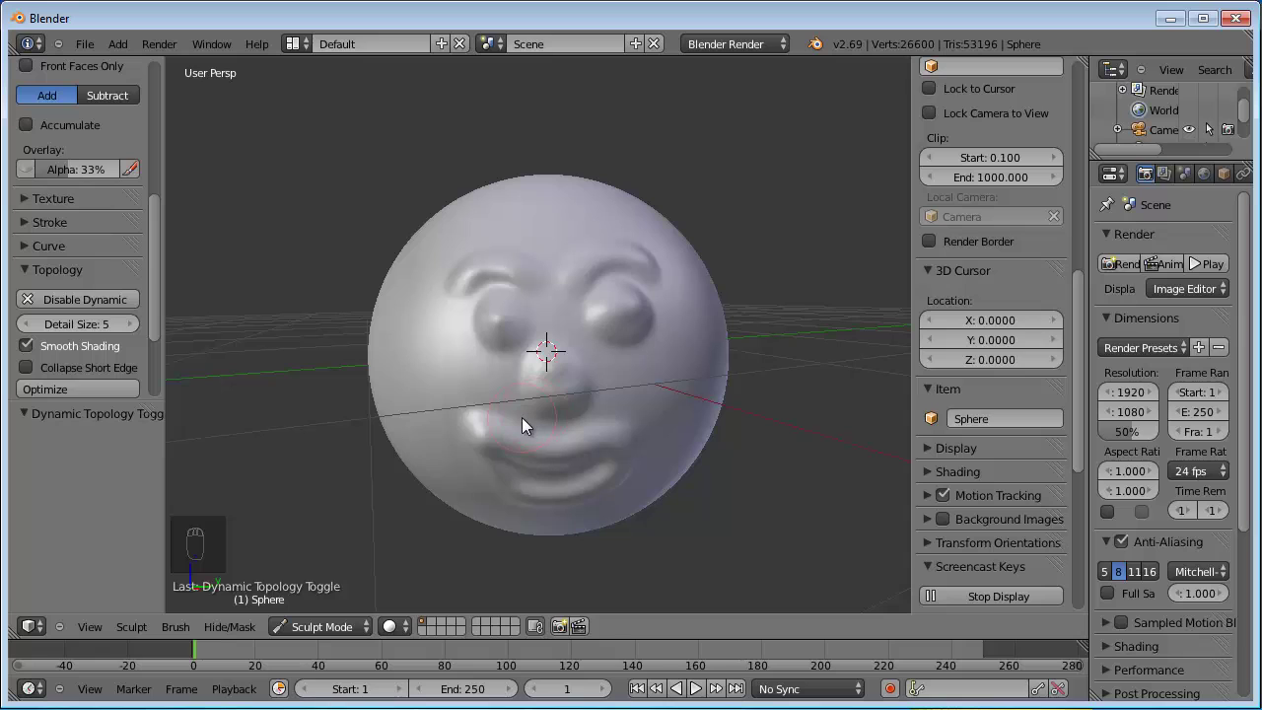
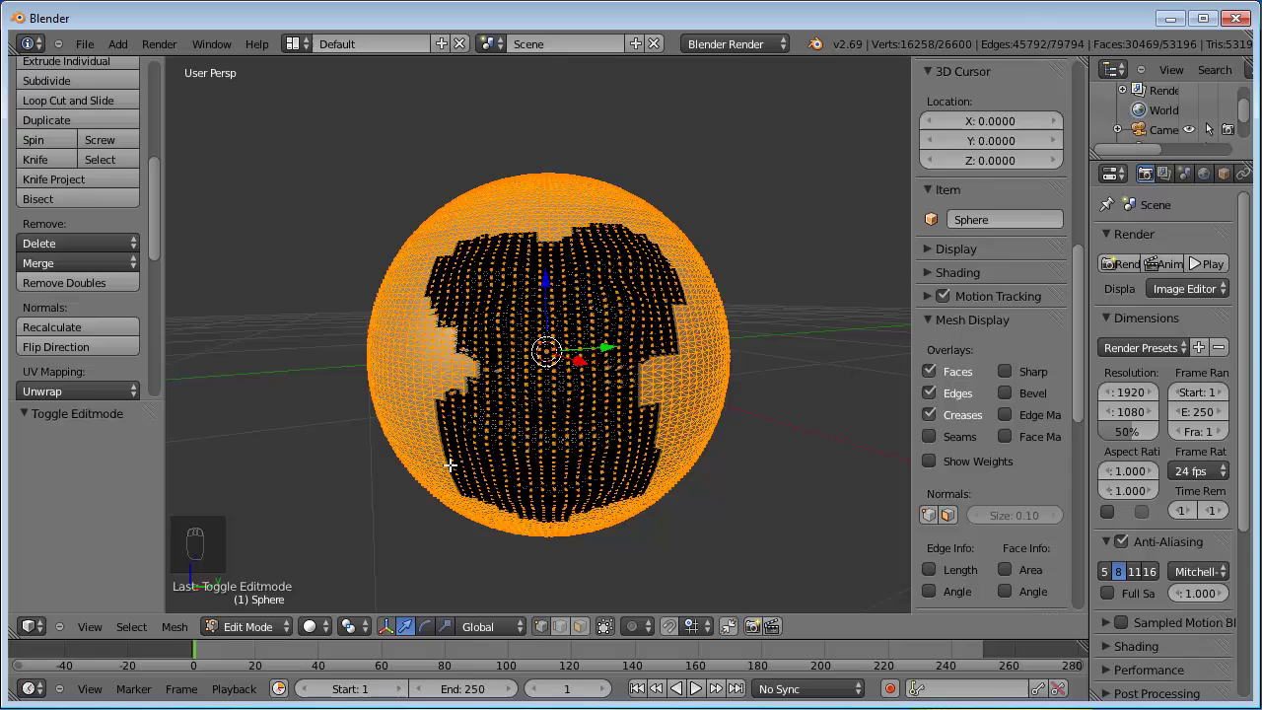
- Reselect the whole sculpted mesh in Edit Mode and return to Object Mode
{"action": "key", "text": "a"}
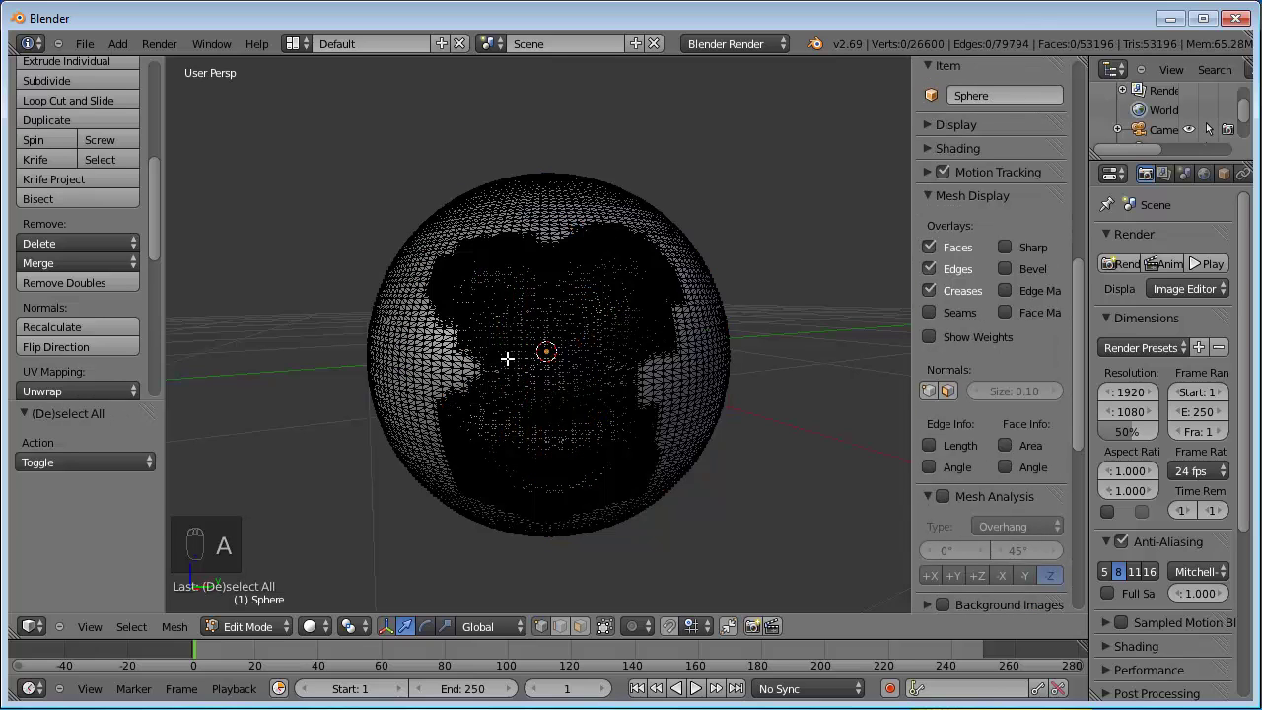
{"action": "key", "text": "a"}
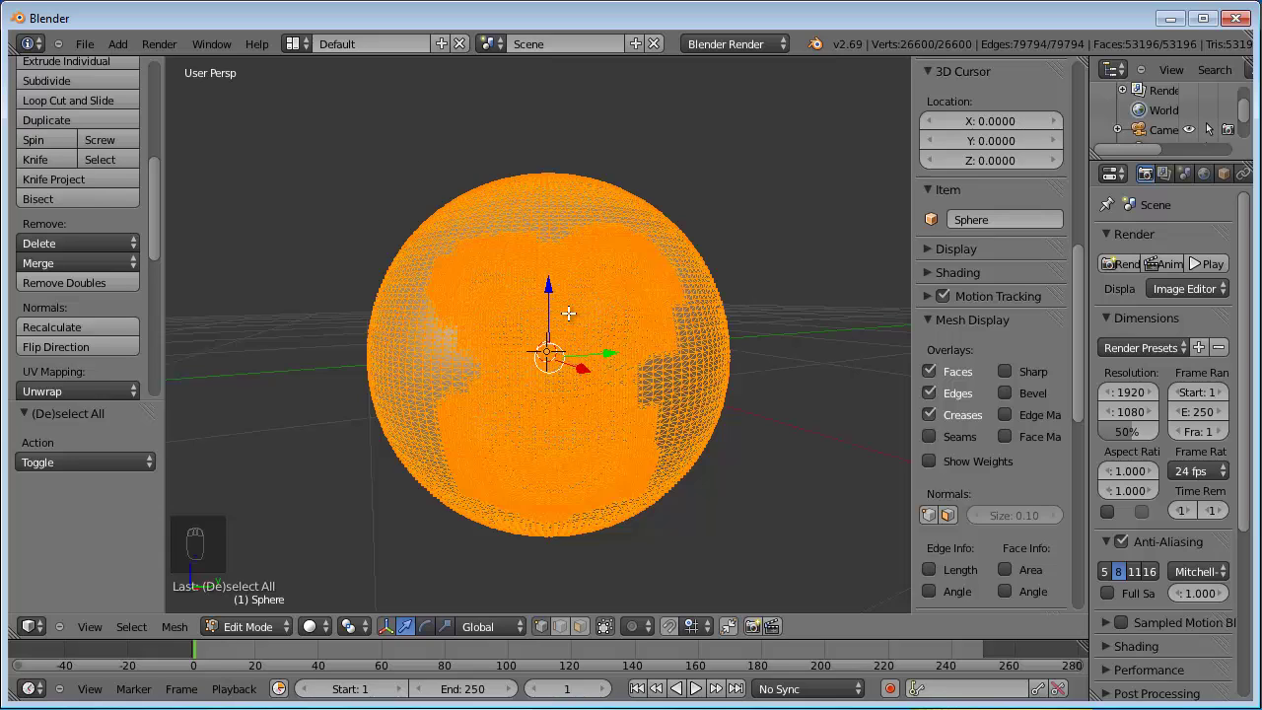
{"action": "key", "text": "Tab"}
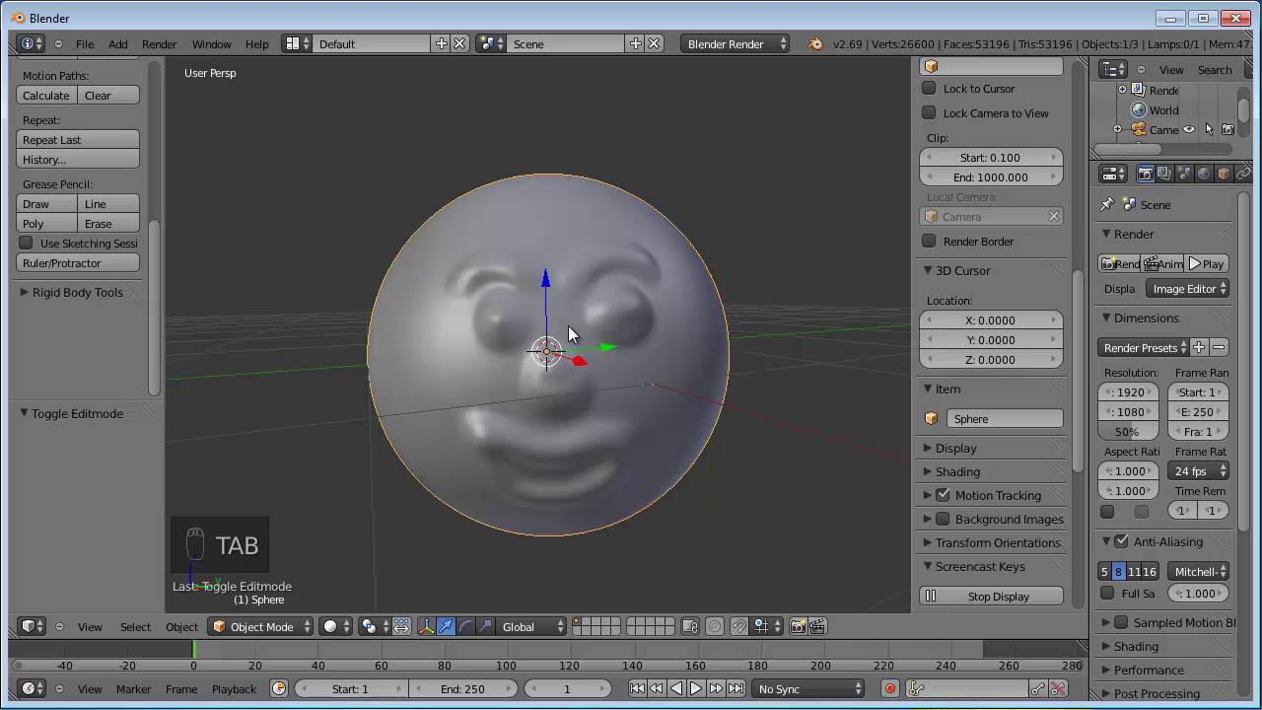
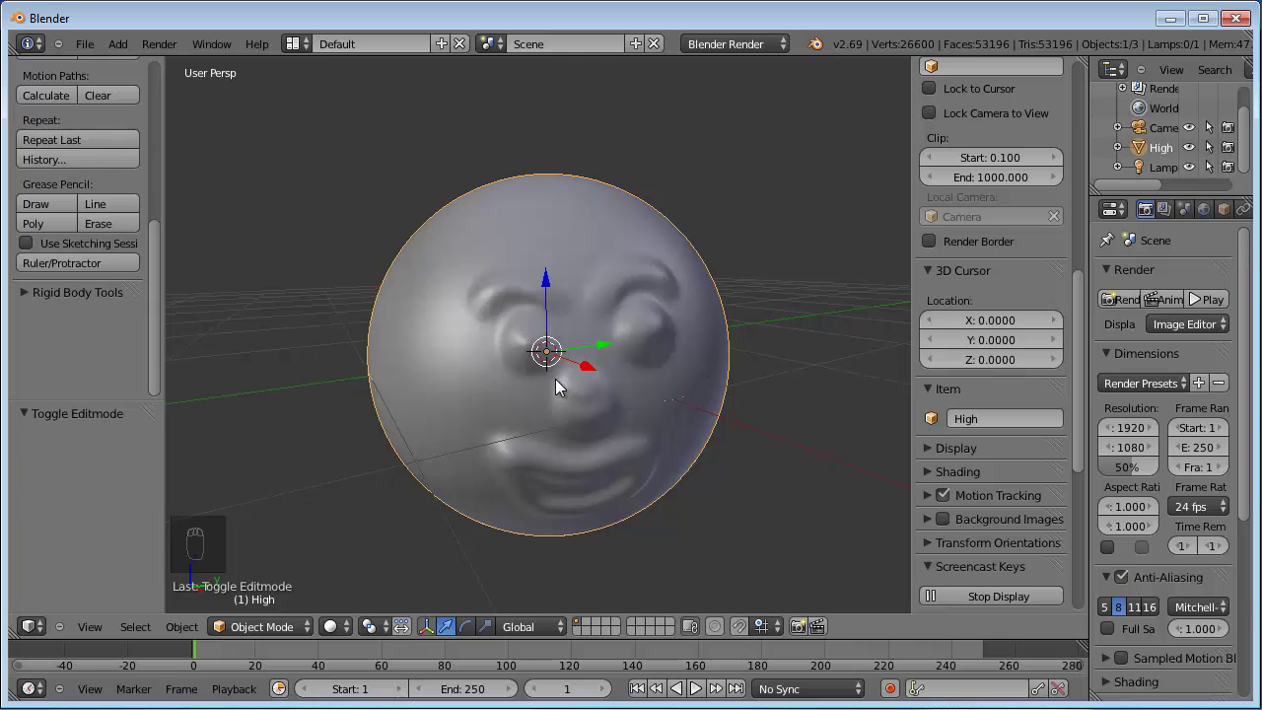
- Add a second UV sphere with 16 segments and 16 rings over the face
{"action": "key", "text": "shift+a"}
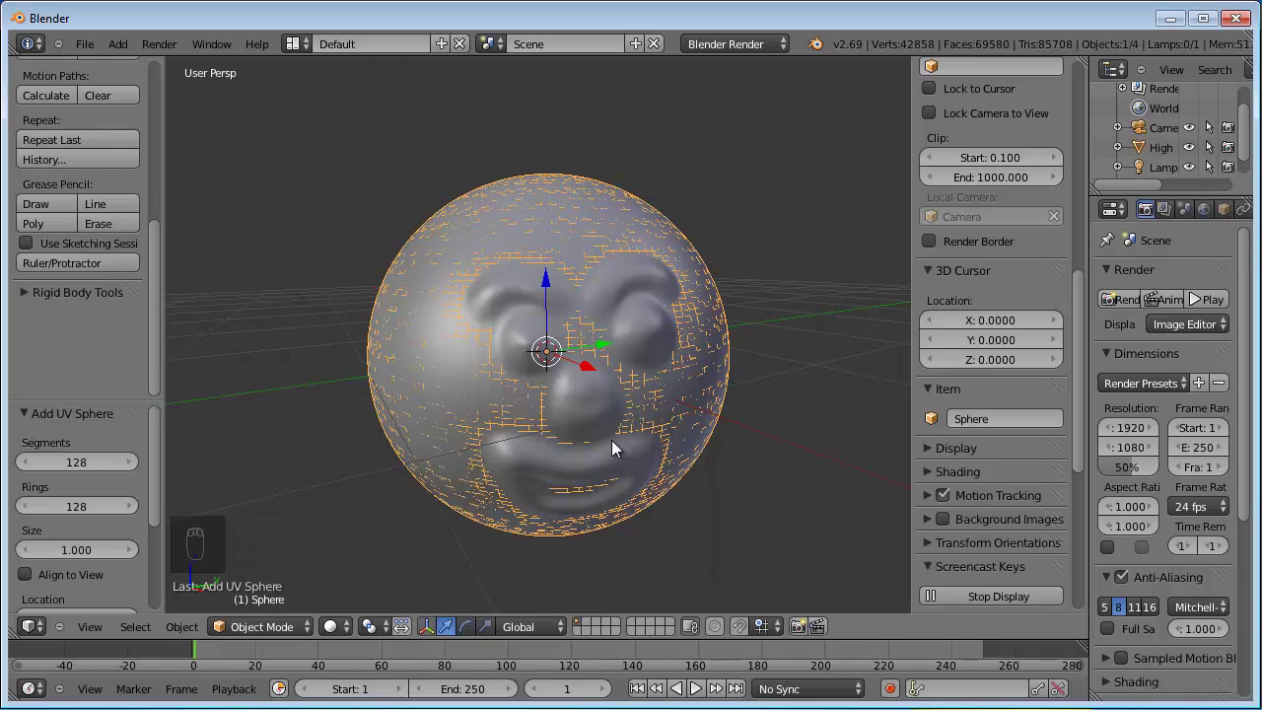
{"action": "left_click_drag", "start_coordinate": [69, 474], "coordinate": [60, 463]}
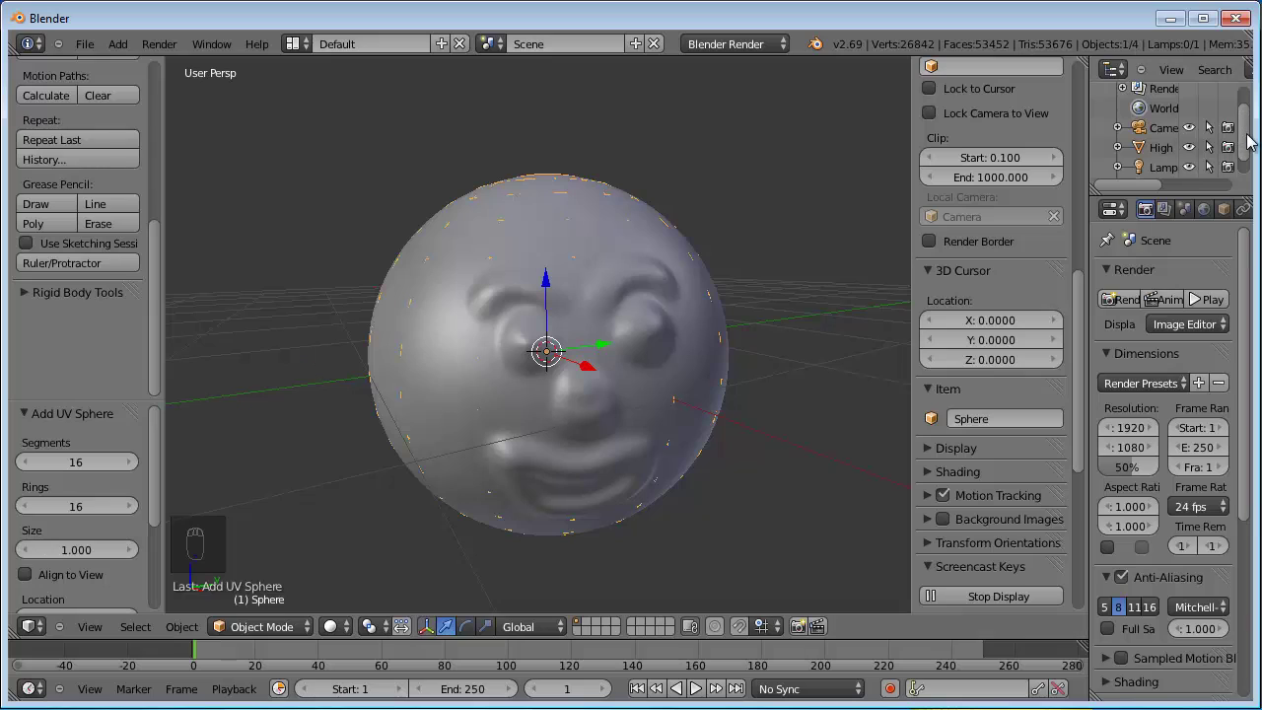
- Name the low-poly sphere LowPoli and select all its vertices in Edit Mode
{"action": "left_click_drag", "start_coordinate": [1251, 140], "coordinate": [1152, 174]}
{"action": "left_click_drag", "start_coordinate": [1152, 173], "coordinate": [1157, 163]}
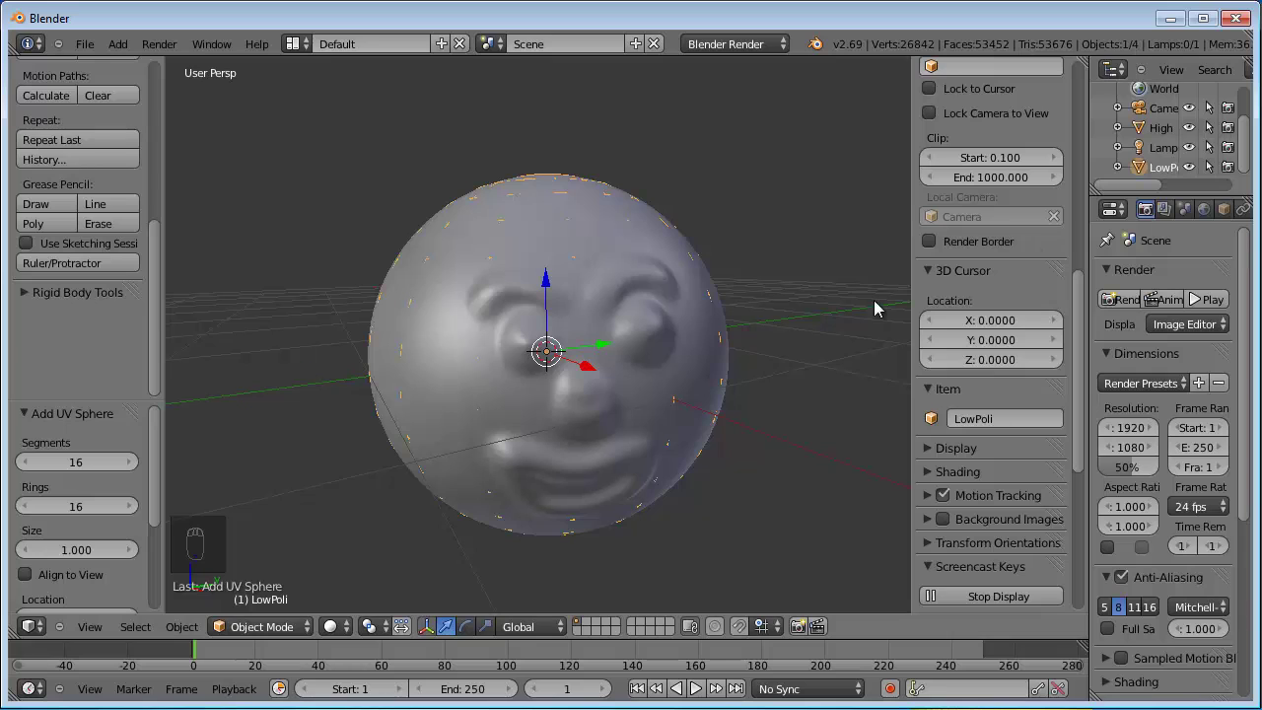
{"action": "key", "text": "Tab"}
{"action": "key", "text": "a"}
{"action": "key", "text": "a"}
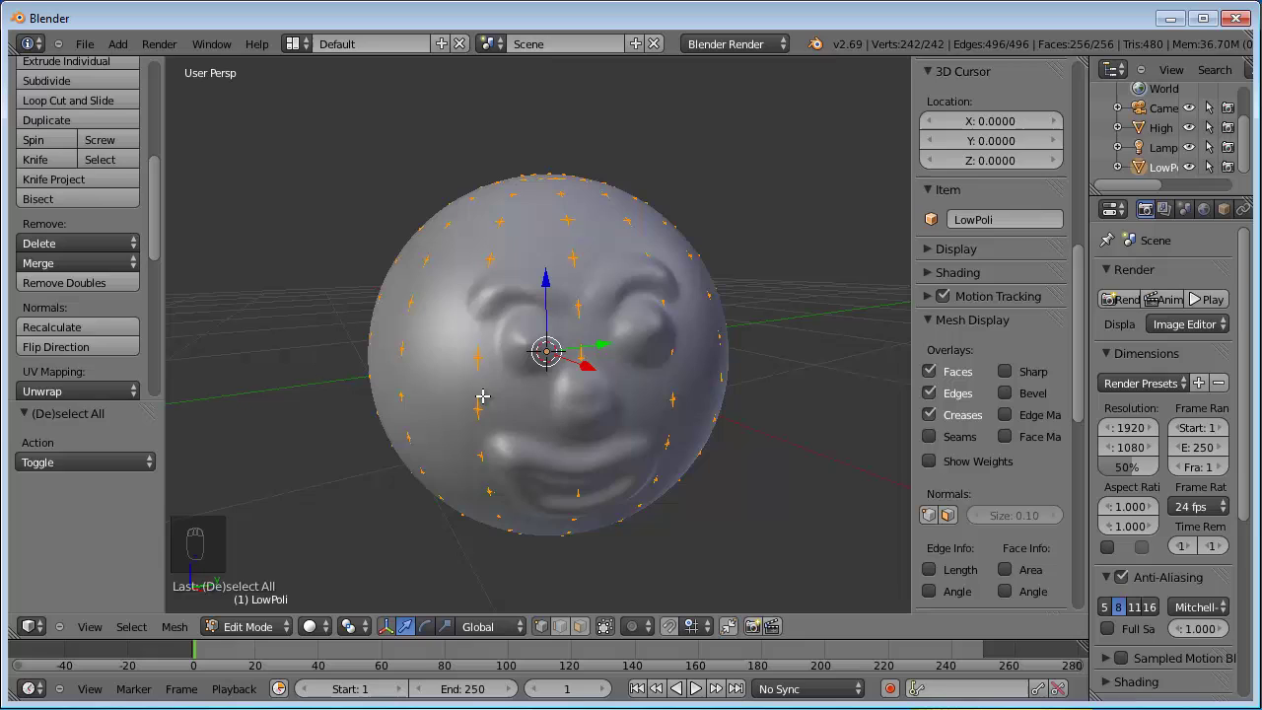
{"action": "key", "text": "Tab"}
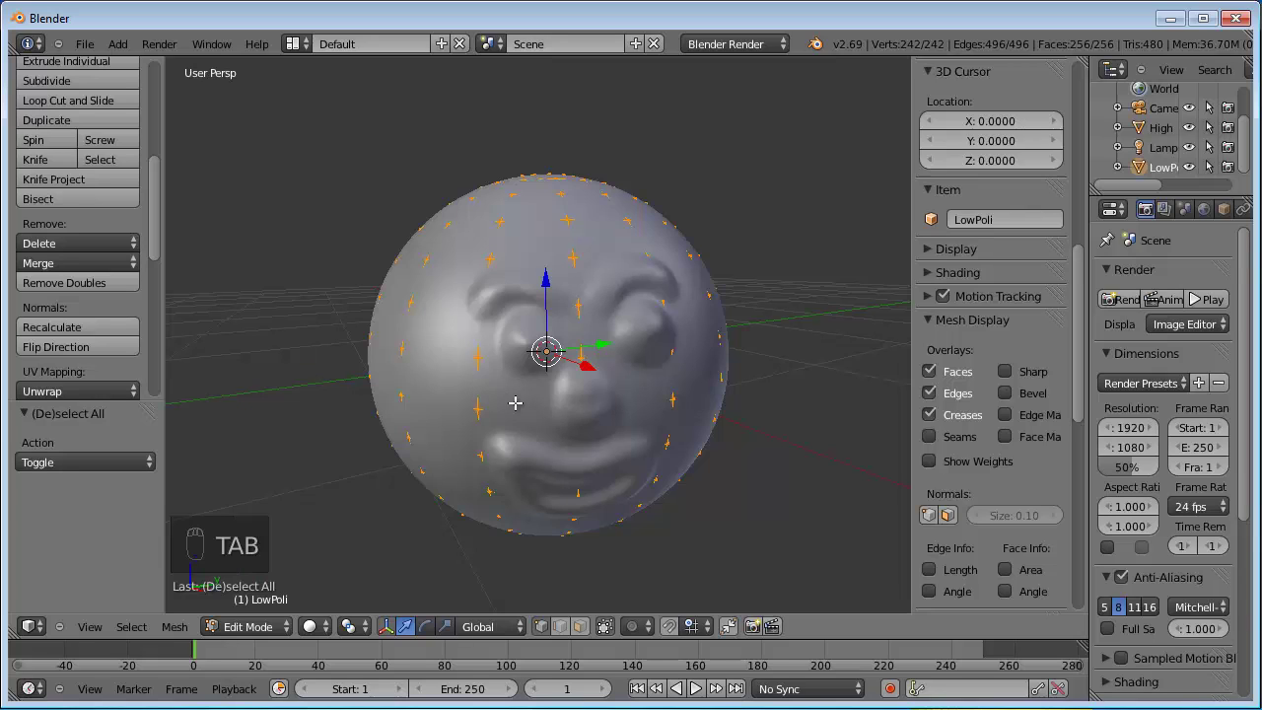
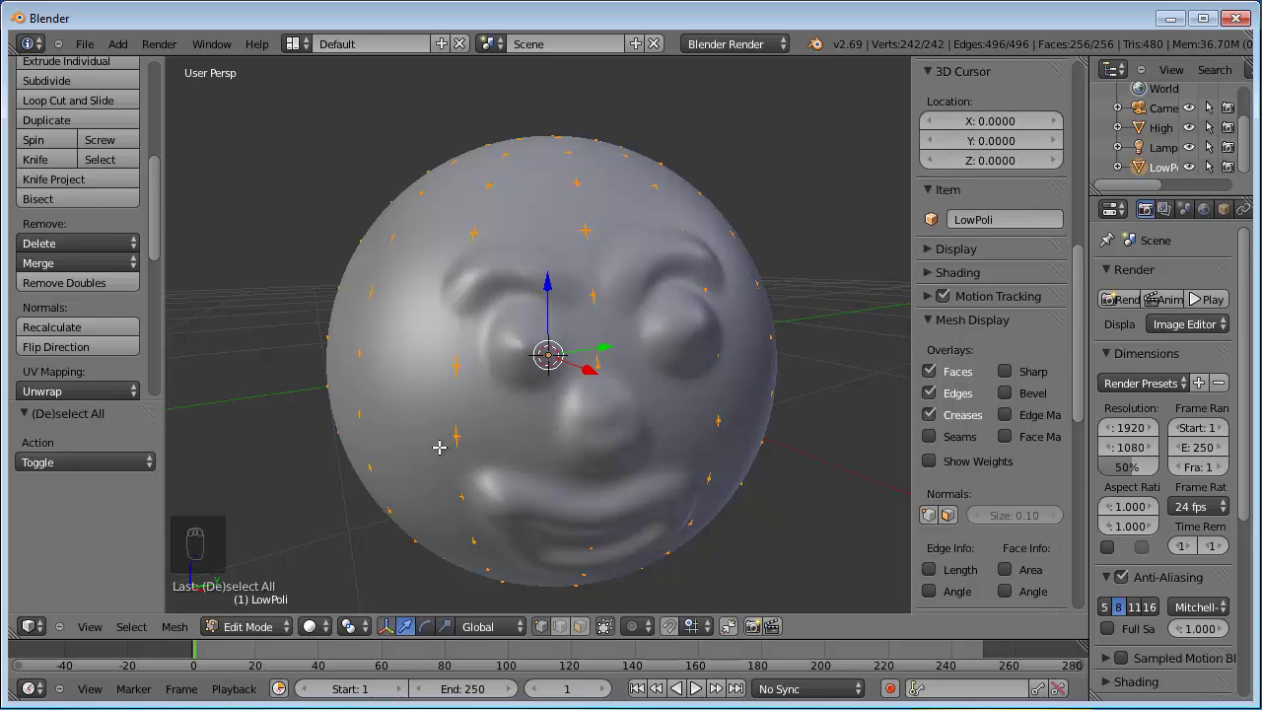
- Shade the LowPoli sphere smooth in Object Mode and return to Edit Mode
{"action": "key", "text": "Tab"}
{"action": "left_click_drag", "start_coordinate": [158, 337], "coordinate": [46, 307]}
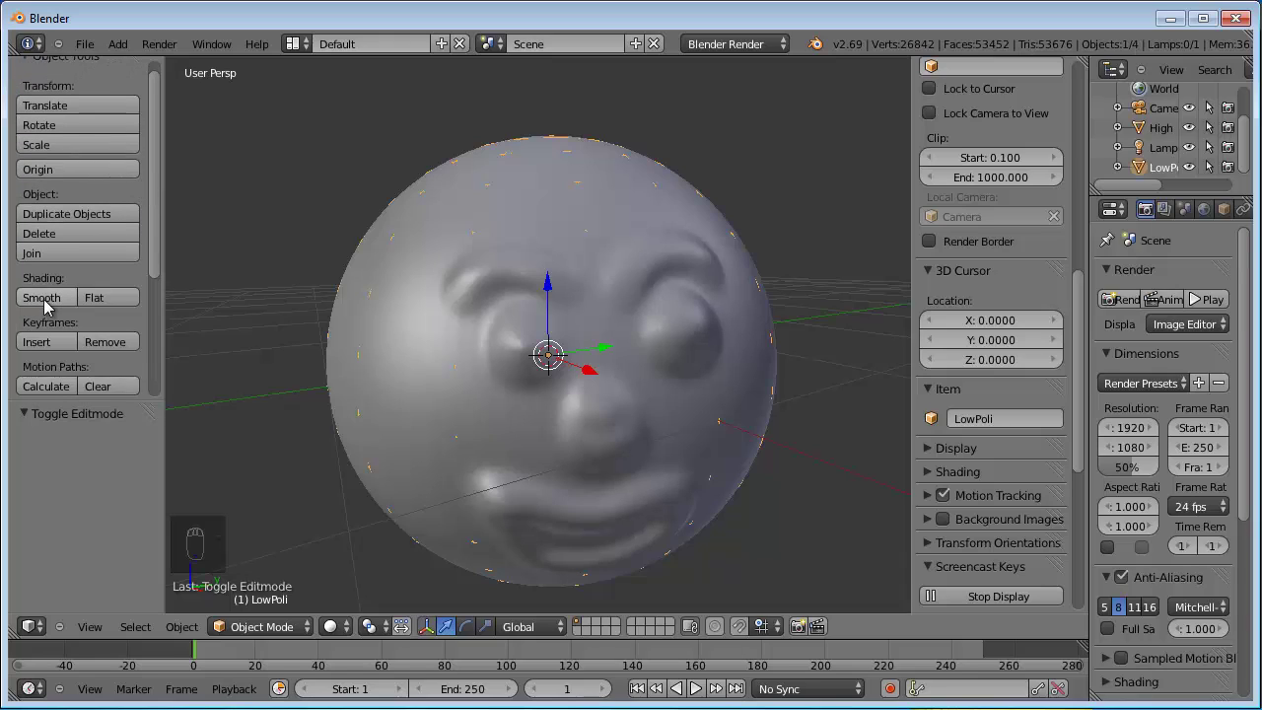
{"action": "left_click_drag", "start_coordinate": [49, 310], "coordinate": [544, 368]}
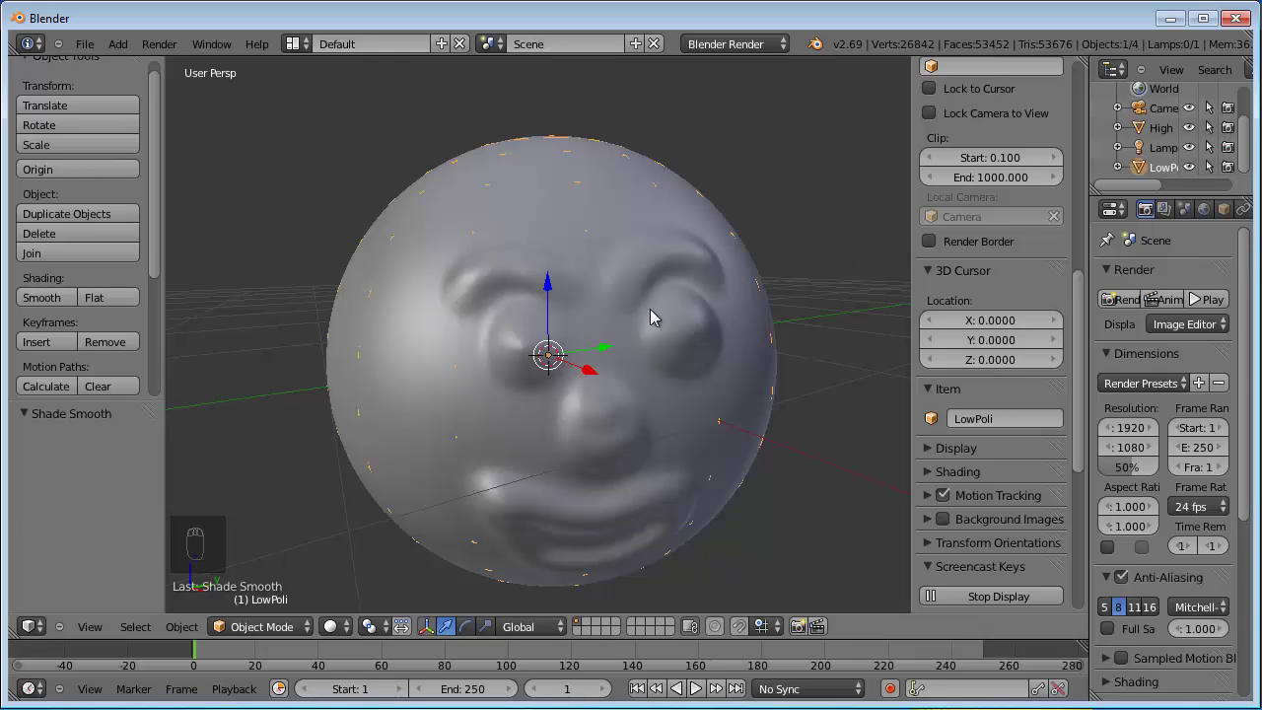
{"action": "key", "text": "Tab"}
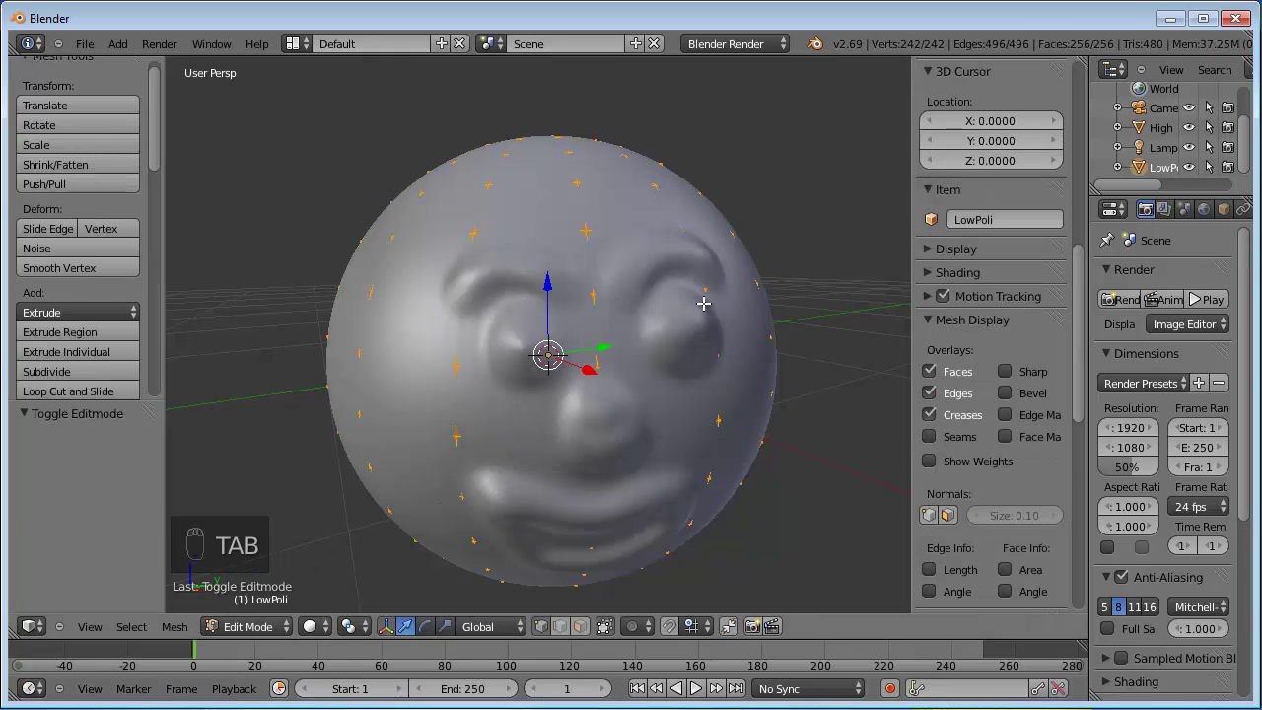
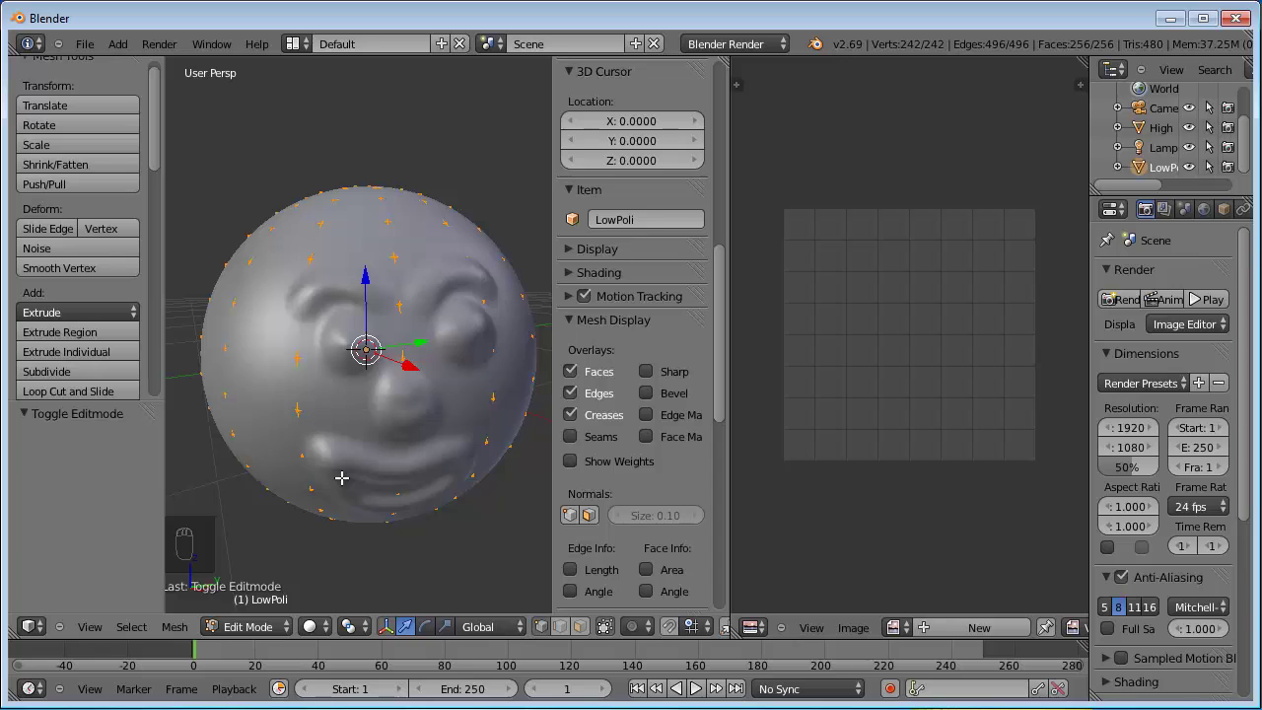
- Reselect all 242 vertices of the LowPoli sphere for UV mapping
{"action": "key", "text": "a"}
{"action": "key", "text": "a"}
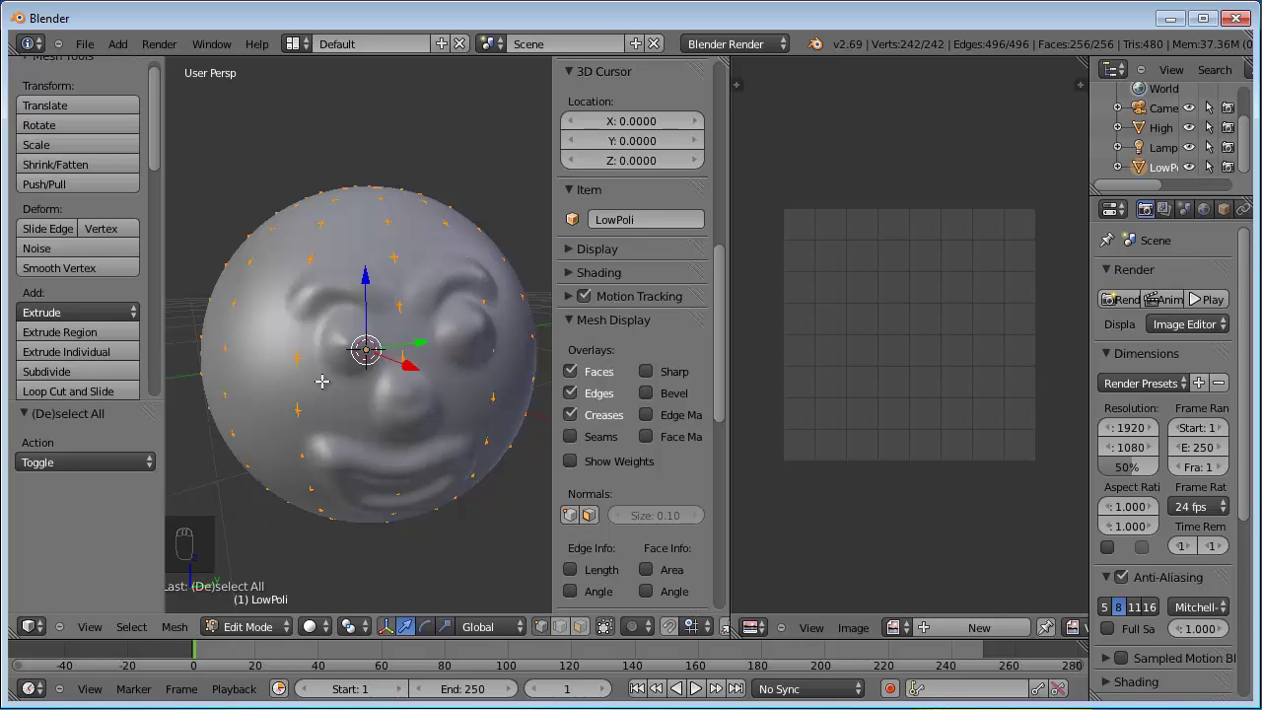
- Unwrap with Sphere Projection aligned to object, with Scale to Bounds unticked
{"action": "key", "text": "u"}
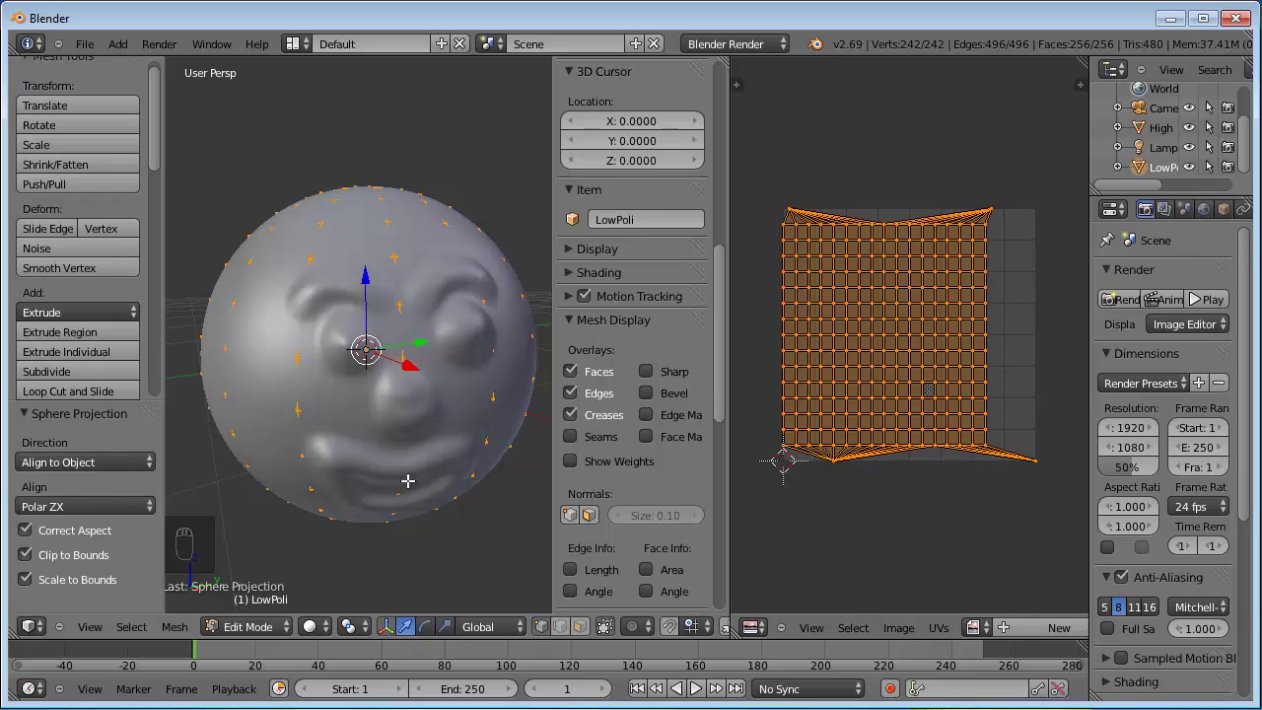
{"action": "left_click_drag", "start_coordinate": [73, 467], "coordinate": [73, 436]}
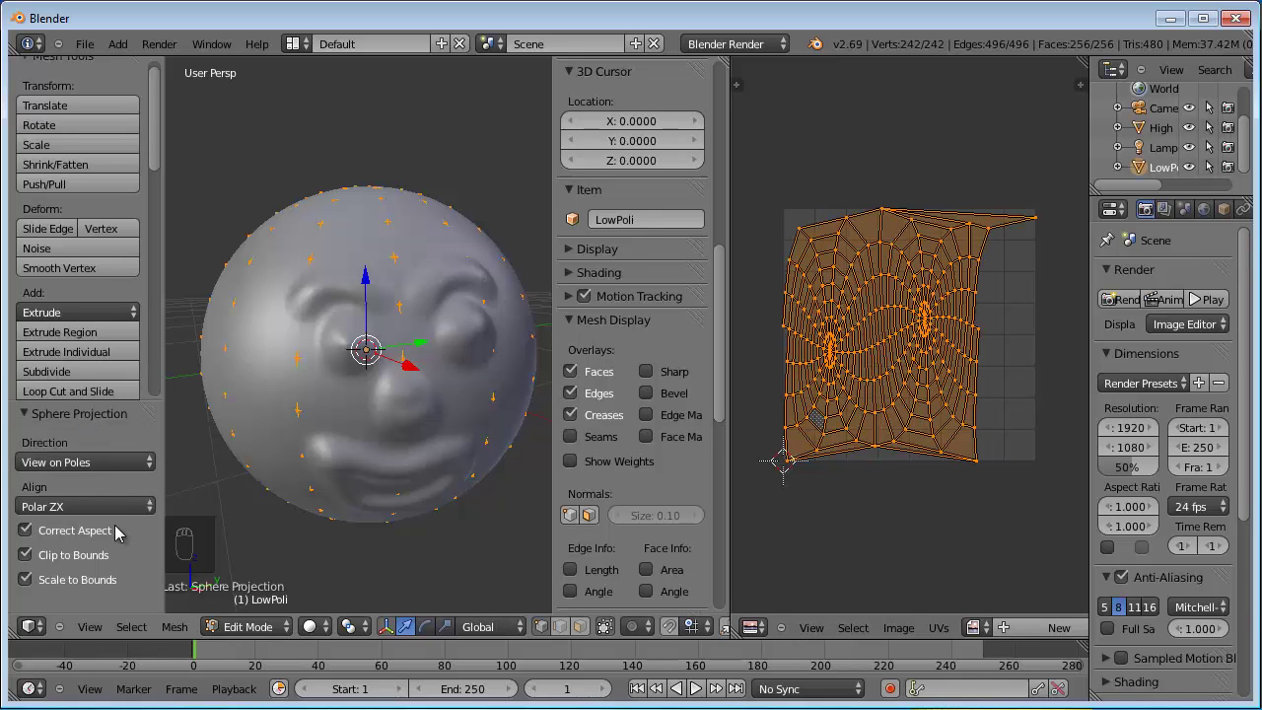
{"action": "left_click_drag", "start_coordinate": [91, 517], "coordinate": [94, 512]}
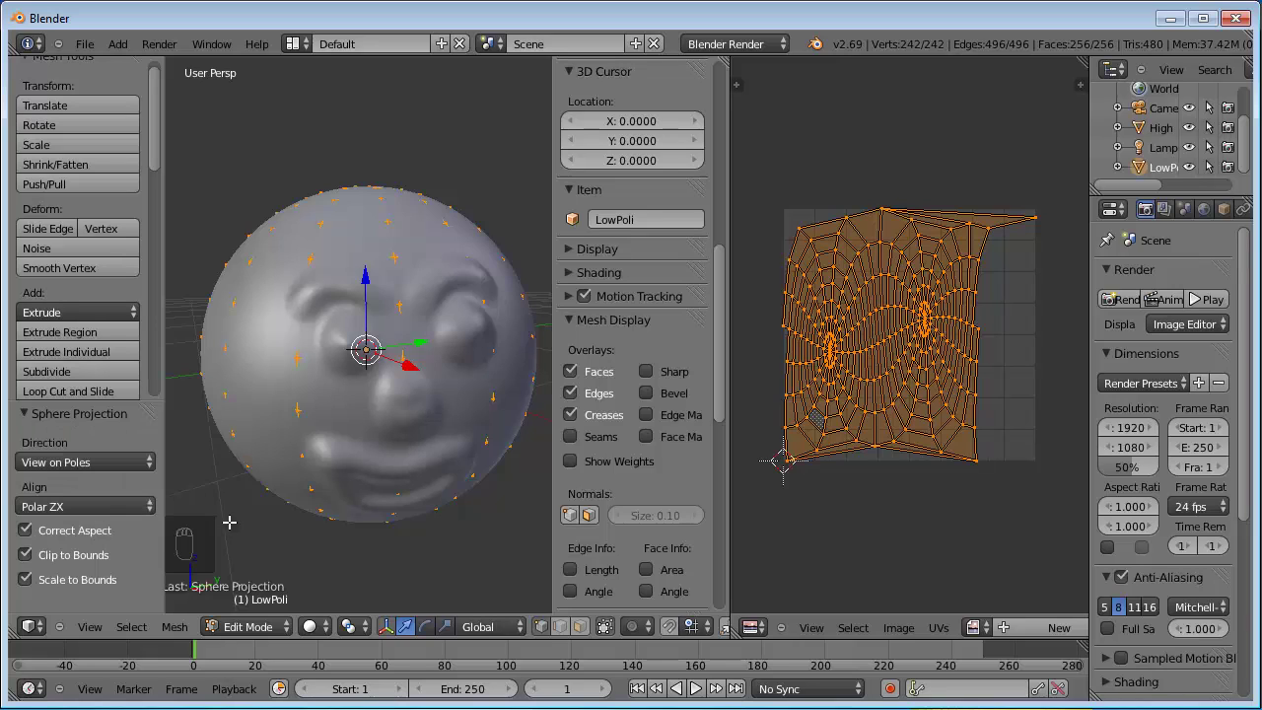
{"action": "left_click_drag", "start_coordinate": [110, 467], "coordinate": [92, 407]}
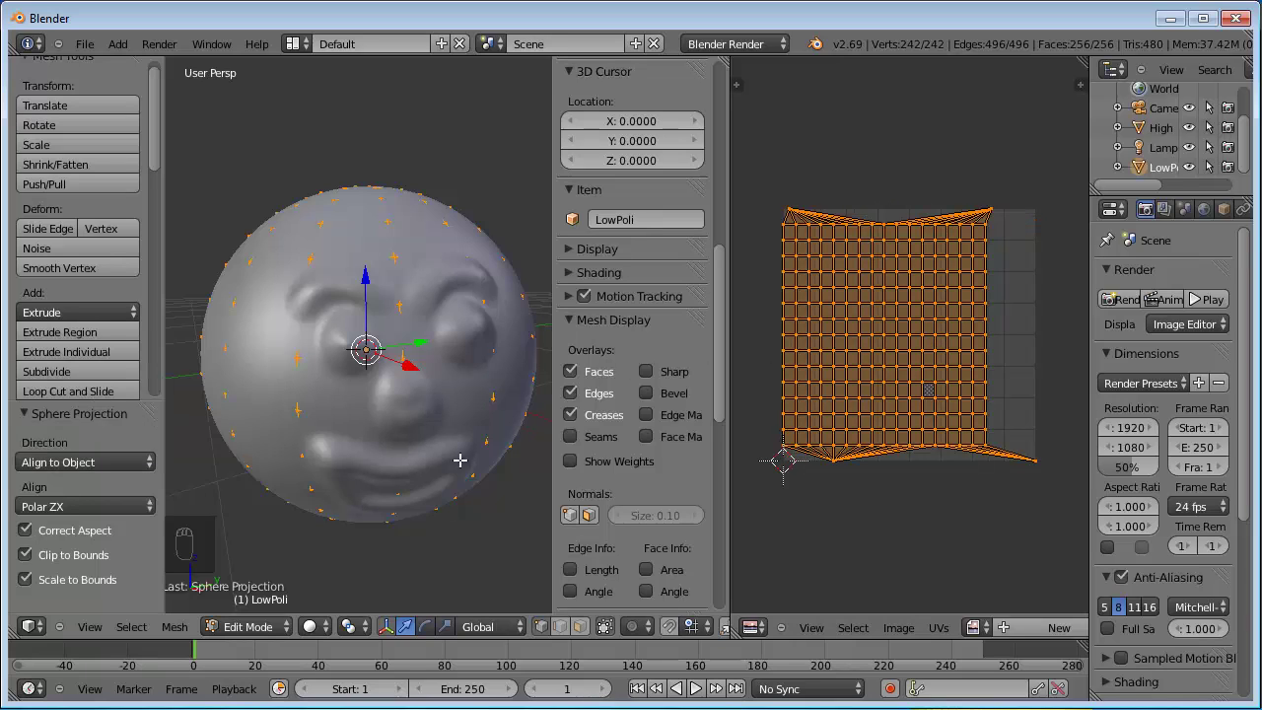
{"action": "left_click_drag", "start_coordinate": [31, 528], "coordinate": [37, 586]}
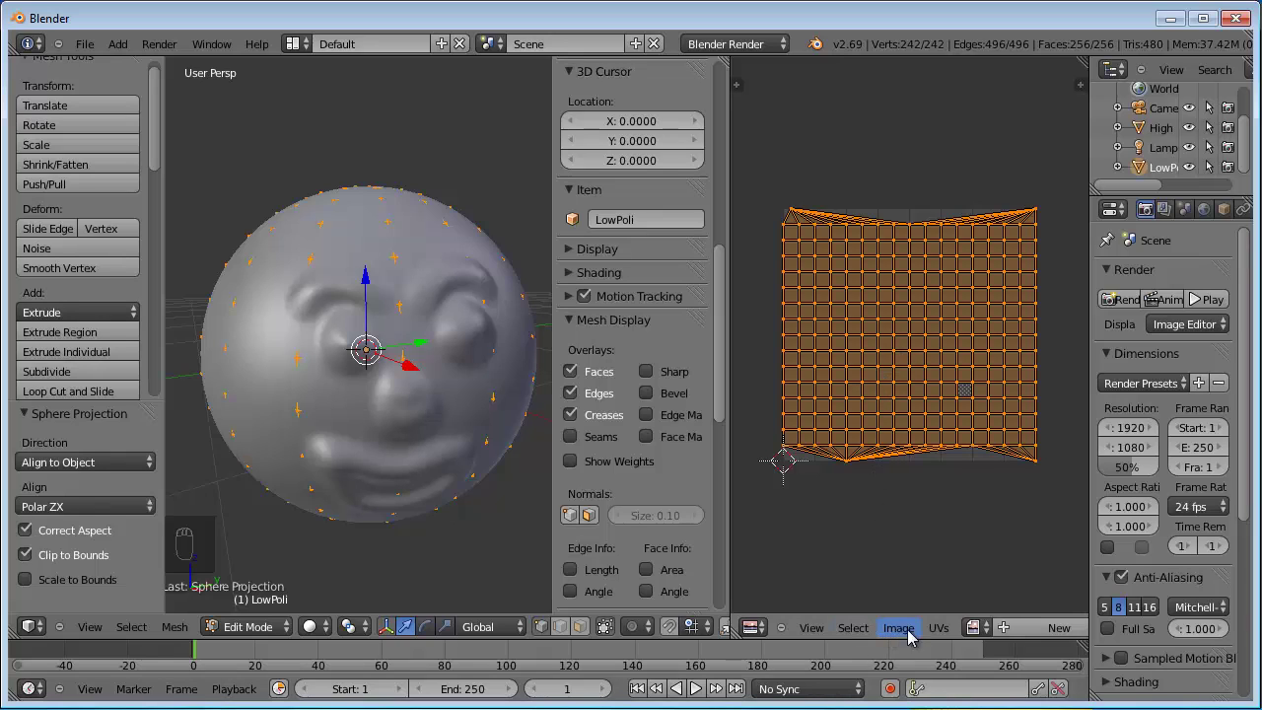
- Create a blank 1024 image named normal map and select High together with LowPoli
{"action": "left_click_drag", "start_coordinate": [909, 636], "coordinate": [944, 543]}
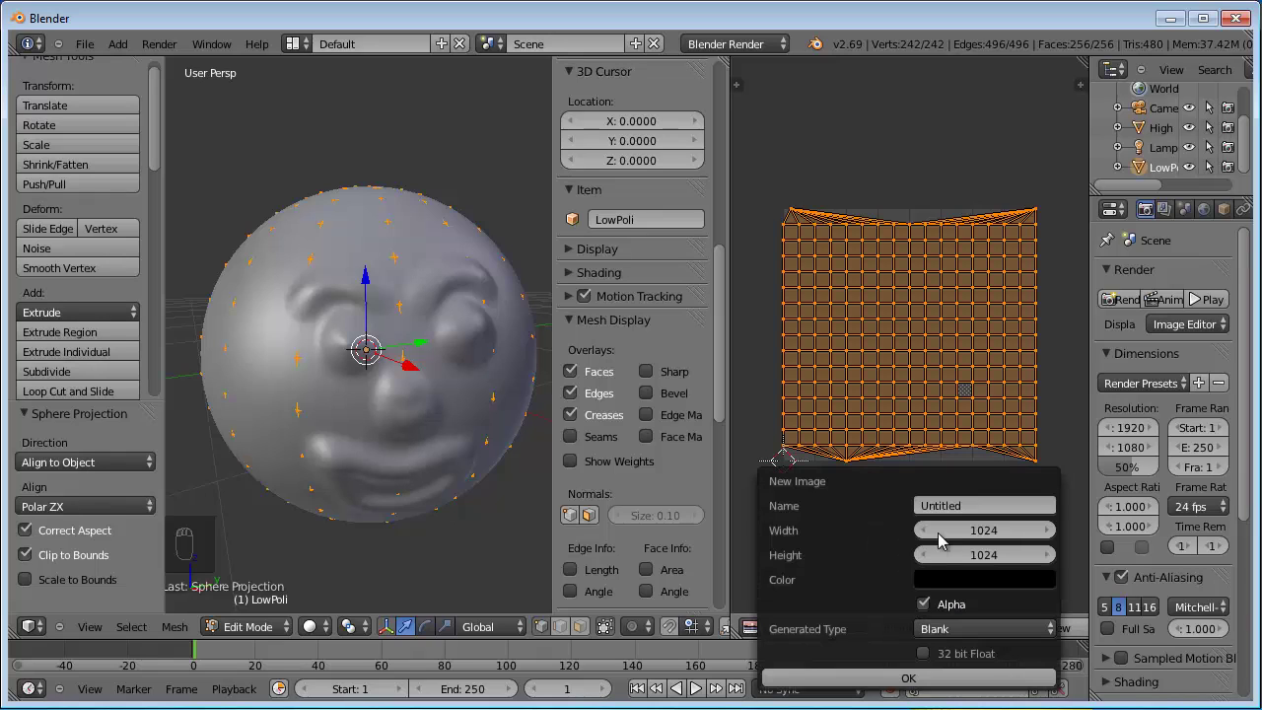
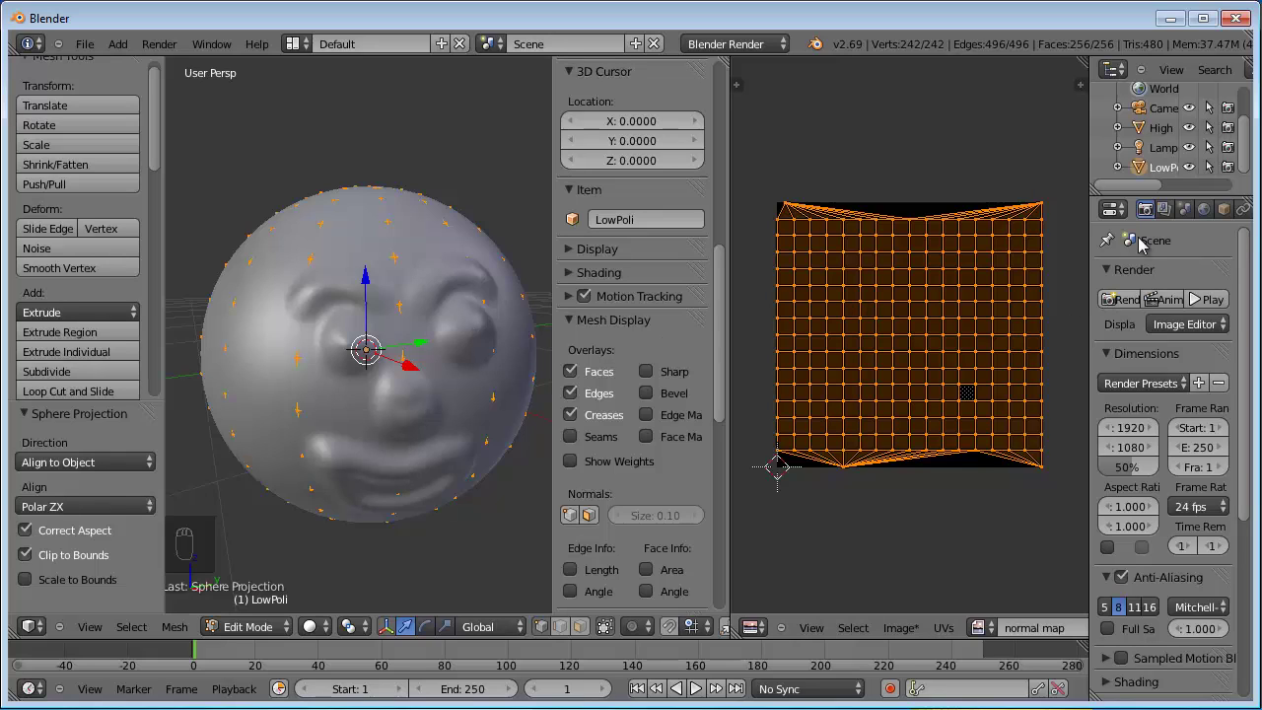
{"action": "left_click_drag", "start_coordinate": [1248, 156], "coordinate": [1249, 162]}
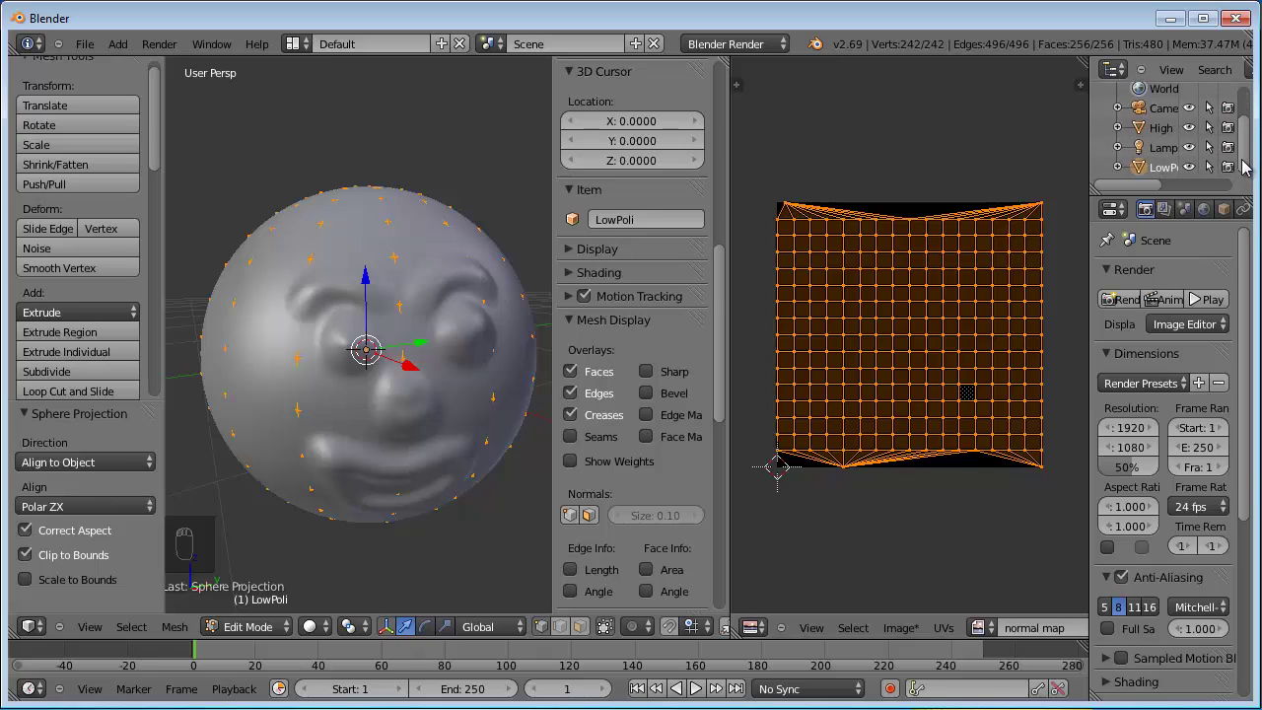
{"action": "left_click_drag", "start_coordinate": [1167, 133], "coordinate": [1167, 133]}
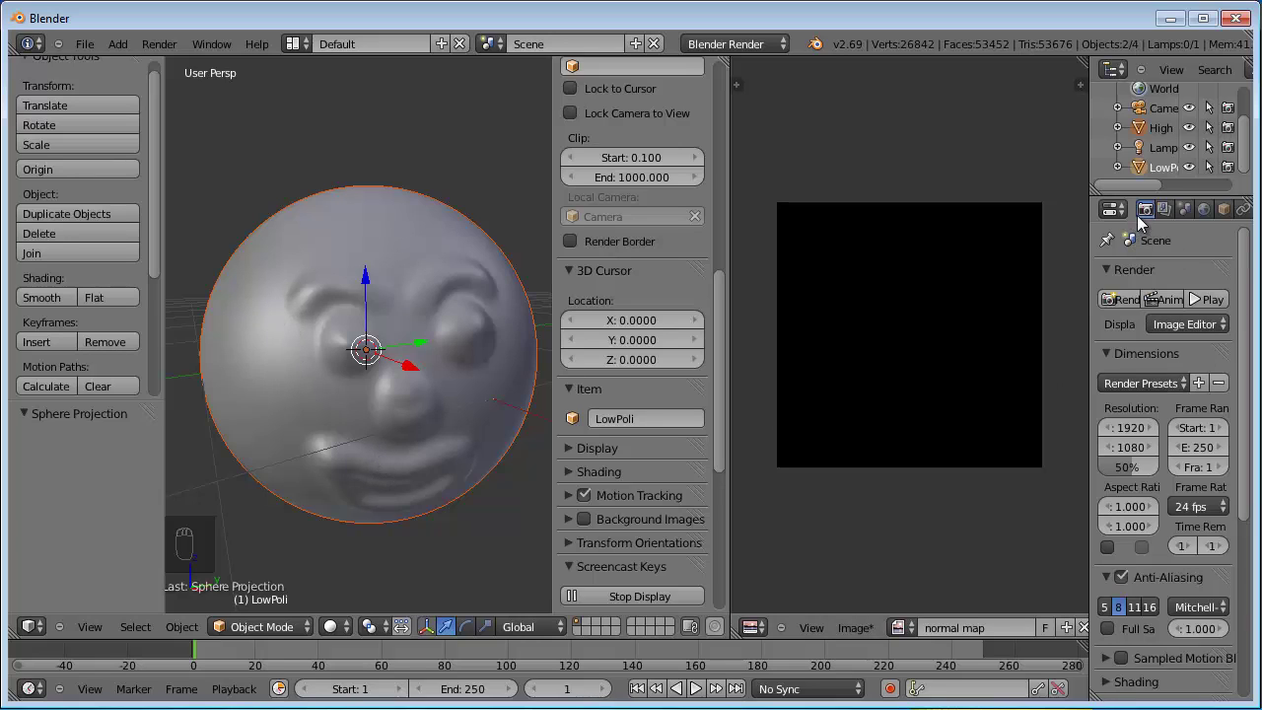
- Set the Bake mode to Normals with Selected to Active enabled in Render properties
{"action": "left_click_drag", "start_coordinate": [1146, 218], "coordinate": [1251, 300]}
{"action": "left_click_drag", "start_coordinate": [1251, 306], "coordinate": [1110, 697]}
{"action": "left_click_drag", "start_coordinate": [1117, 696], "coordinate": [1041, 553]}
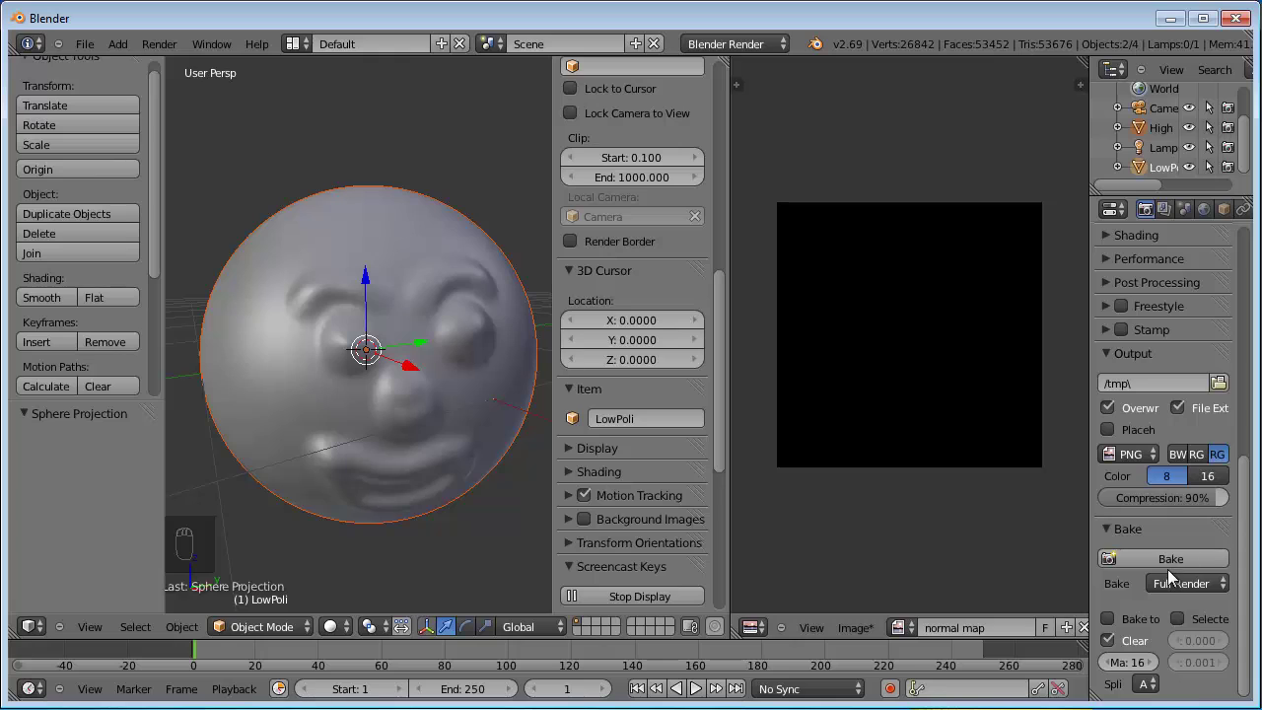
{"action": "left_click_drag", "start_coordinate": [1202, 589], "coordinate": [1126, 507]}
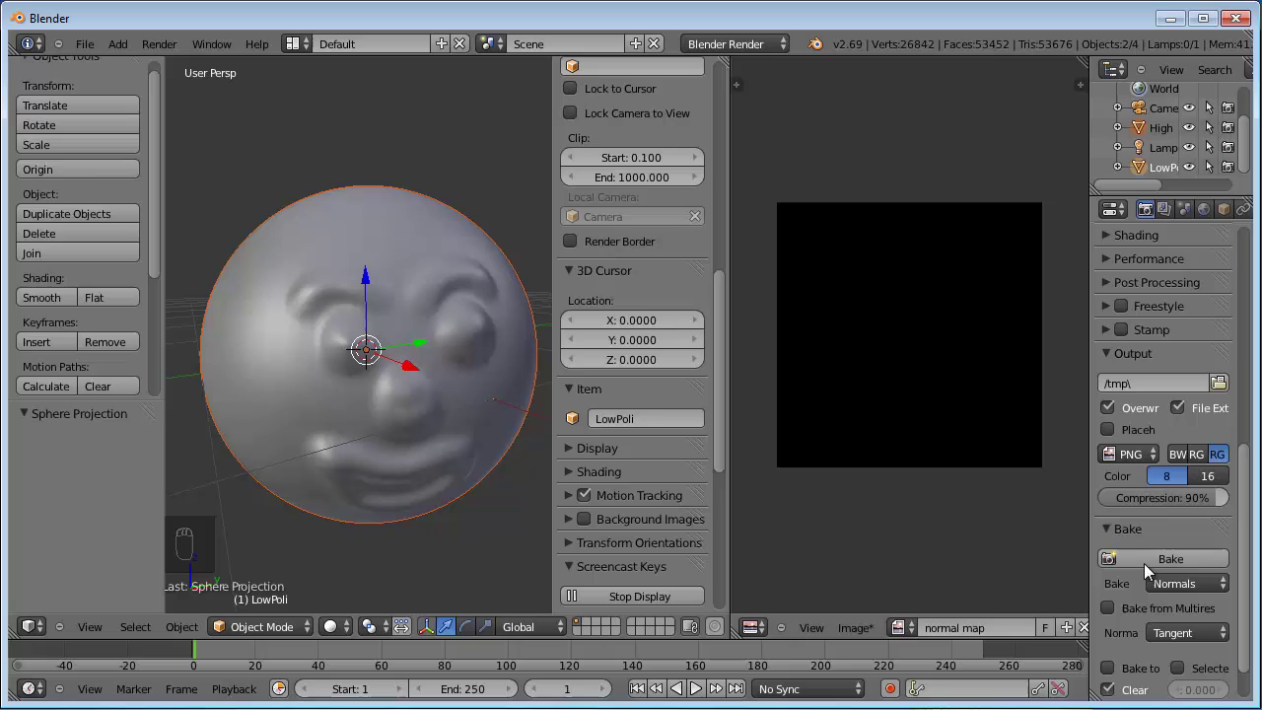
{"action": "left_click_drag", "start_coordinate": [1251, 613], "coordinate": [1183, 629]}
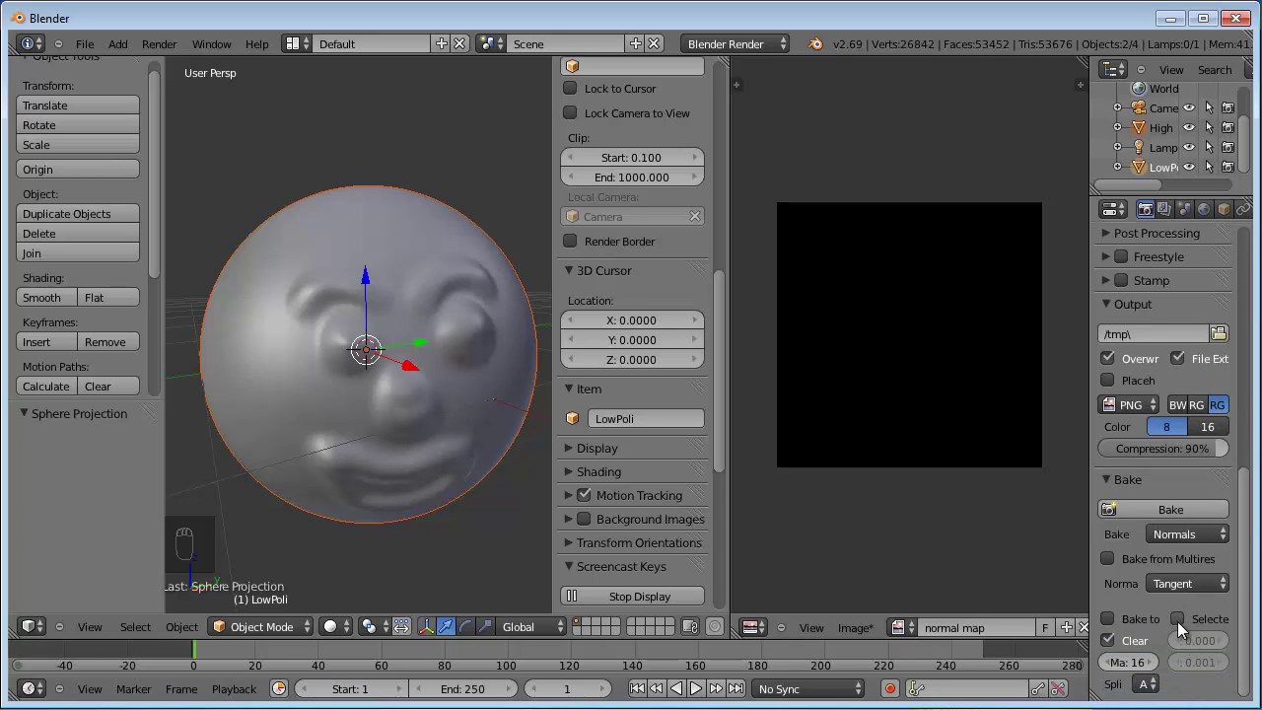
- Bake the sculpt's tangent-space normals onto the sphere and enlarge the result in view
{"action": "left_click_drag", "start_coordinate": [1183, 629], "coordinate": [850, 105]}
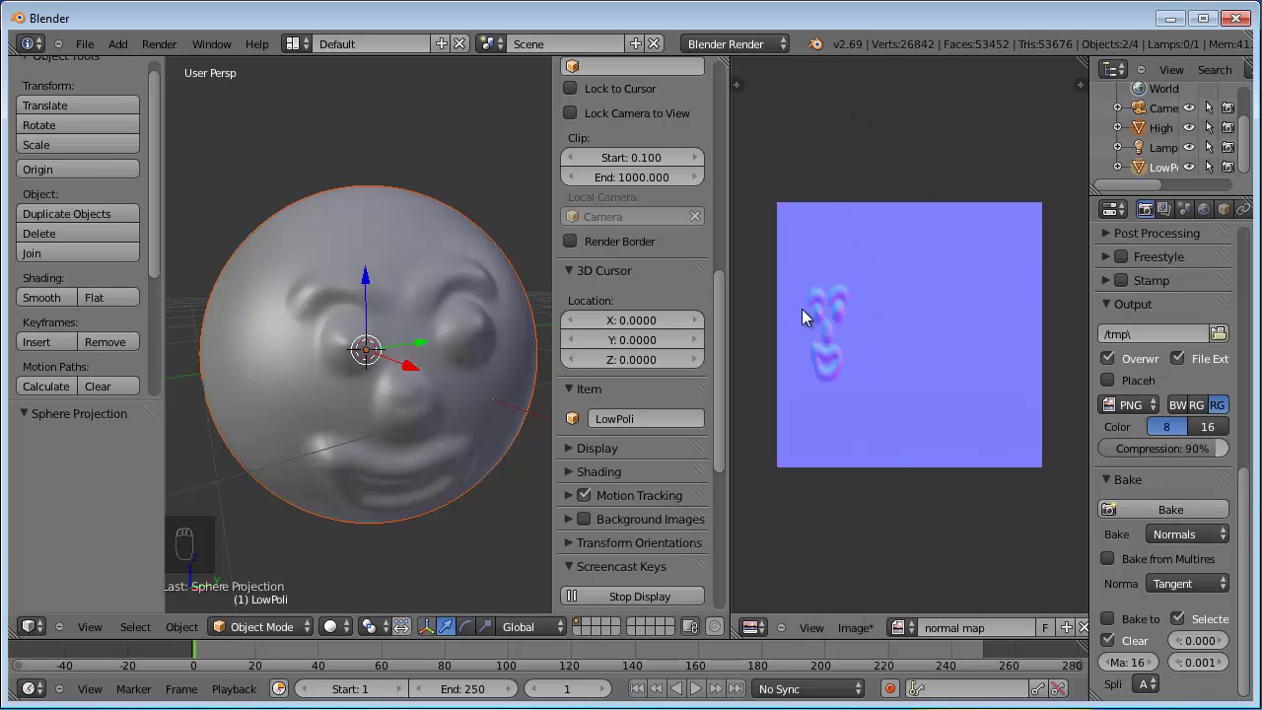
{"action": "left_click_drag", "start_coordinate": [850, 417], "coordinate": [761, 369]}
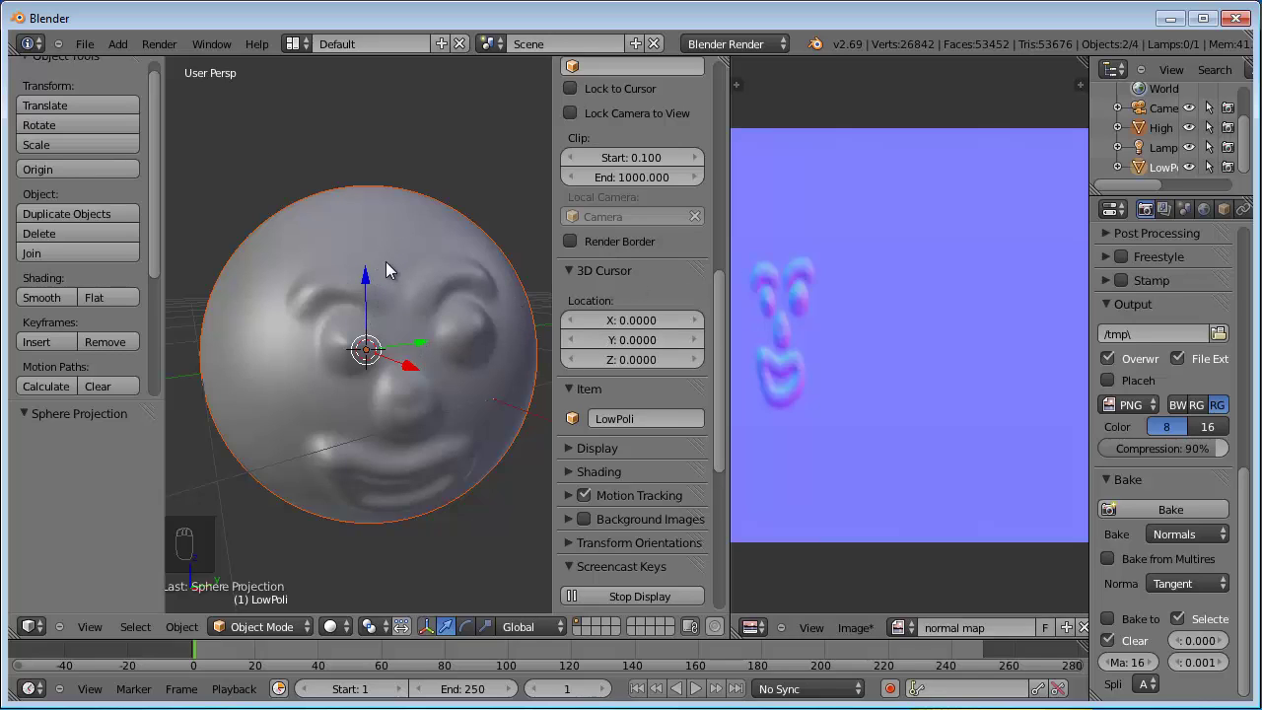
- Select the high-poly sculpt and try saving the baked normal map, which has no path yet
{"action": "left_click_drag", "start_coordinate": [355, 255], "coordinate": [171, 222]}
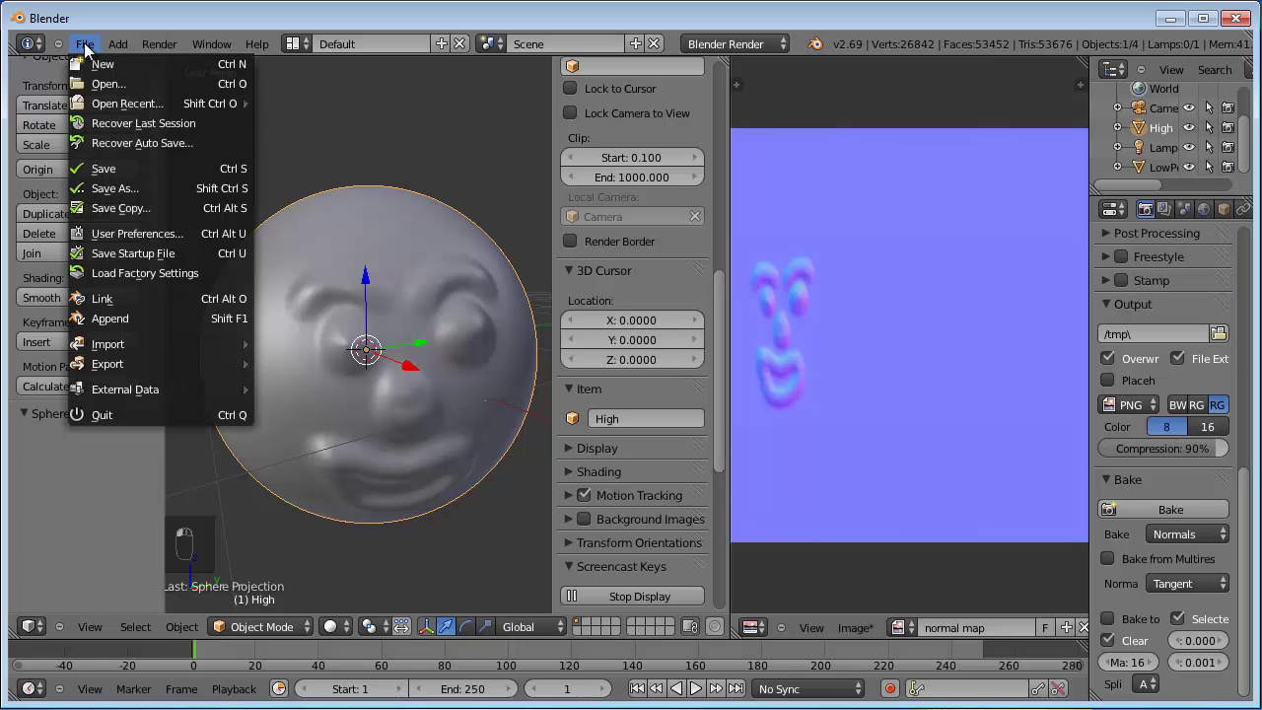
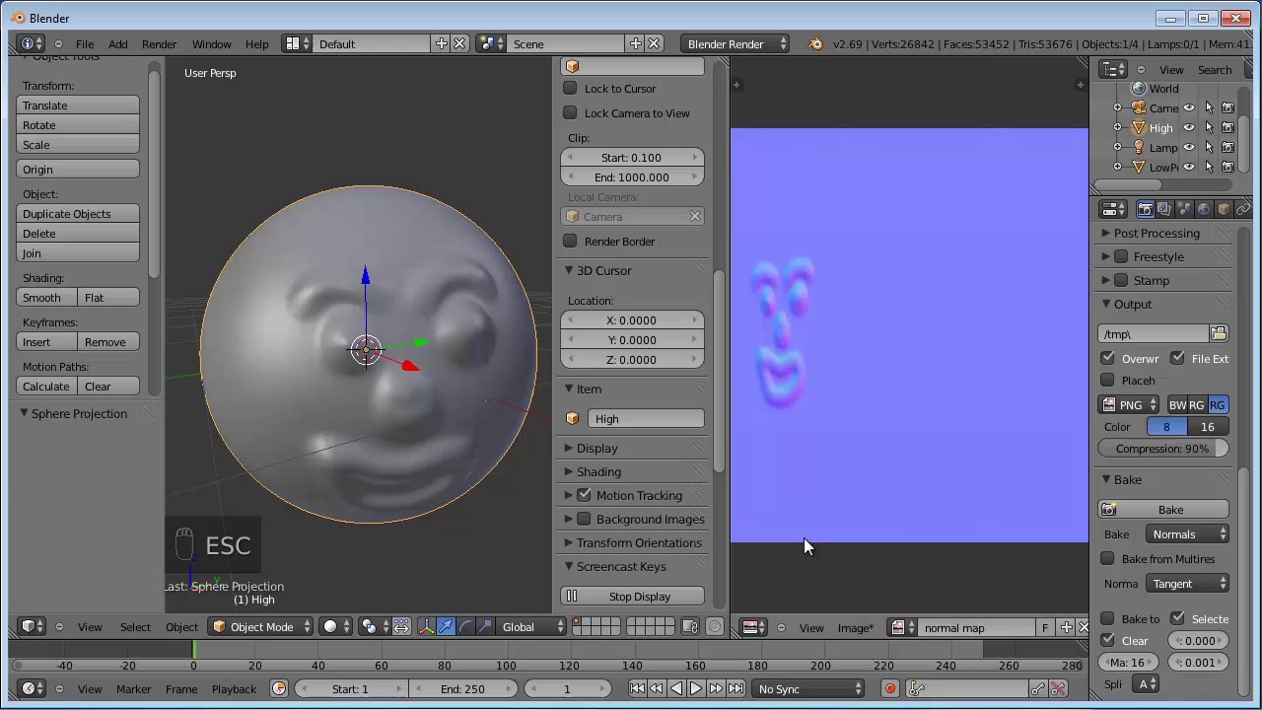
{"action": "left_click_drag", "start_coordinate": [858, 629], "coordinate": [891, 537]}
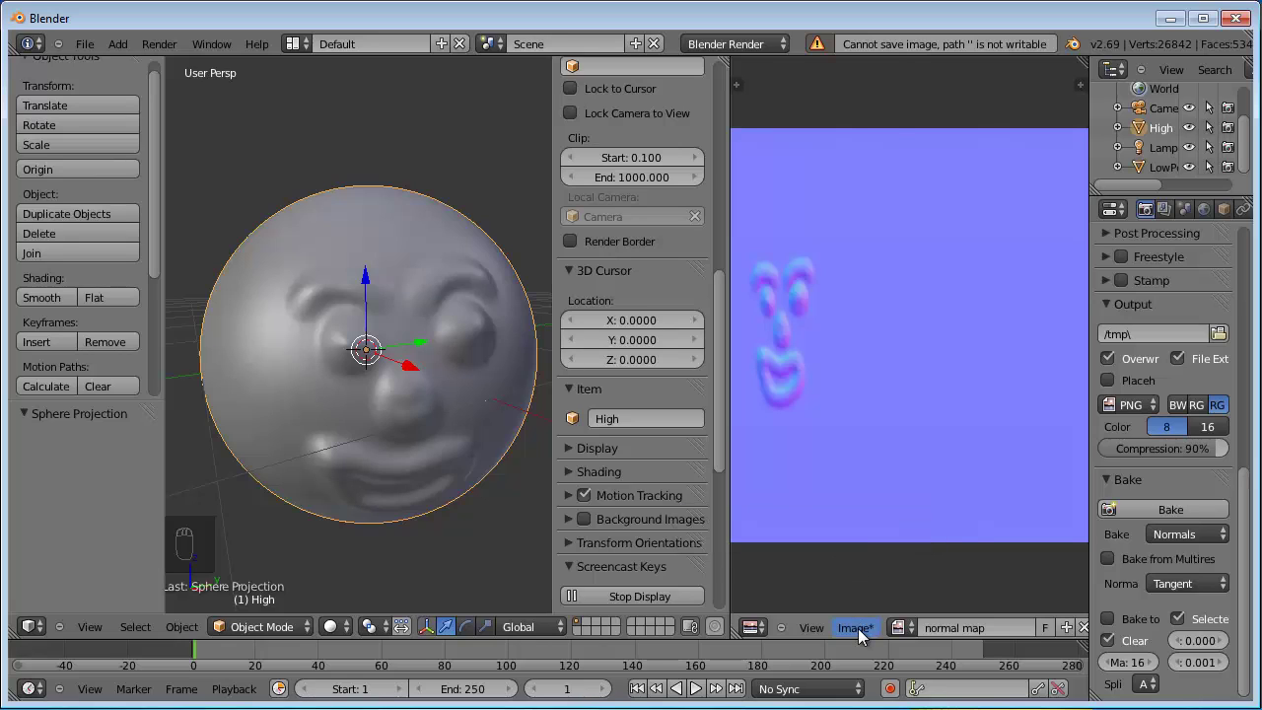
- Save the baked image as normal map.png on the C: drive via Save As Image
{"action": "left_click_drag", "start_coordinate": [865, 632], "coordinate": [894, 520]}
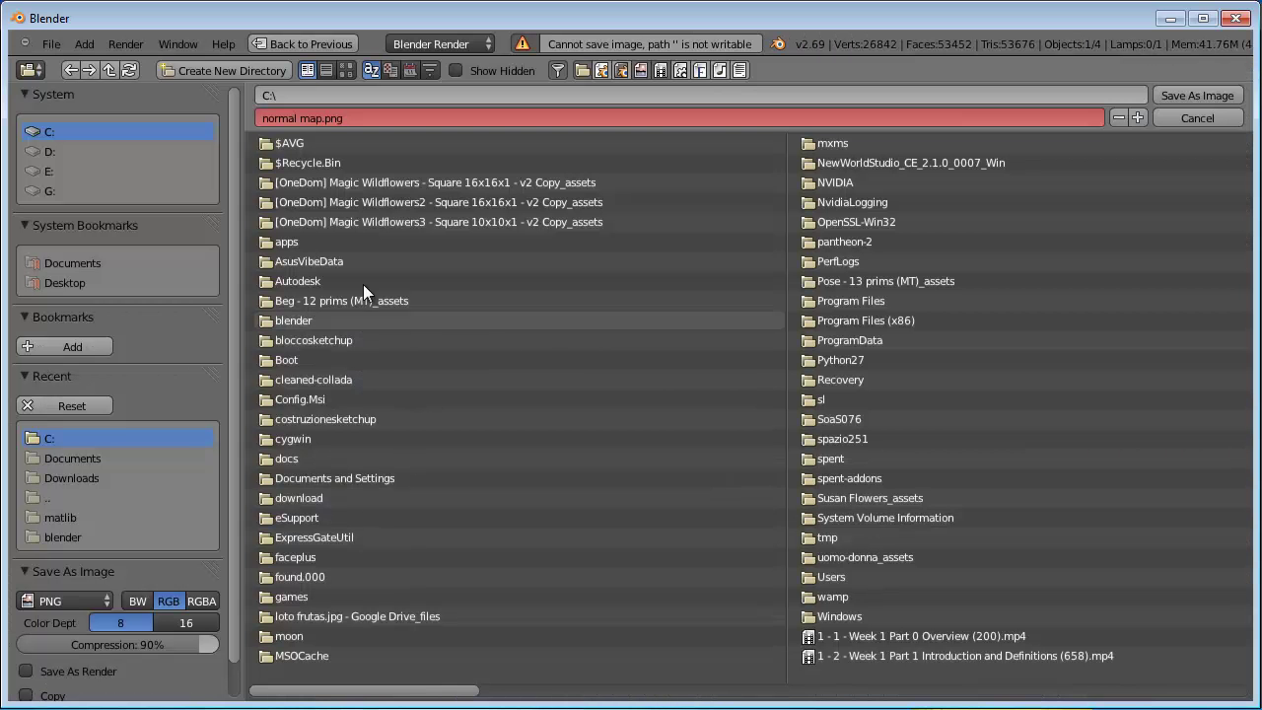
{"action": "key", "text": "Escape"}
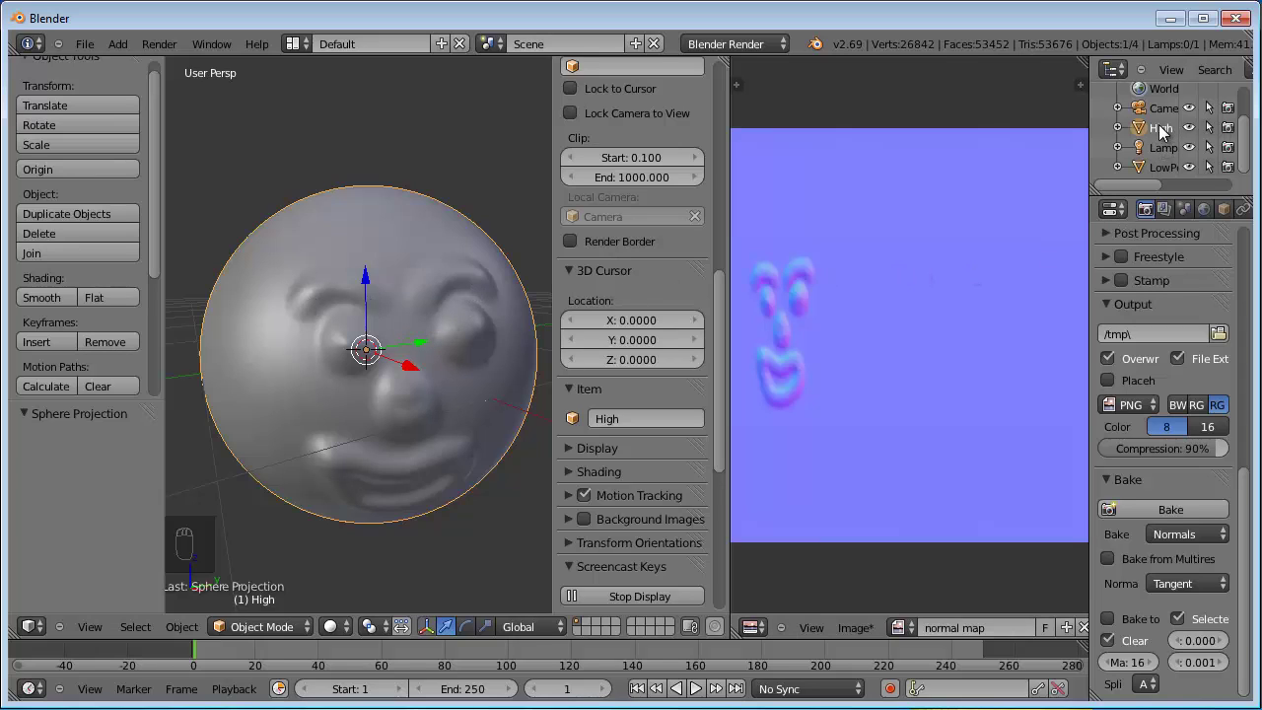
{"action": "left_click_drag", "start_coordinate": [1165, 132], "coordinate": [1167, 153]}
- Hide the sculpted high-poly sphere from the viewport
{"action": "left_click_drag", "start_coordinate": [1164, 153], "coordinate": [574, 346]}
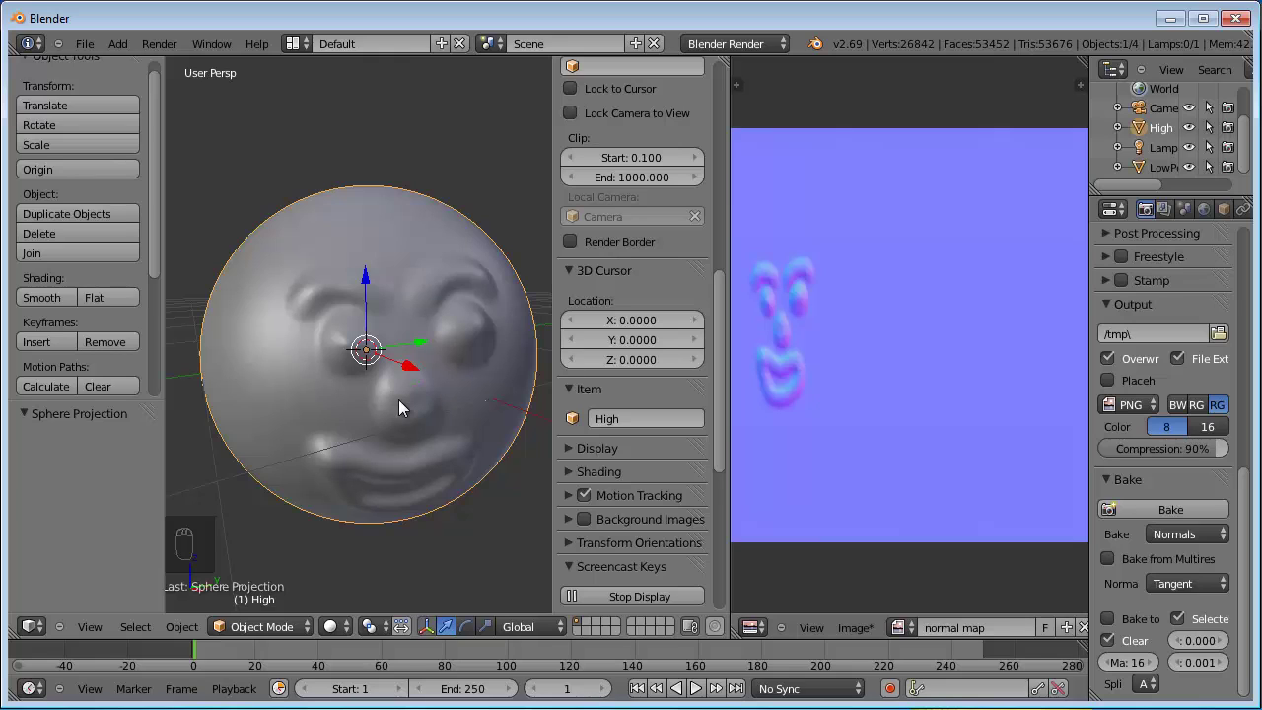
{"action": "key", "text": "h"}
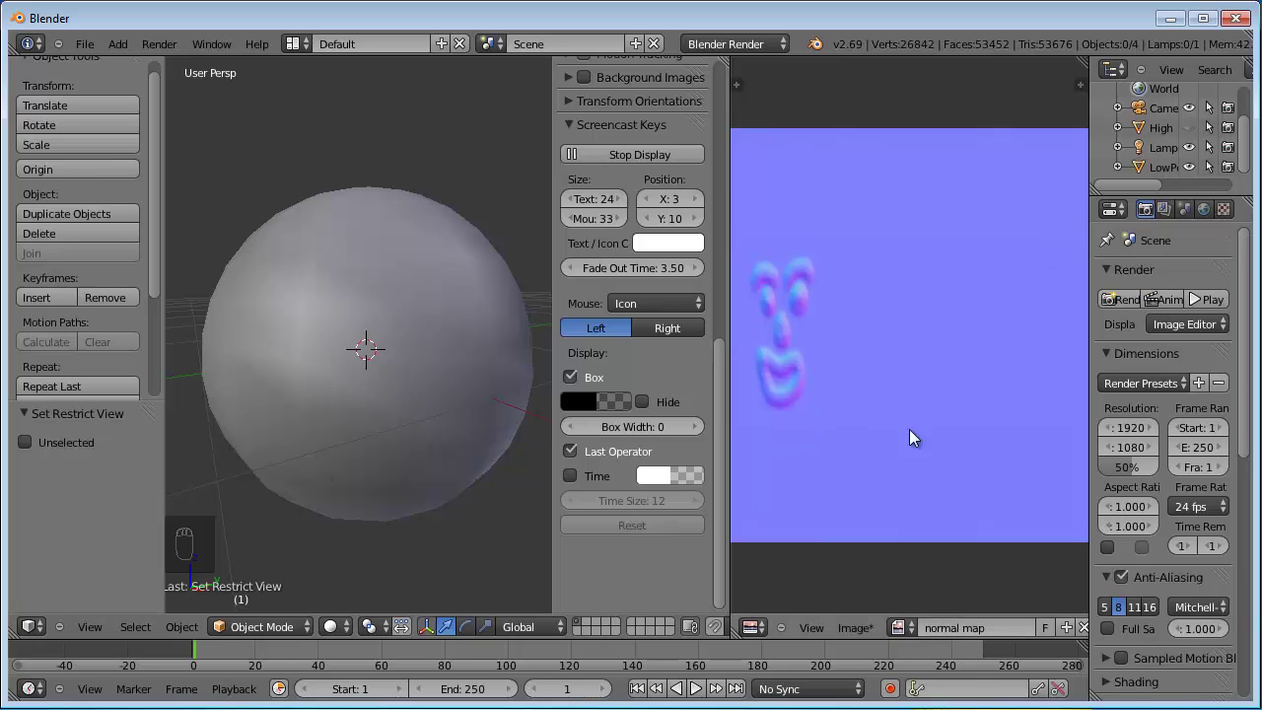
- Select the LowPoli sphere in the Outliner as the active object
{"action": "left_click_drag", "start_coordinate": [1209, 216], "coordinate": [1254, 290]}
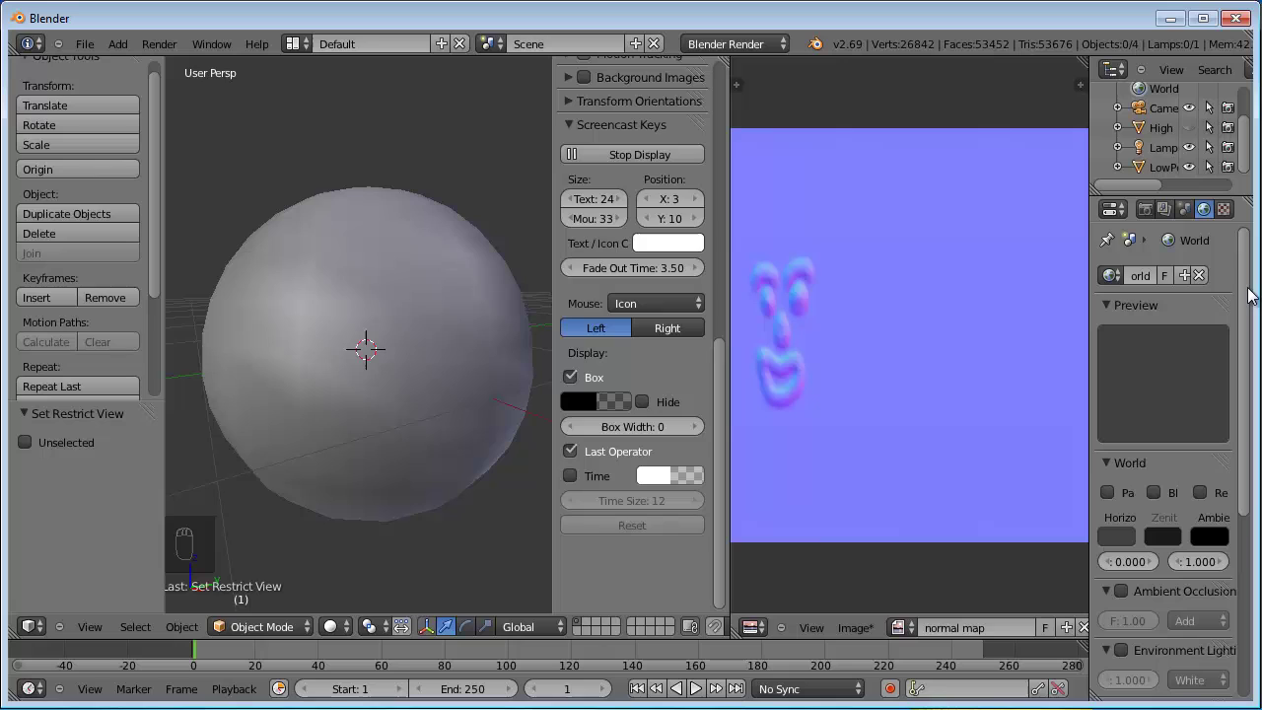
{"action": "left_click_drag", "start_coordinate": [415, 330], "coordinate": [1247, 315]}
{"action": "left_click_drag", "start_coordinate": [1247, 314], "coordinate": [1193, 290]}
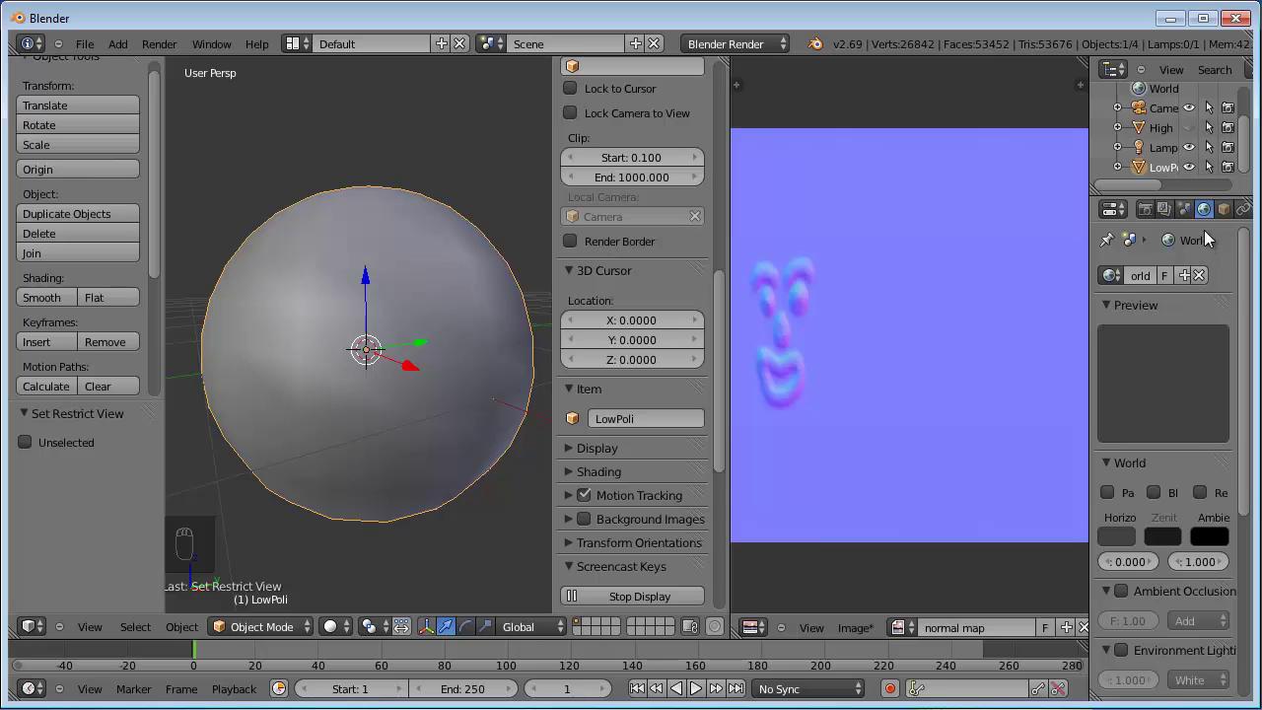
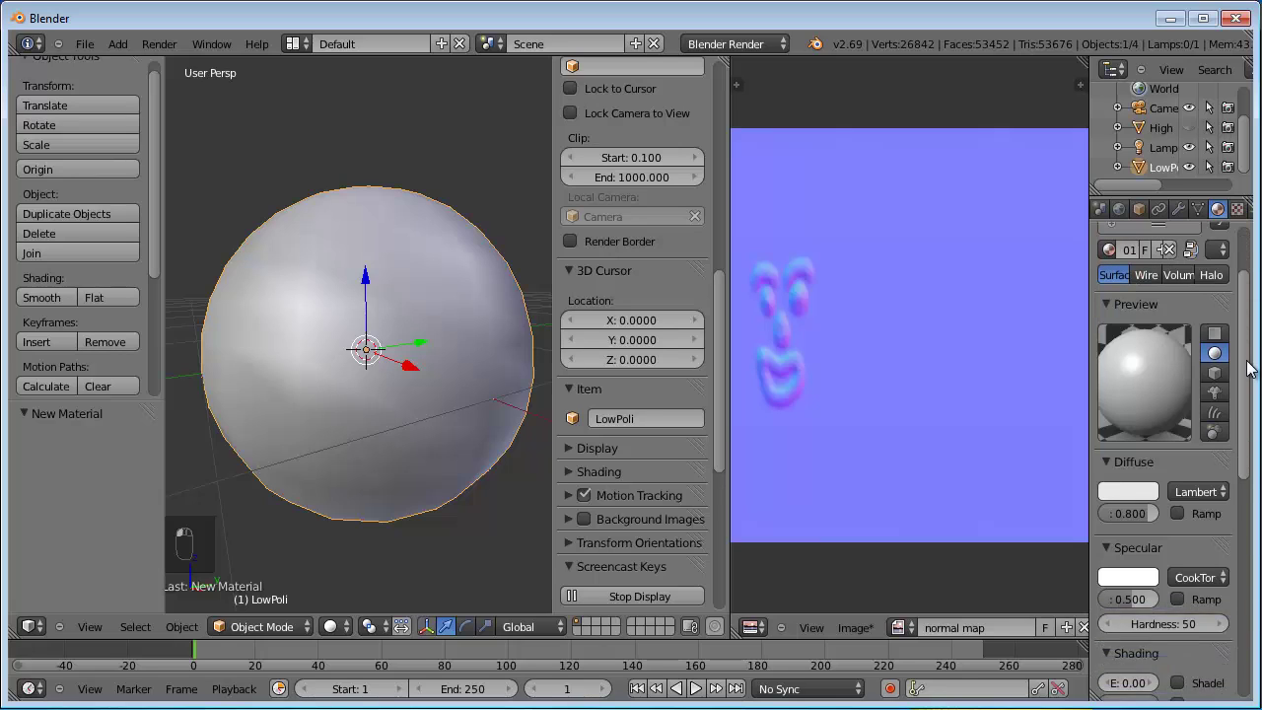
- Create a new material on LowPoli and show its empty texture slots
{"action": "left_click_drag", "start_coordinate": [1241, 221], "coordinate": [1120, 314]}
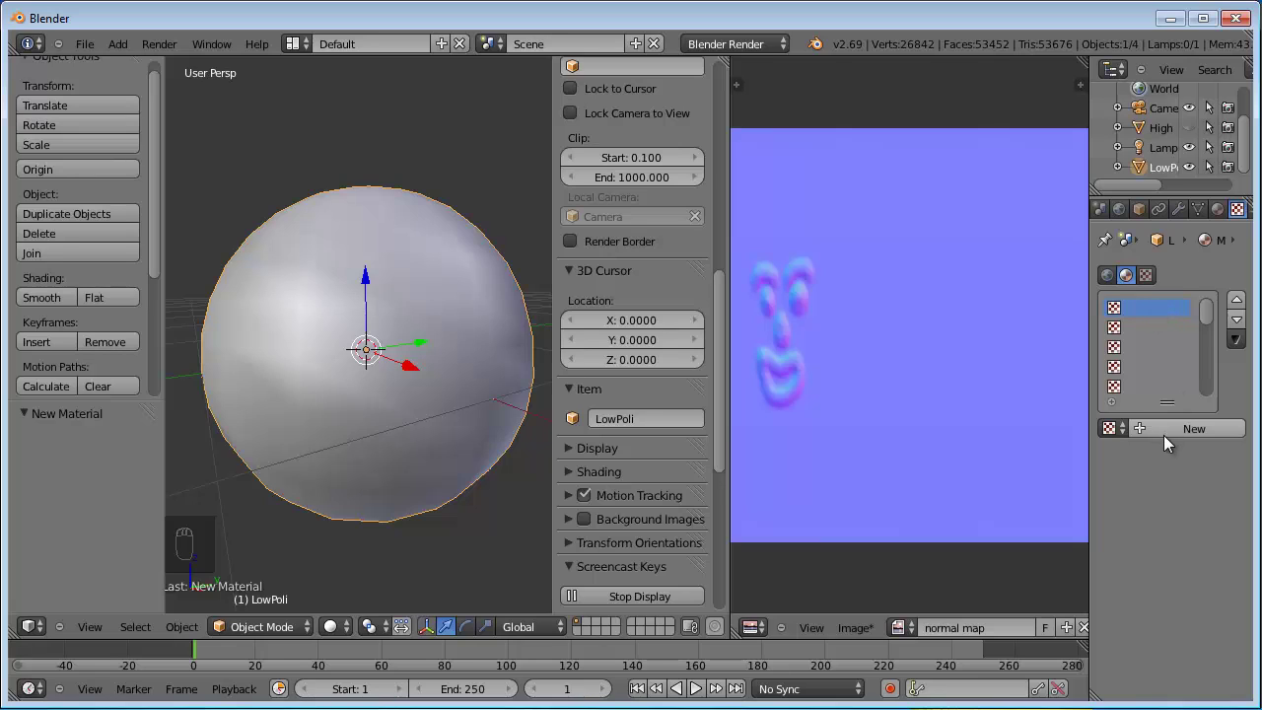
- Add a new image texture that uses the baked normal map image
{"action": "left_click_drag", "start_coordinate": [1168, 435], "coordinate": [1170, 461]}
{"action": "left_click_drag", "start_coordinate": [1169, 462], "coordinate": [1143, 331]}
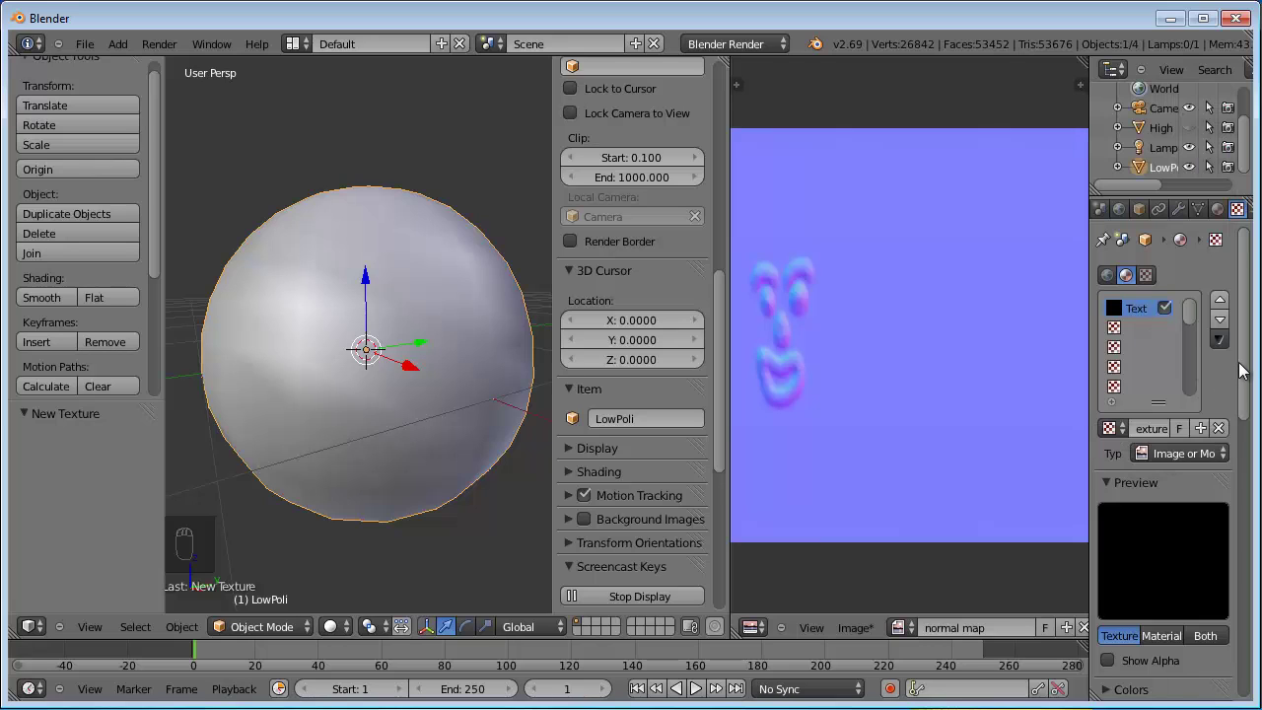
{"action": "left_click_drag", "start_coordinate": [1245, 365], "coordinate": [1042, 369]}
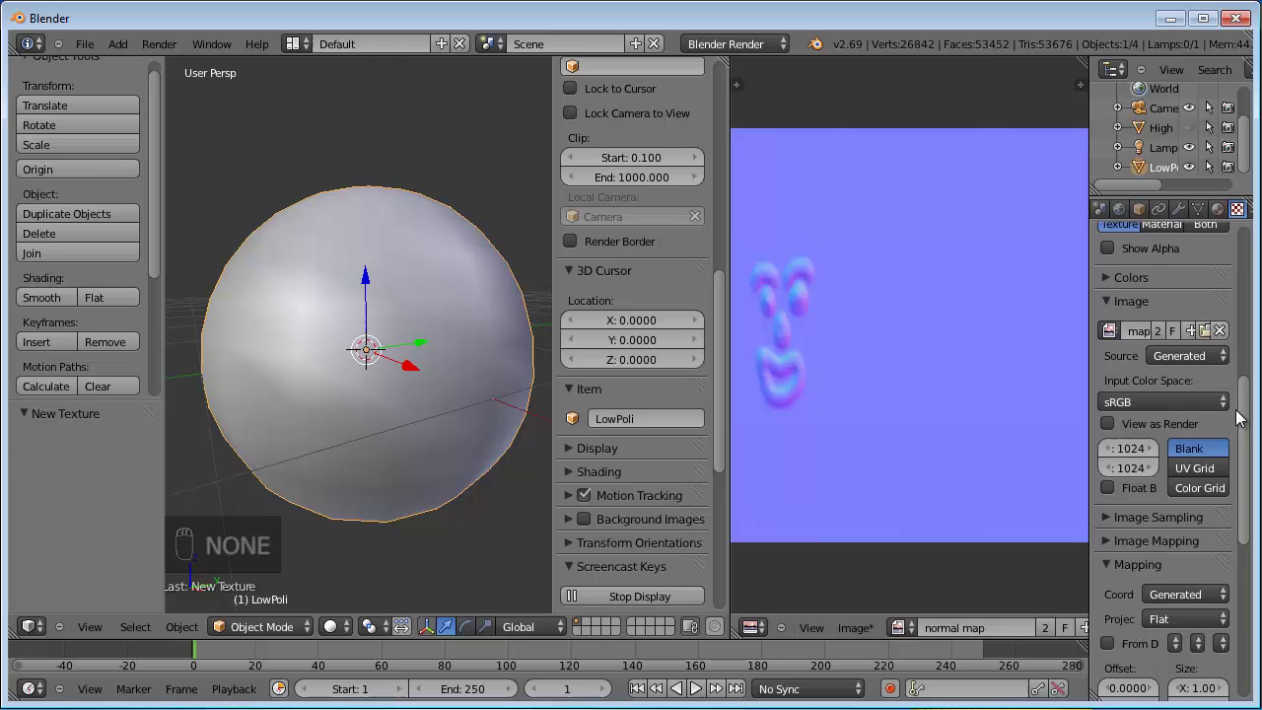
- Map the texture with UV coordinates through the sphere's UVMap
{"action": "left_click_drag", "start_coordinate": [1248, 421], "coordinate": [1178, 443]}
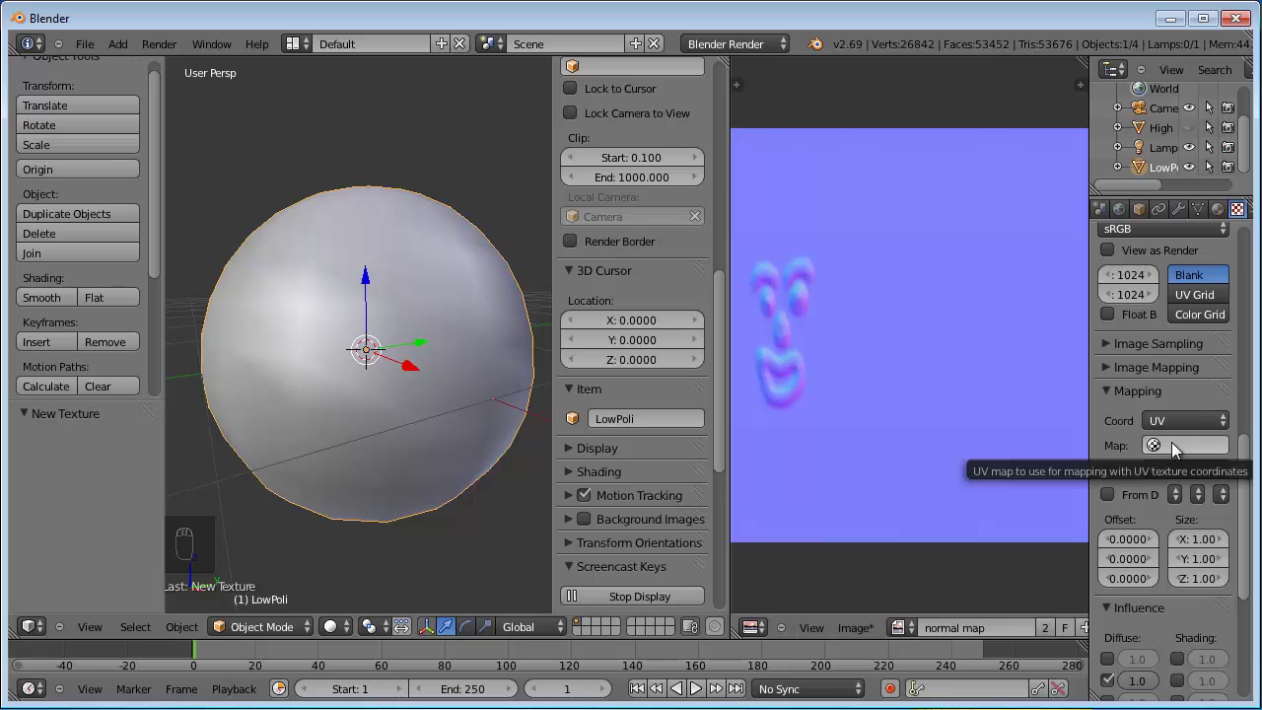
{"action": "left_click_drag", "start_coordinate": [1168, 439], "coordinate": [1173, 441]}
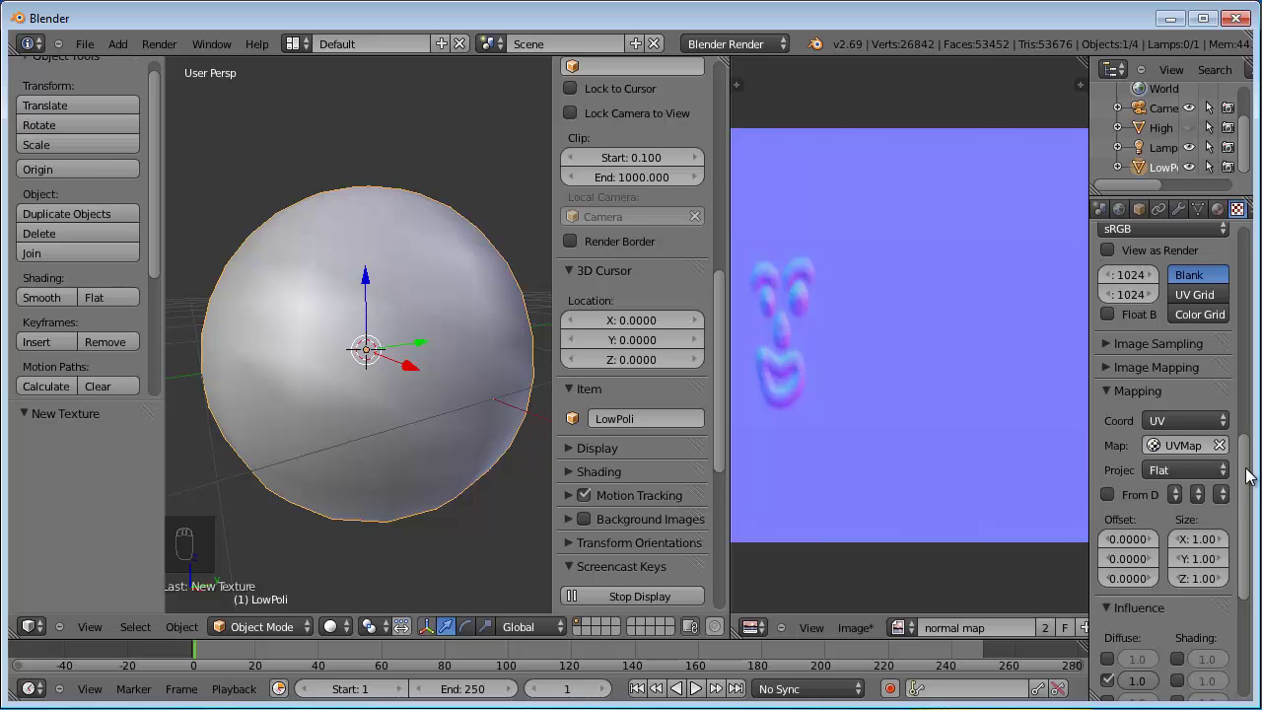
{"action": "left_click_drag", "start_coordinate": [1253, 479], "coordinate": [1256, 465]}
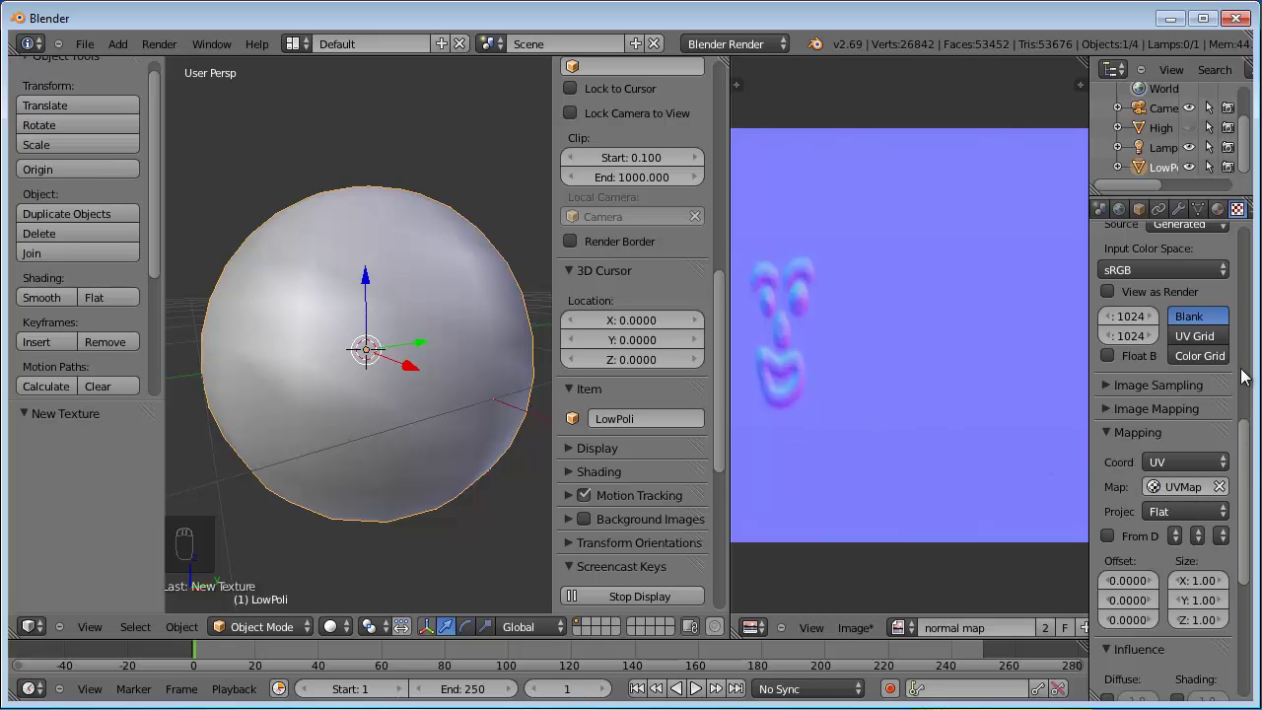
{"action": "left_click_drag", "start_coordinate": [1259, 446], "coordinate": [1245, 389]}
{"action": "left_click_drag", "start_coordinate": [1252, 397], "coordinate": [1184, 611]}
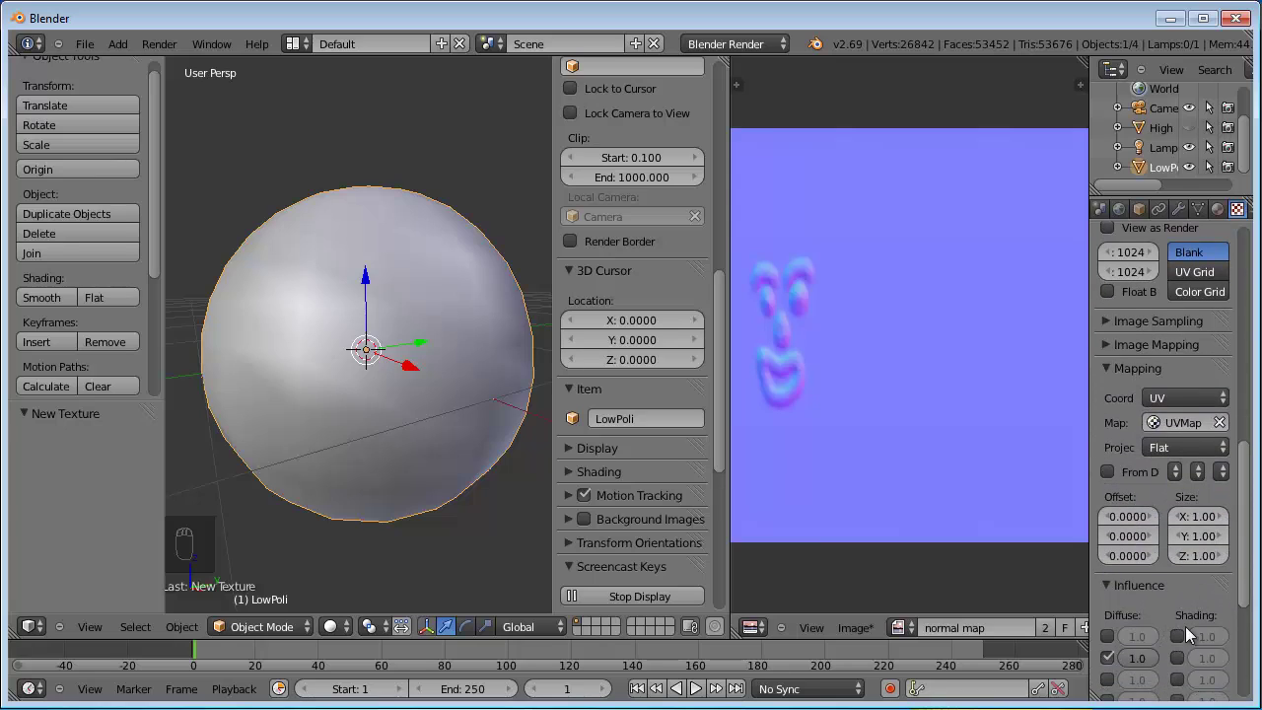
- Switch the texture's influence from Diffuse Color to Geometry Normal and set viewport shading to GLSL
{"action": "left_click_drag", "start_coordinate": [1252, 536], "coordinate": [1114, 436]}
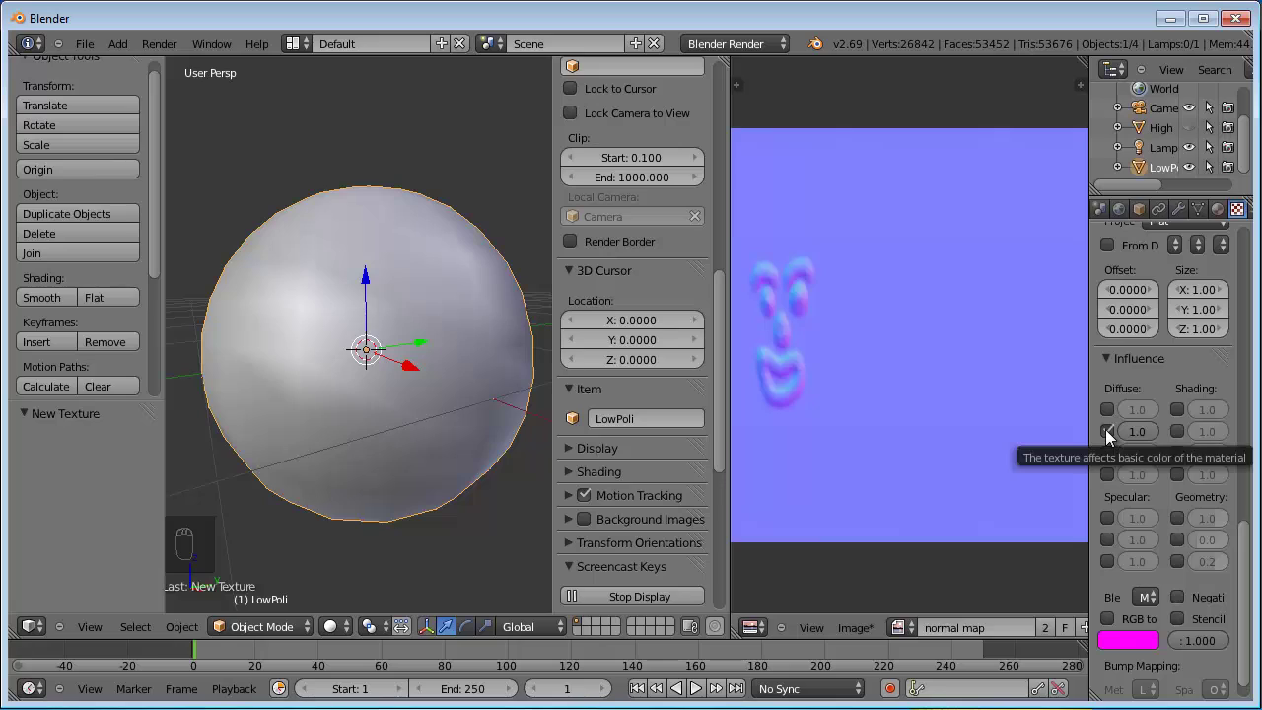
{"action": "left_click_drag", "start_coordinate": [1114, 435], "coordinate": [625, 565]}
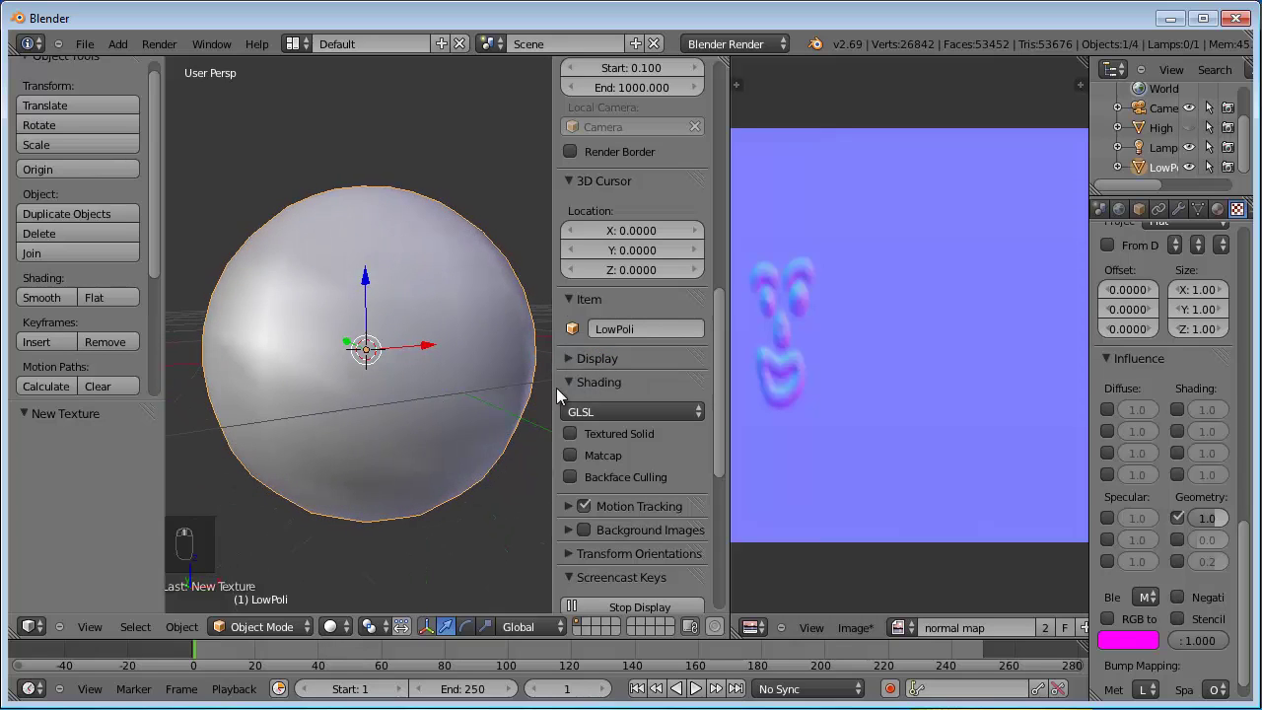
- Set the viewport display mode to Texture so the sphere shows its normal map
{"action": "left_click_drag", "start_coordinate": [580, 439], "coordinate": [350, 624]}
{"action": "left_click", "coordinate": [359, 569]}
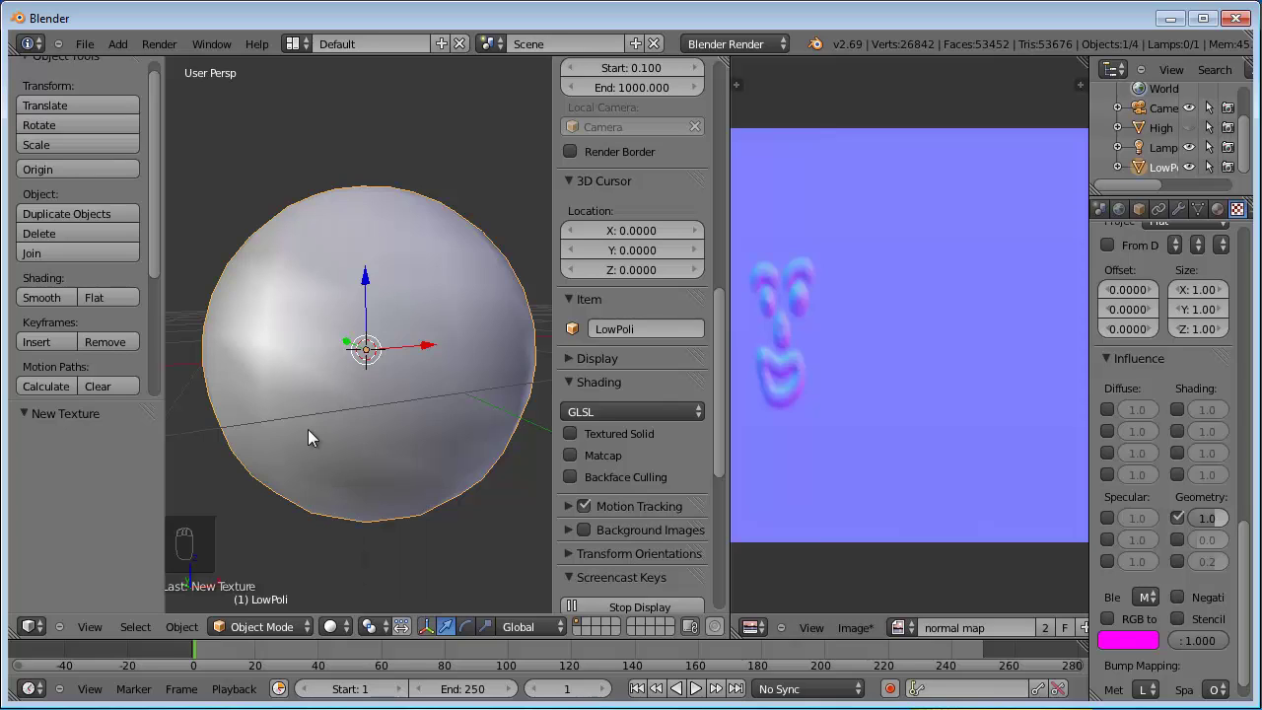
{"action": "left_click", "coordinate": [349, 627]}
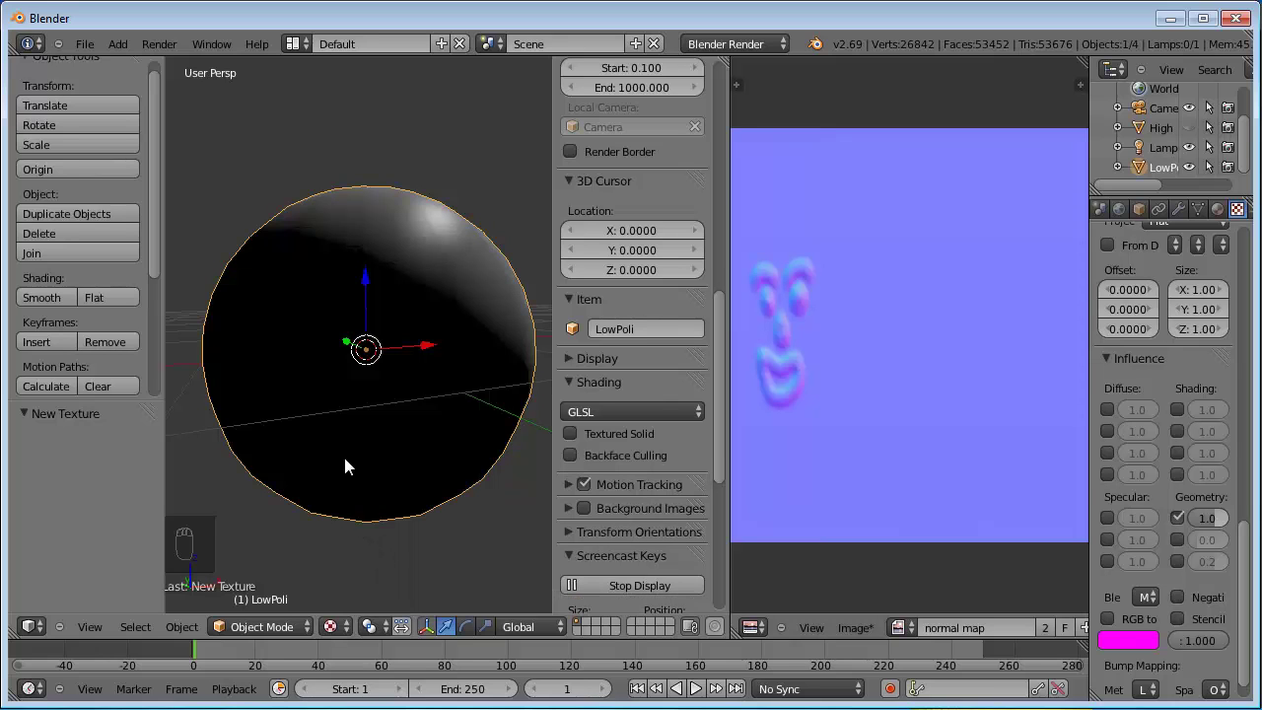
- Orbit and zoom the 3D view to look at the face on the low-poly sphere
{"action": "left_click_drag", "start_coordinate": [409, 407], "coordinate": [194, 408]}
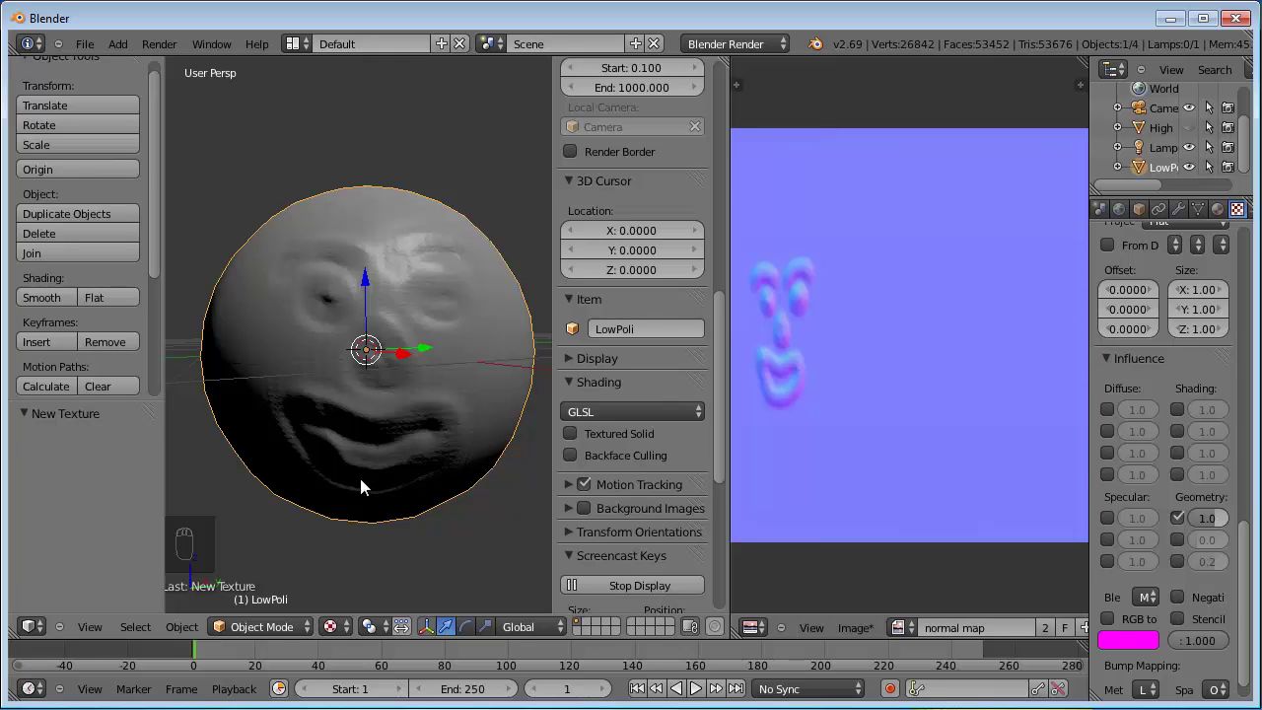
{"action": "left_click_drag", "start_coordinate": [368, 485], "coordinate": [368, 485]}
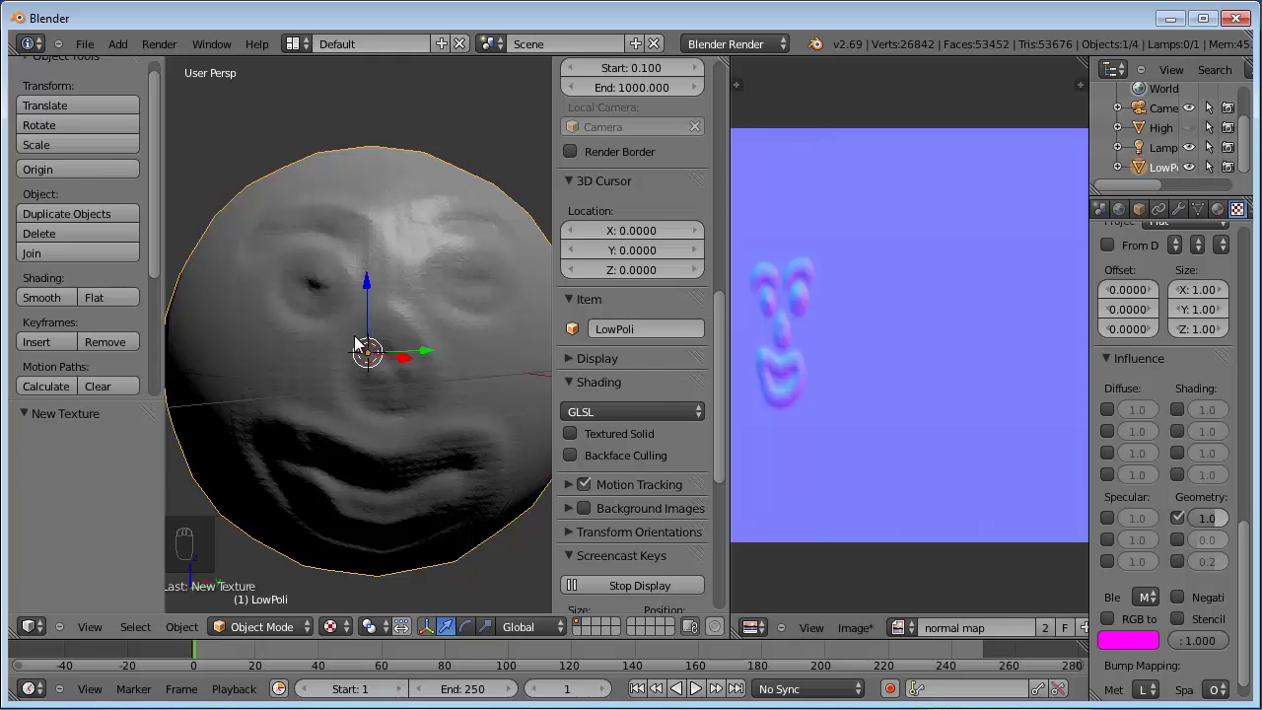
{"action": "left_click_drag", "start_coordinate": [361, 339], "coordinate": [1244, 551]}
- Enable Normal Map with Tangent space in the texture's Image Sampling settings
{"action": "left_click_drag", "start_coordinate": [1244, 542], "coordinate": [1186, 466]}
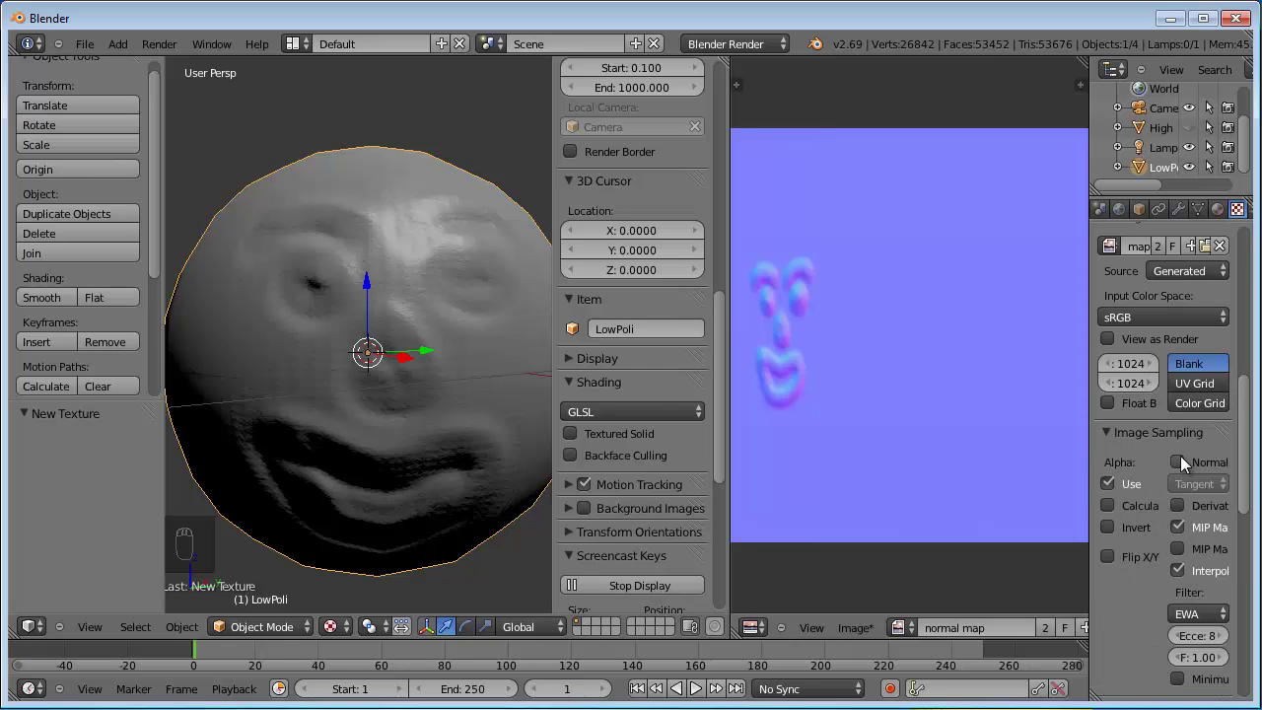
{"action": "left_click_drag", "start_coordinate": [1178, 465], "coordinate": [426, 418]}
{"action": "left_click_drag", "start_coordinate": [426, 418], "coordinate": [447, 409]}
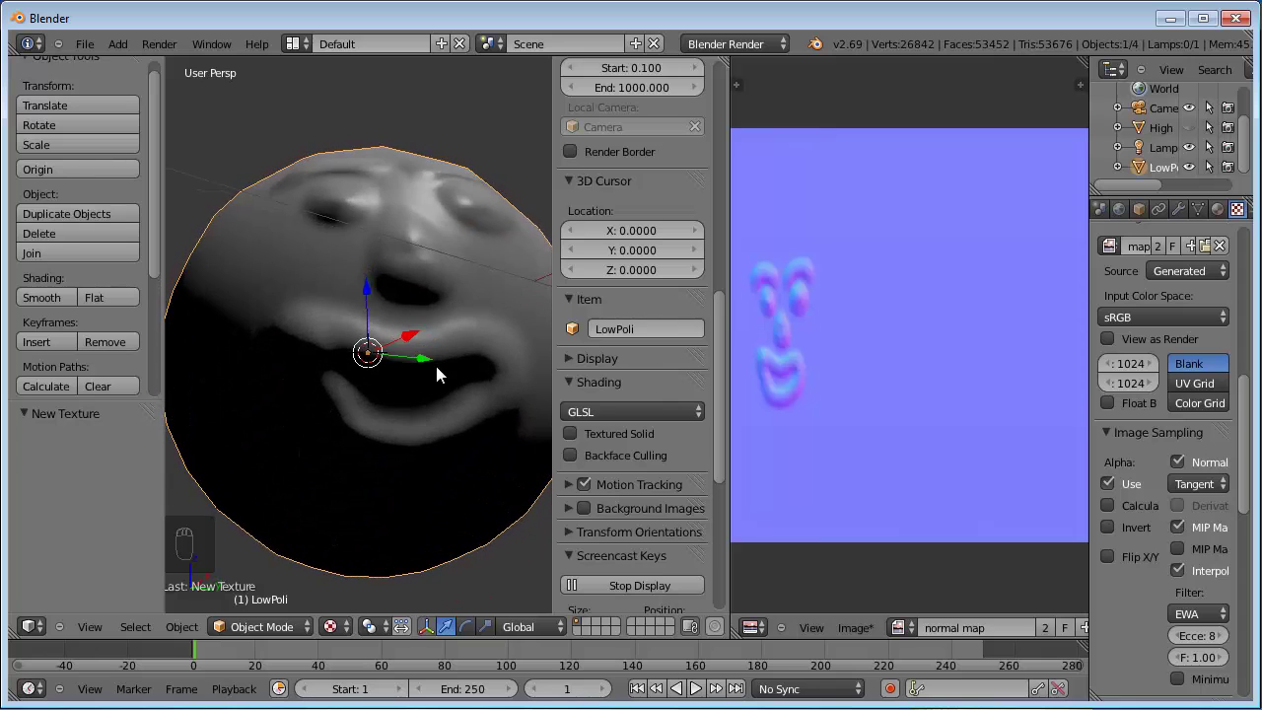
- Orbit the view around the sphere to inspect the shaded face detail
{"action": "left_click_drag", "start_coordinate": [397, 442], "coordinate": [334, 226]}
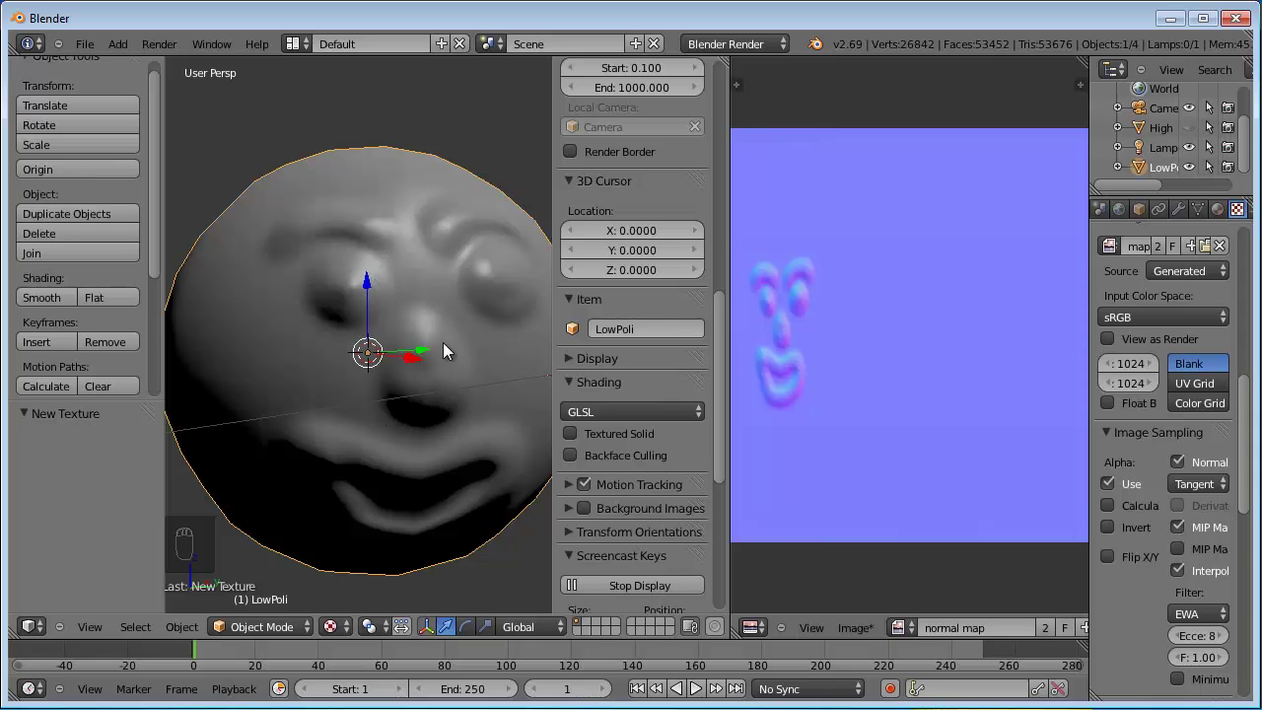
{"action": "left_click_drag", "start_coordinate": [522, 311], "coordinate": [386, 327]}
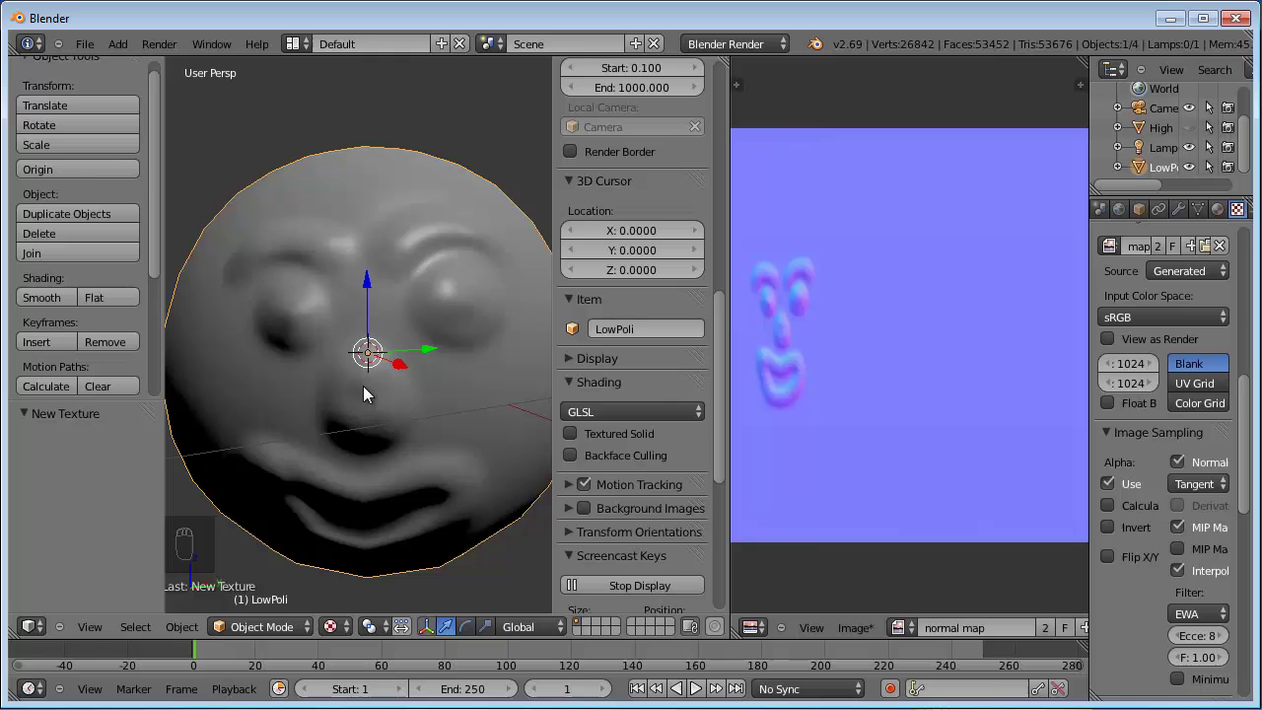
{"action": "left_click_drag", "start_coordinate": [390, 344], "coordinate": [340, 390]}
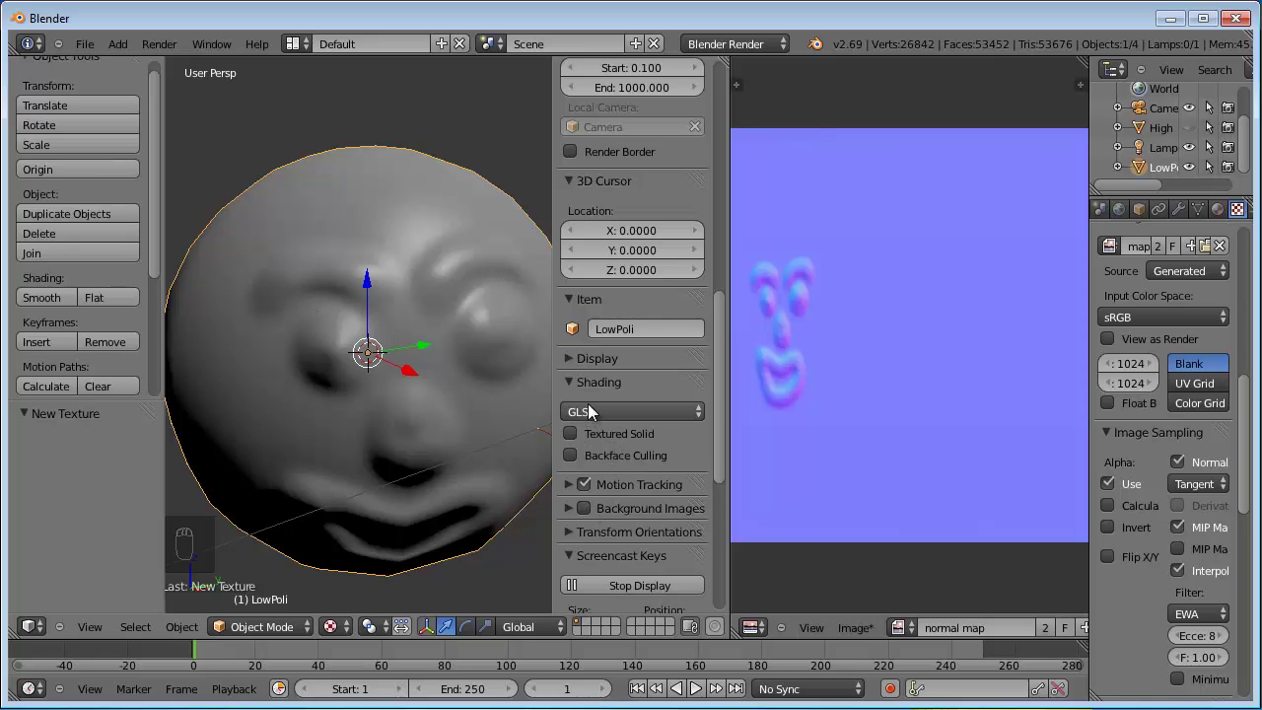
{"action": "left_click", "coordinate": [341, 629]}
{"action": "left_click", "coordinate": [345, 626]}
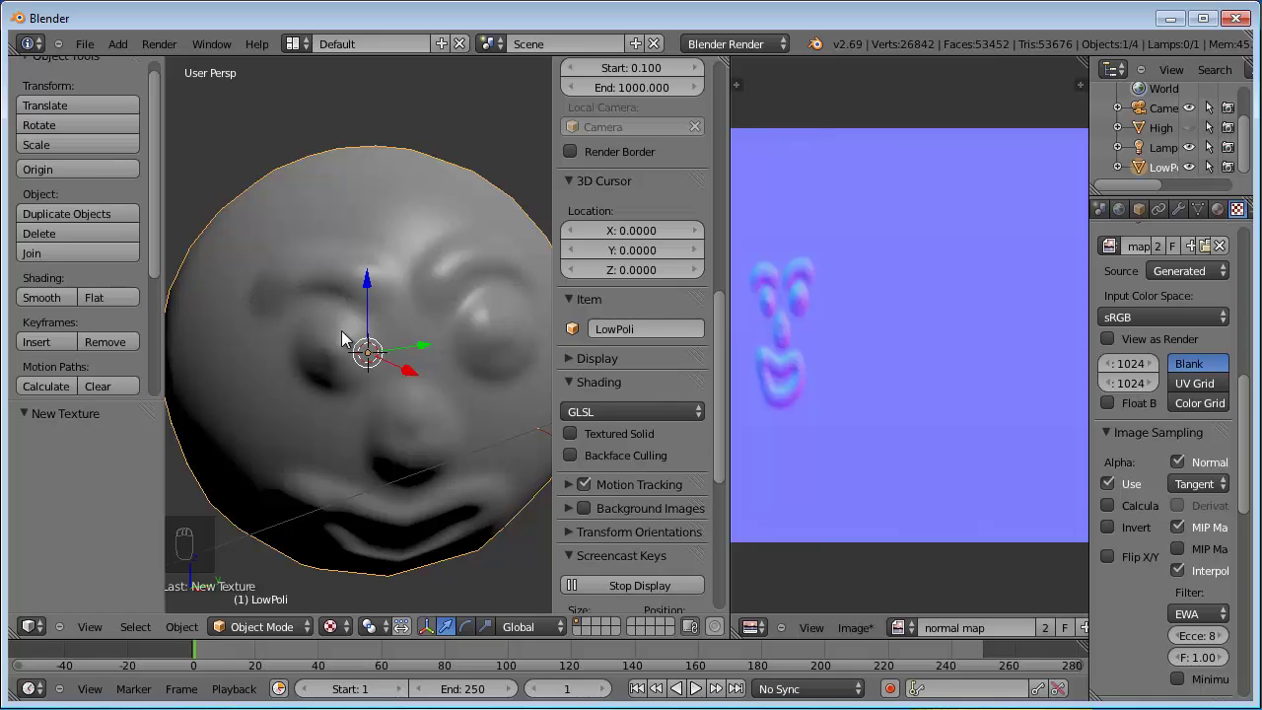
{"action": "left_click_drag", "start_coordinate": [1249, 411], "coordinate": [1245, 325]}
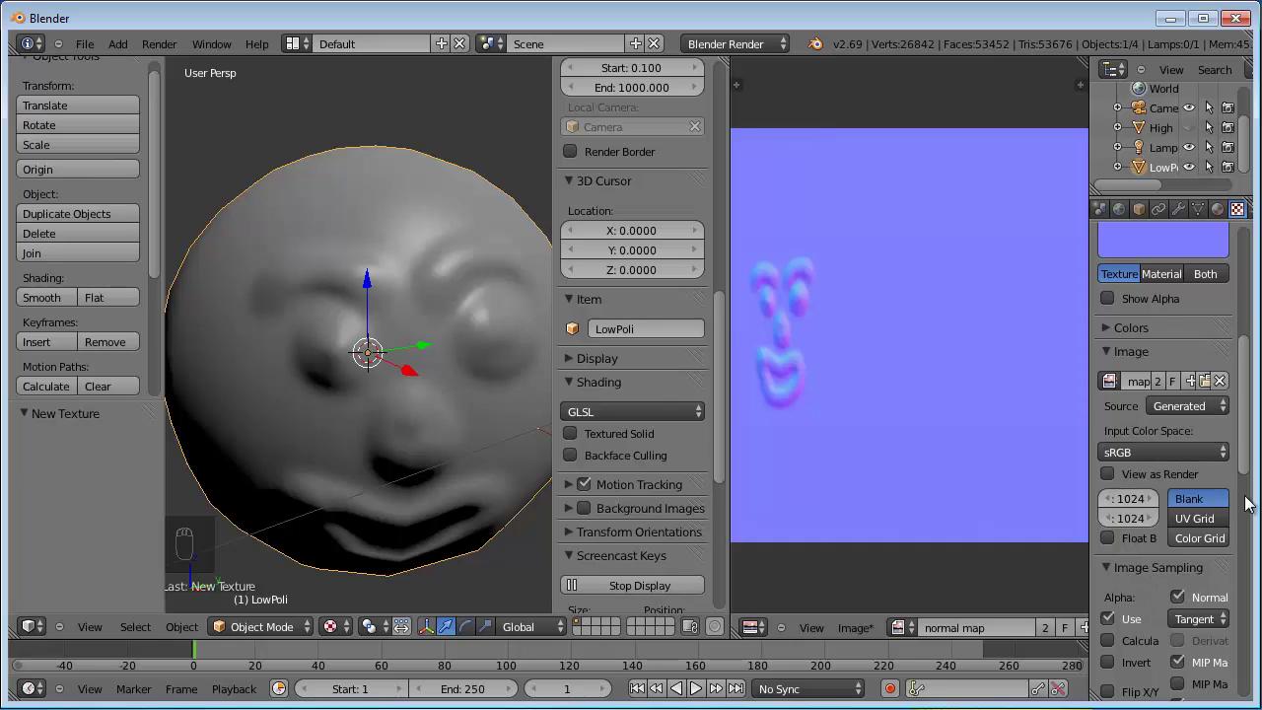
{"action": "left_click_drag", "start_coordinate": [1248, 436], "coordinate": [912, 472]}
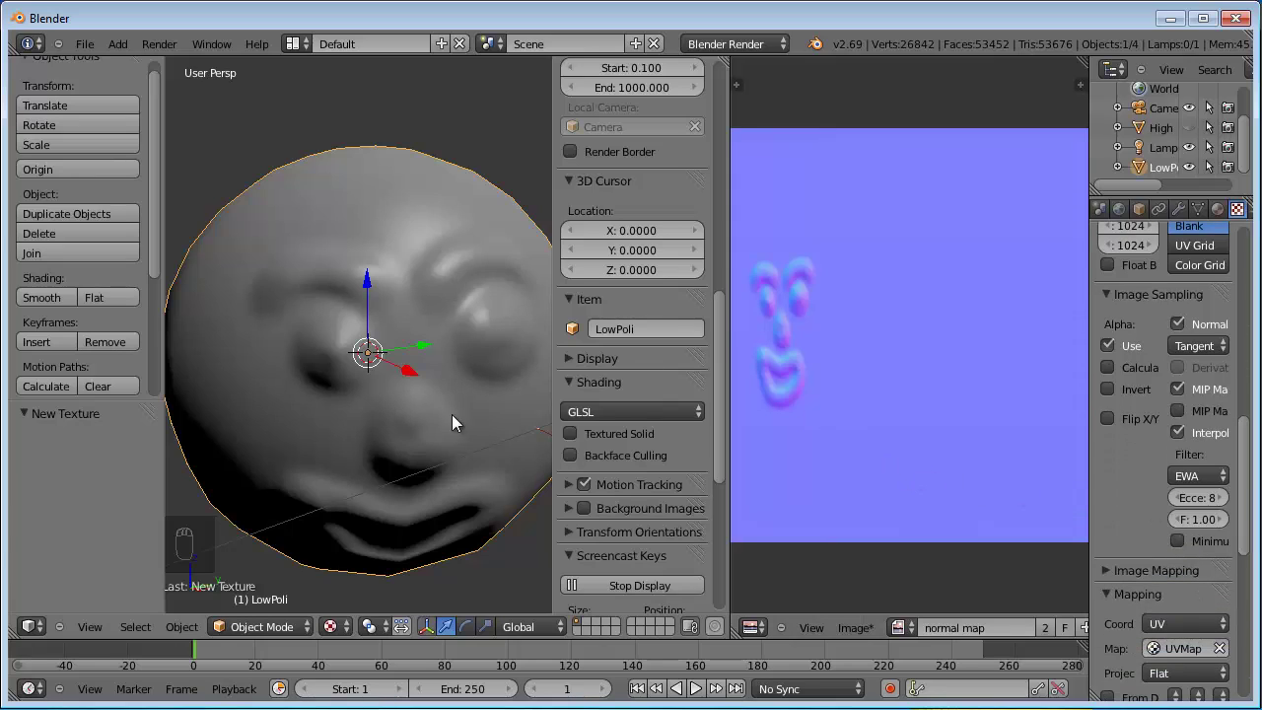